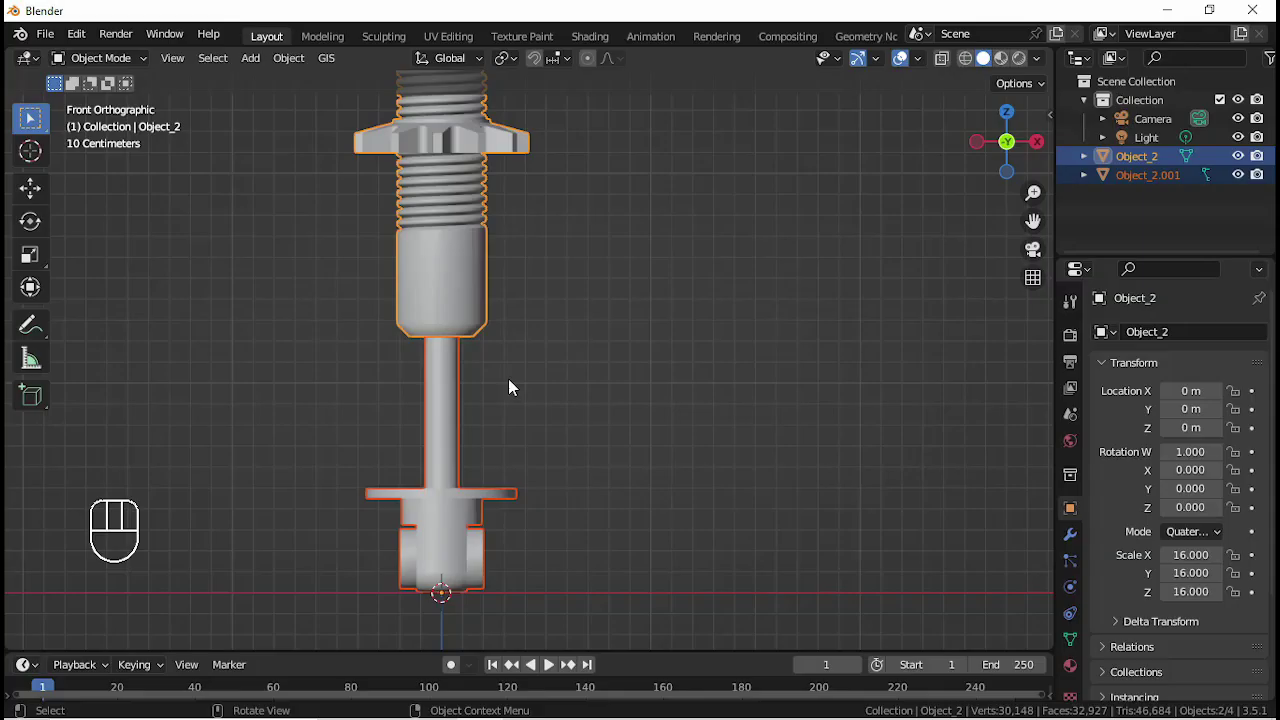
- Show the shock absorber in see-through wireframe and frame its lower end
key(z)
drag(440, 472, 535, 463)
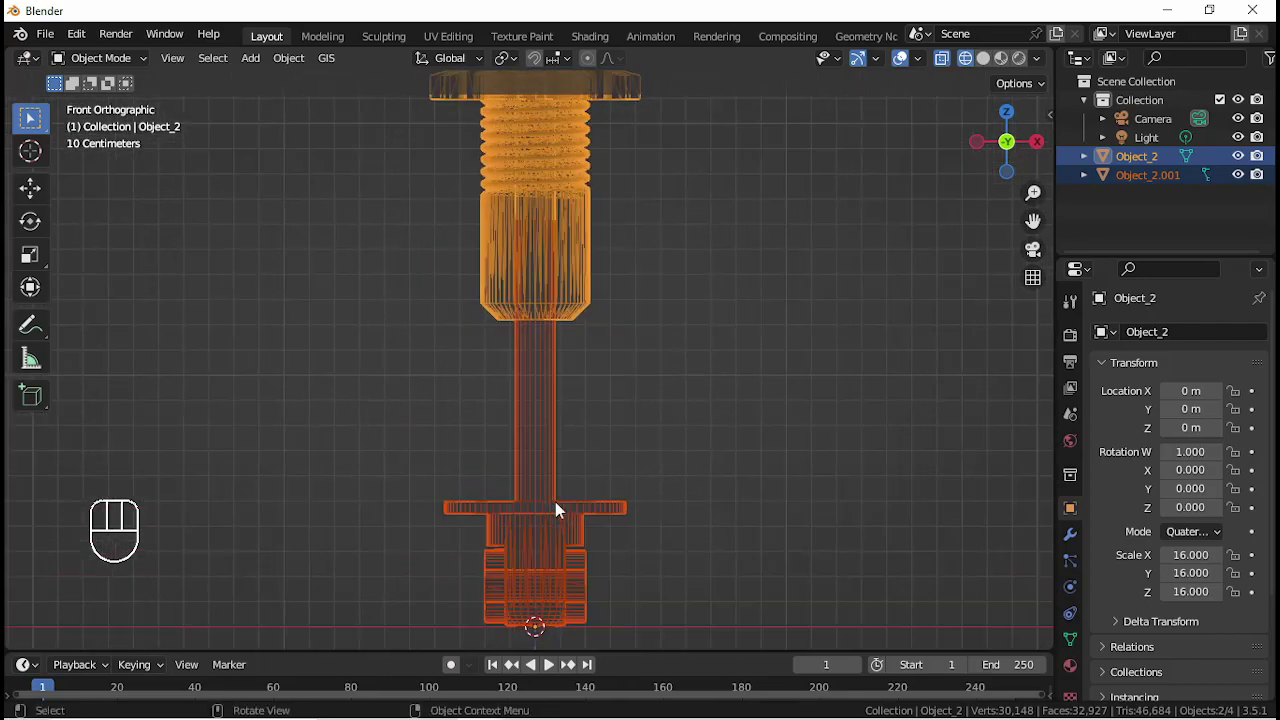
drag(549, 484, 534, 335)
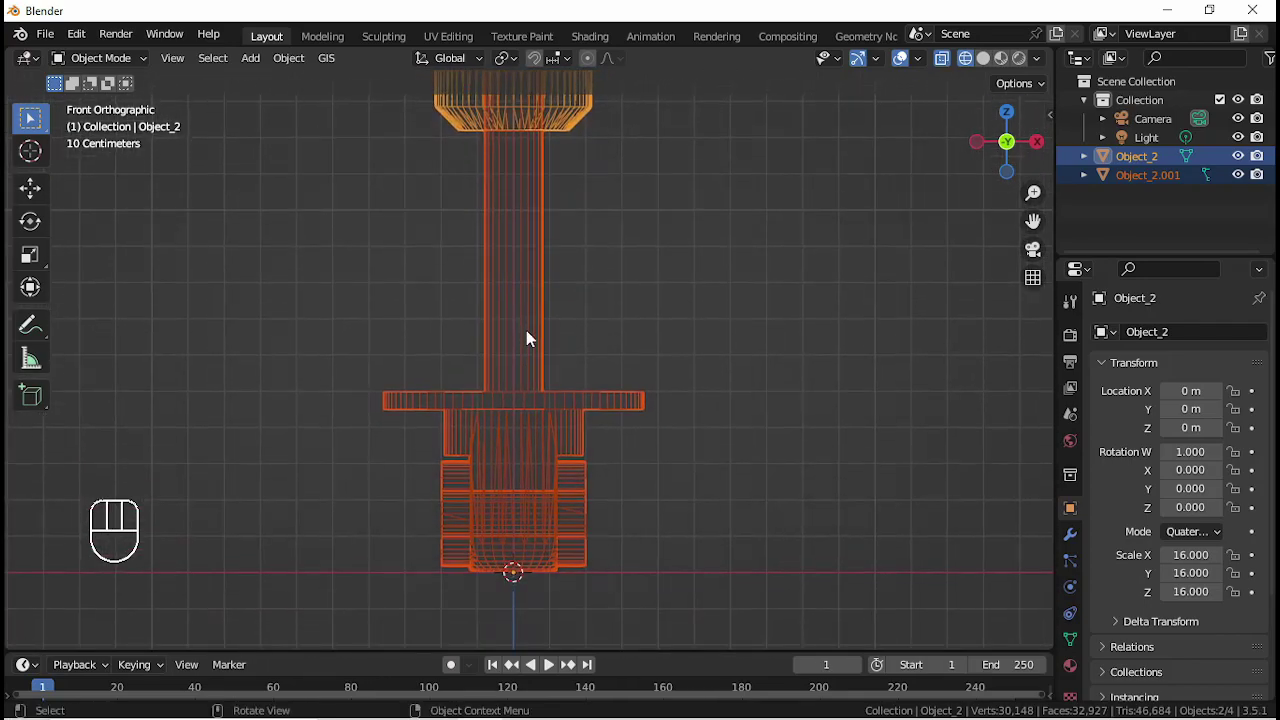
- Add a mesh circle and rotate it 90 degrees about X so it stands upright
key(shift+a)
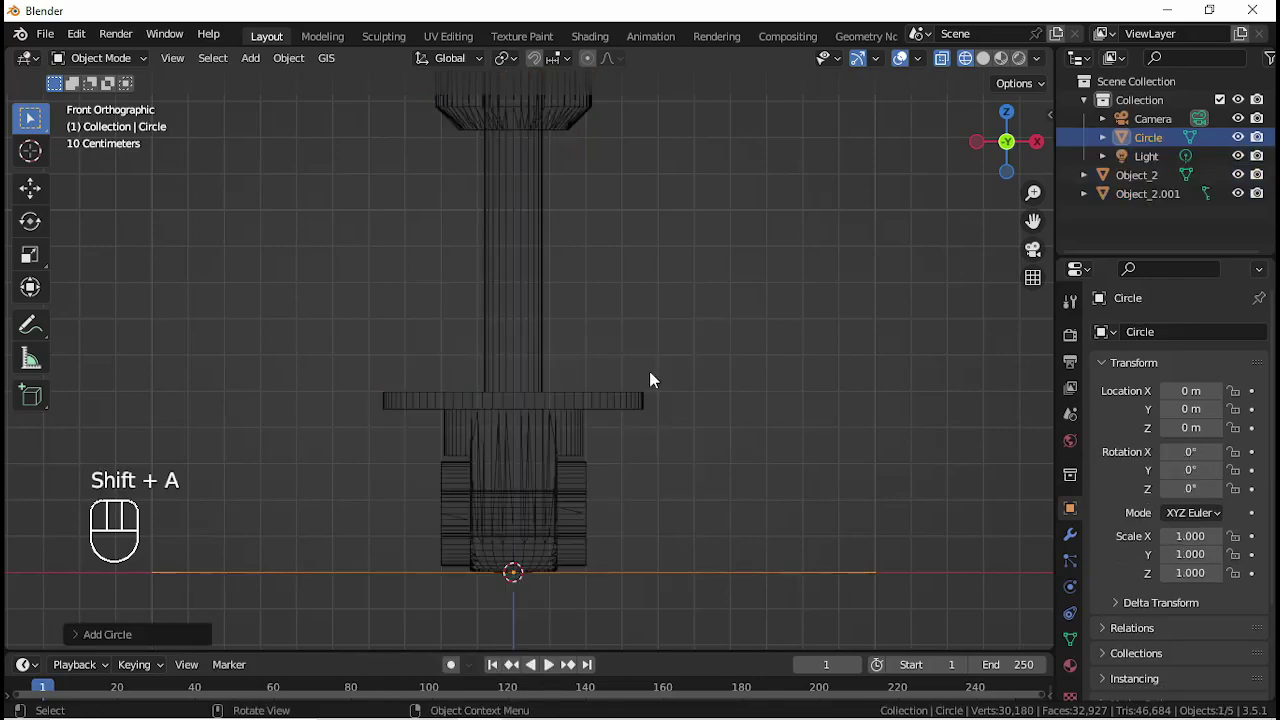
key(r)
key(x)
key(KP_9)
key(KP_0)
key(KP_Enter)
- Shrink the circle, first by 0.1 and then to a scale of 0.025
key(s)
key(KP_Decimal)
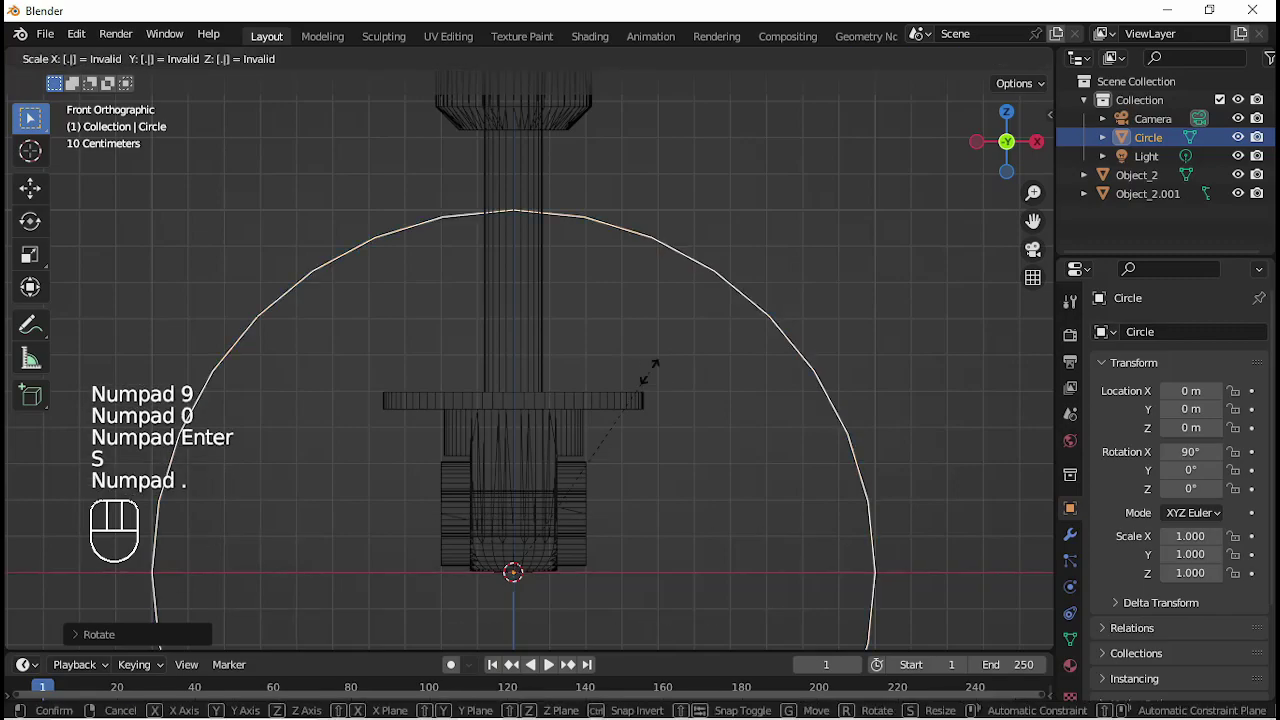
key(KP_1)
key(KP_Enter)
key(s)
key(KP_Decimal)
key(KP_2)
key(KP_5)
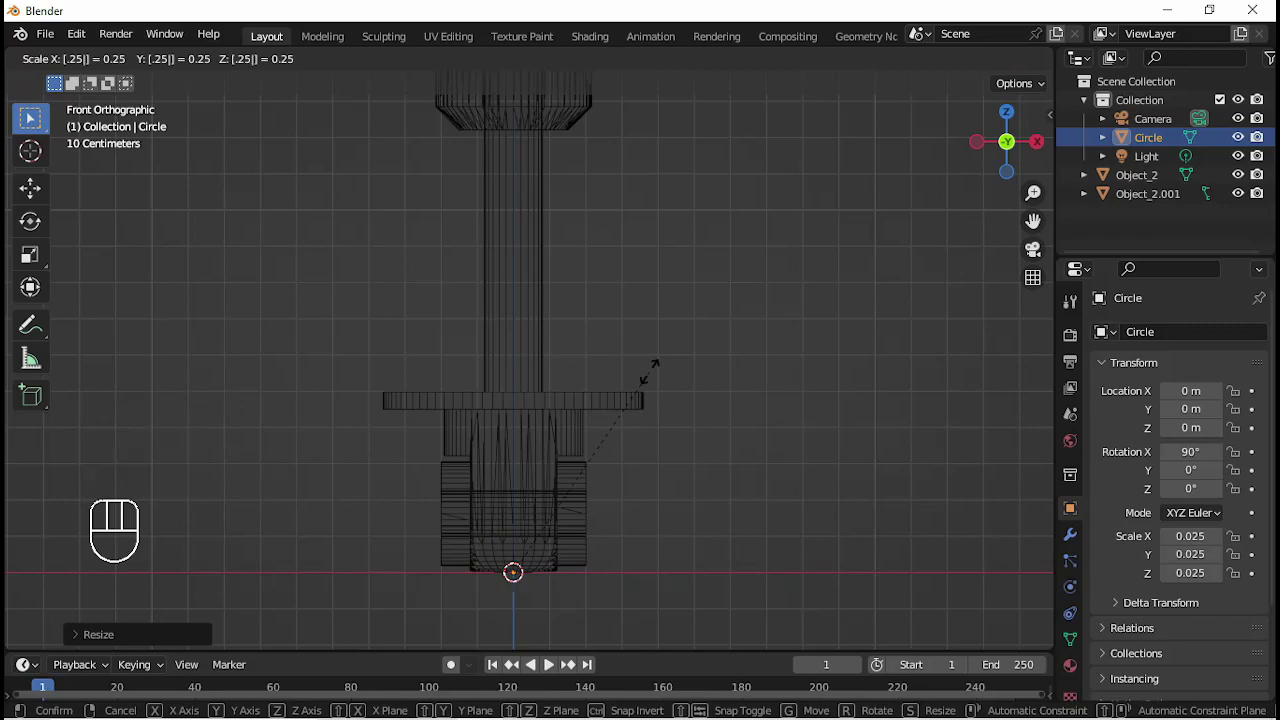
key(KP_Enter)
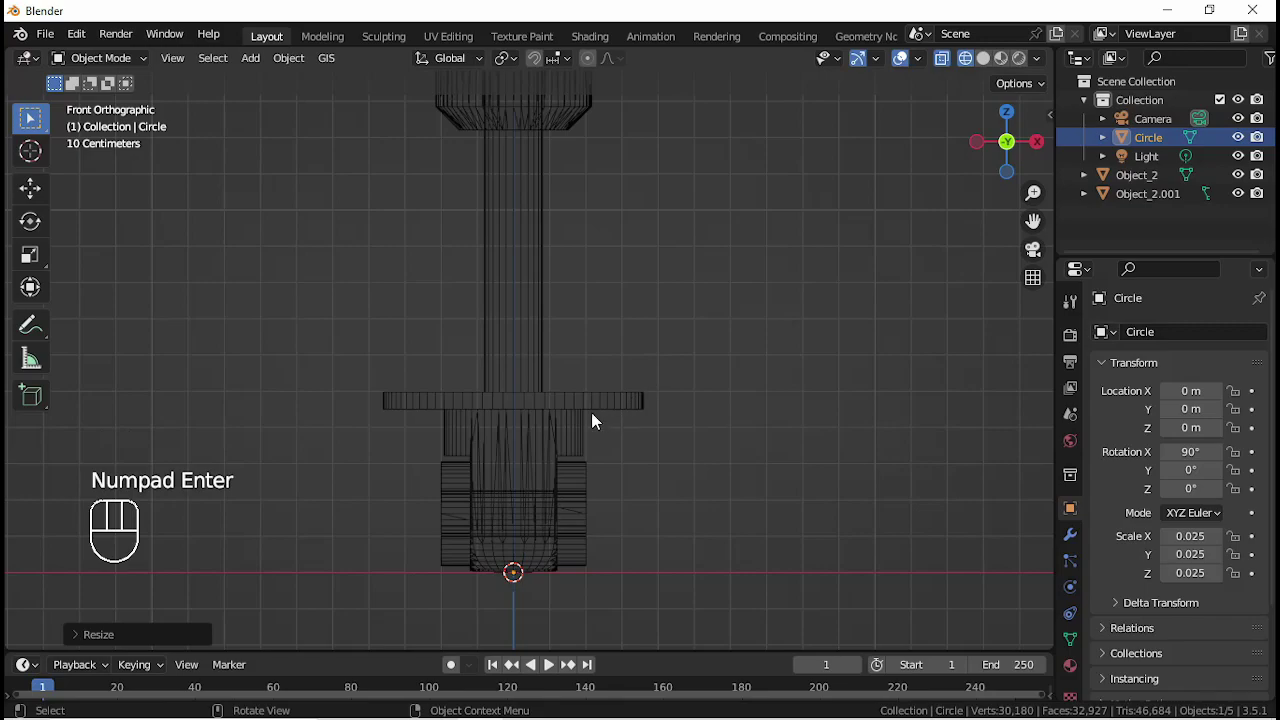
- Offset the circle's vertices 0.2 along X away from its origin in Edit Mode
key(g)
key(x)
key(KP_Decimal)
key(KP_2)
key(KP_Enter)
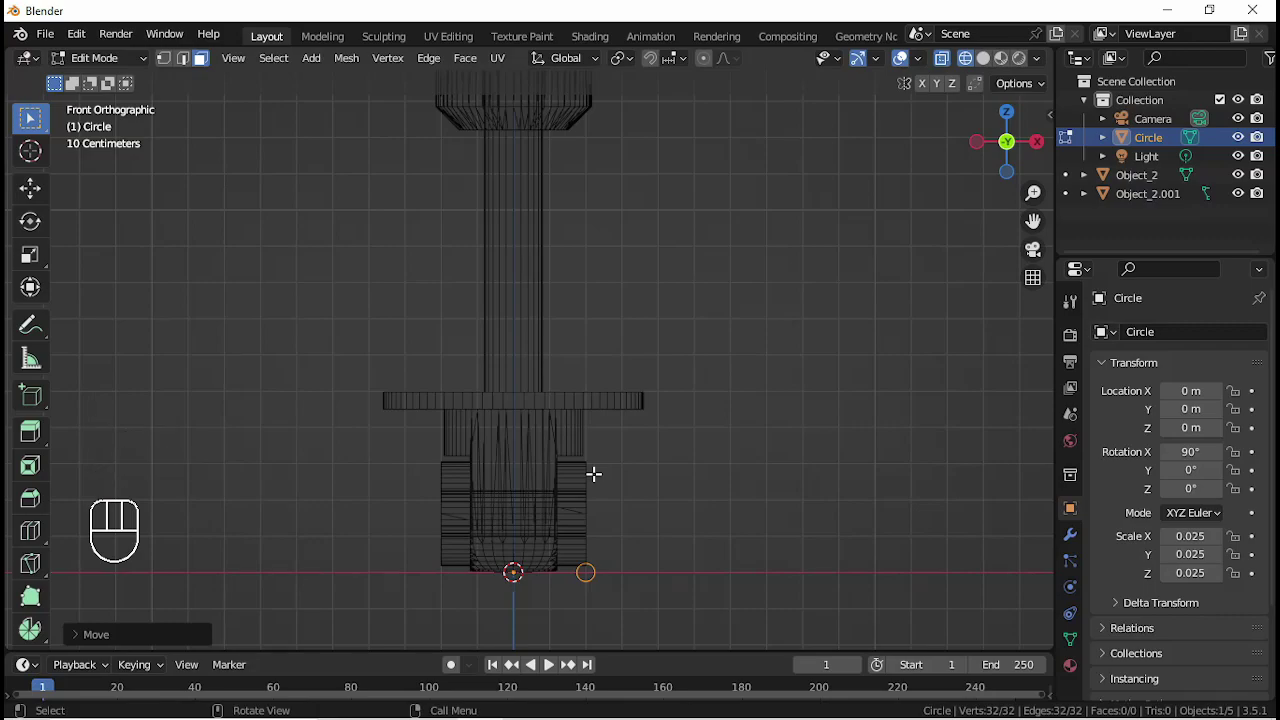
key(Tab)
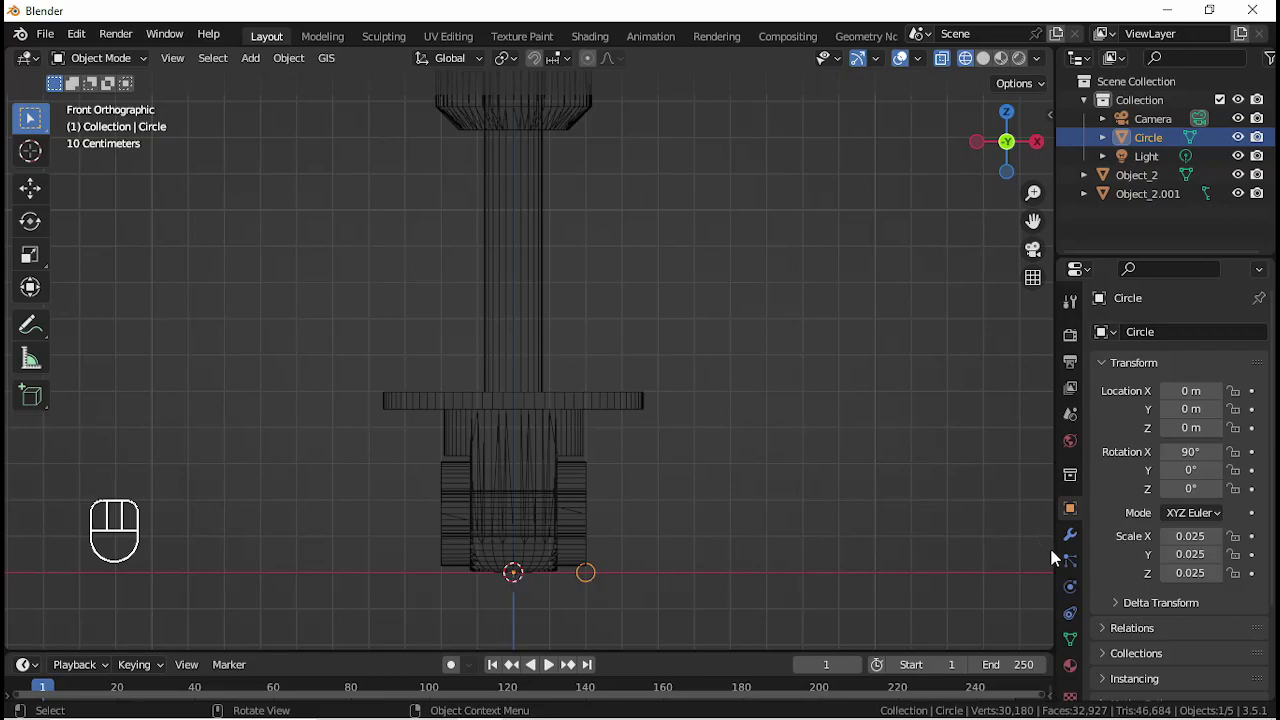
- Add a Screw modifier around Y with 4 m screw and 6 turns, then lift the coil along Z
click(1145, 343)
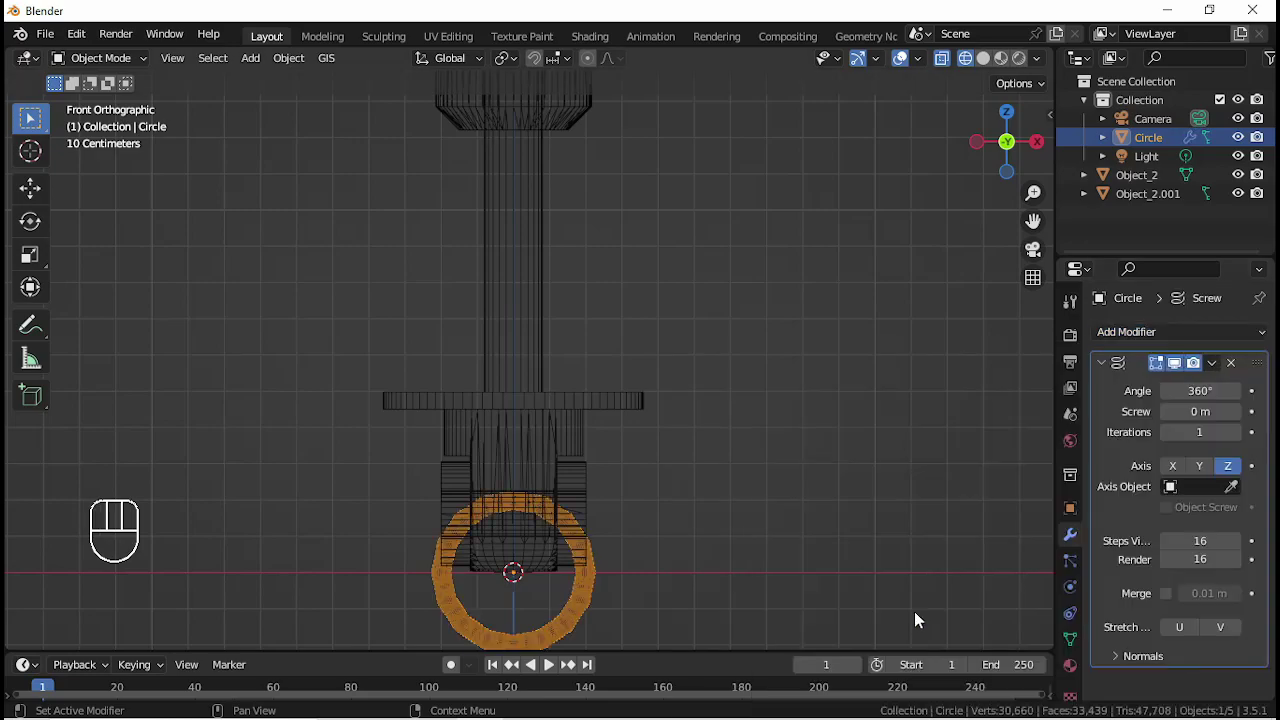
click(1207, 469)
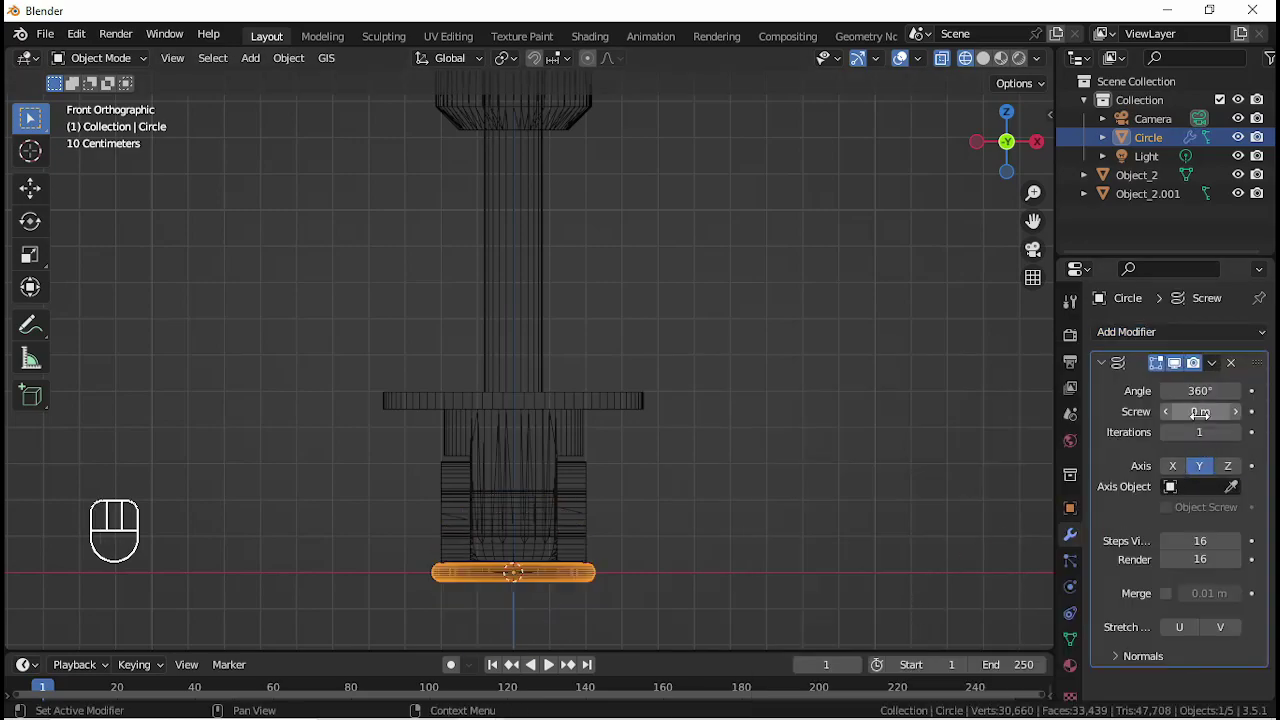
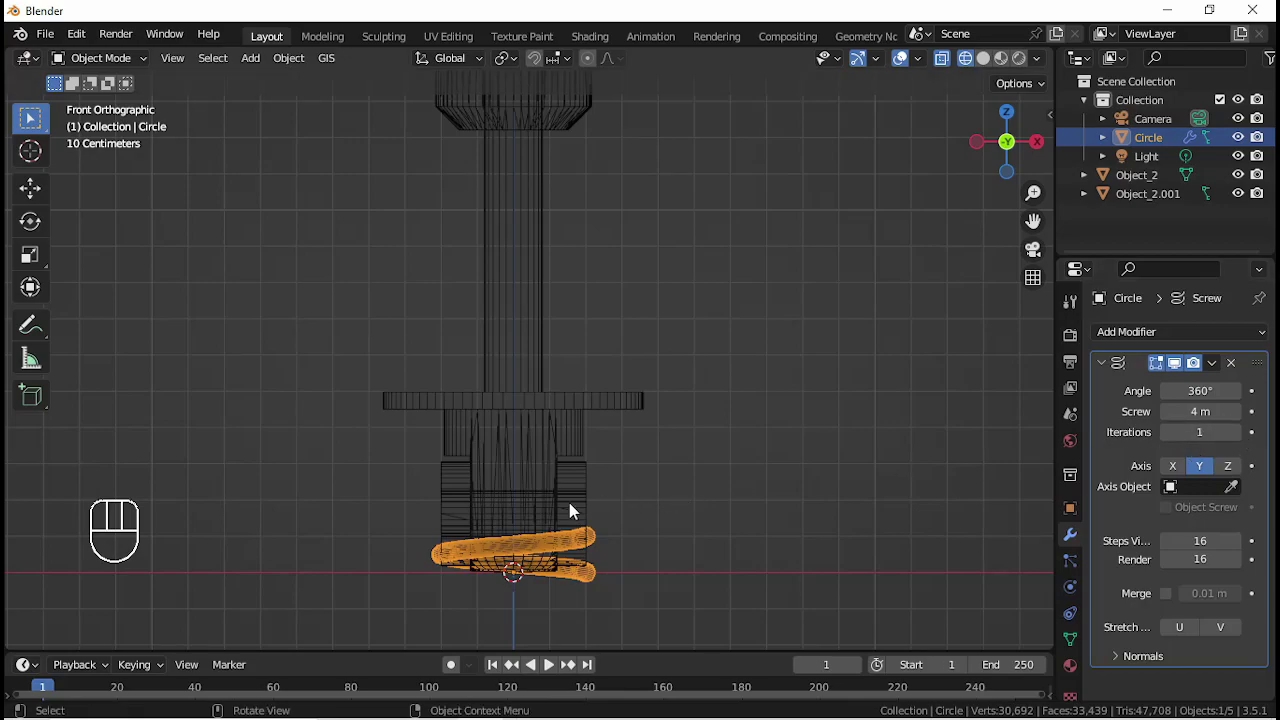
key(g)
key(z)
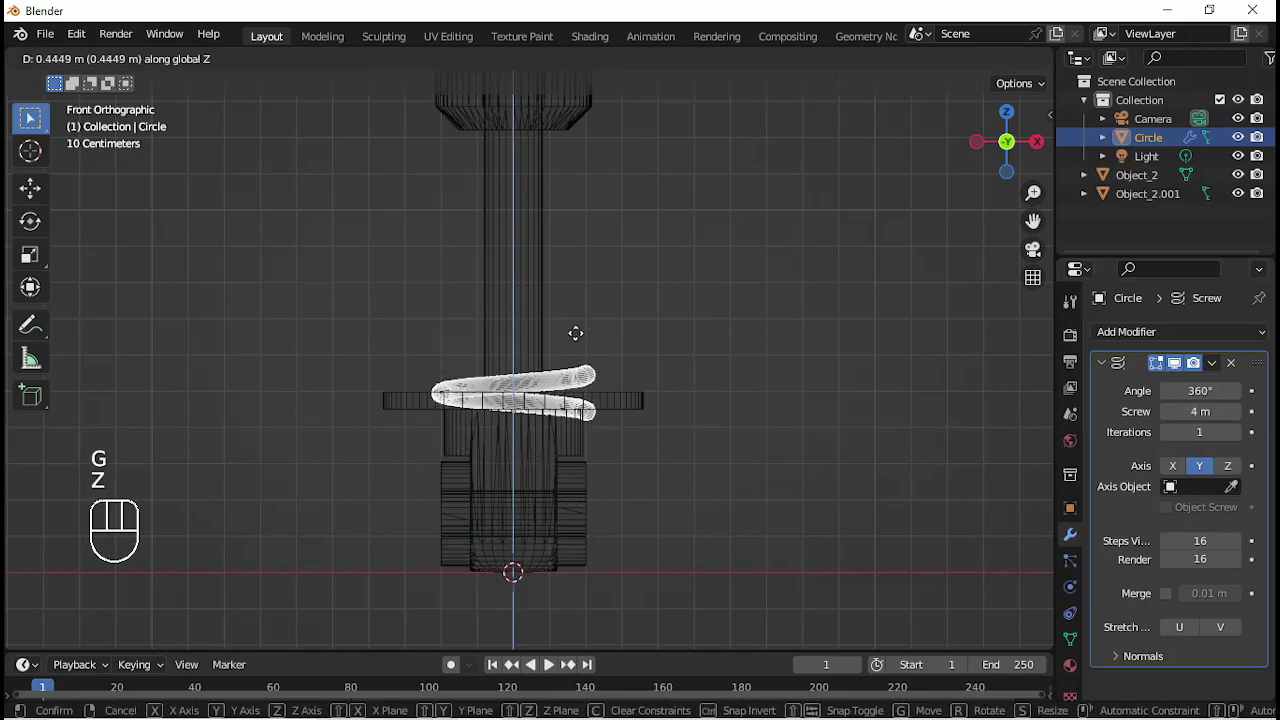
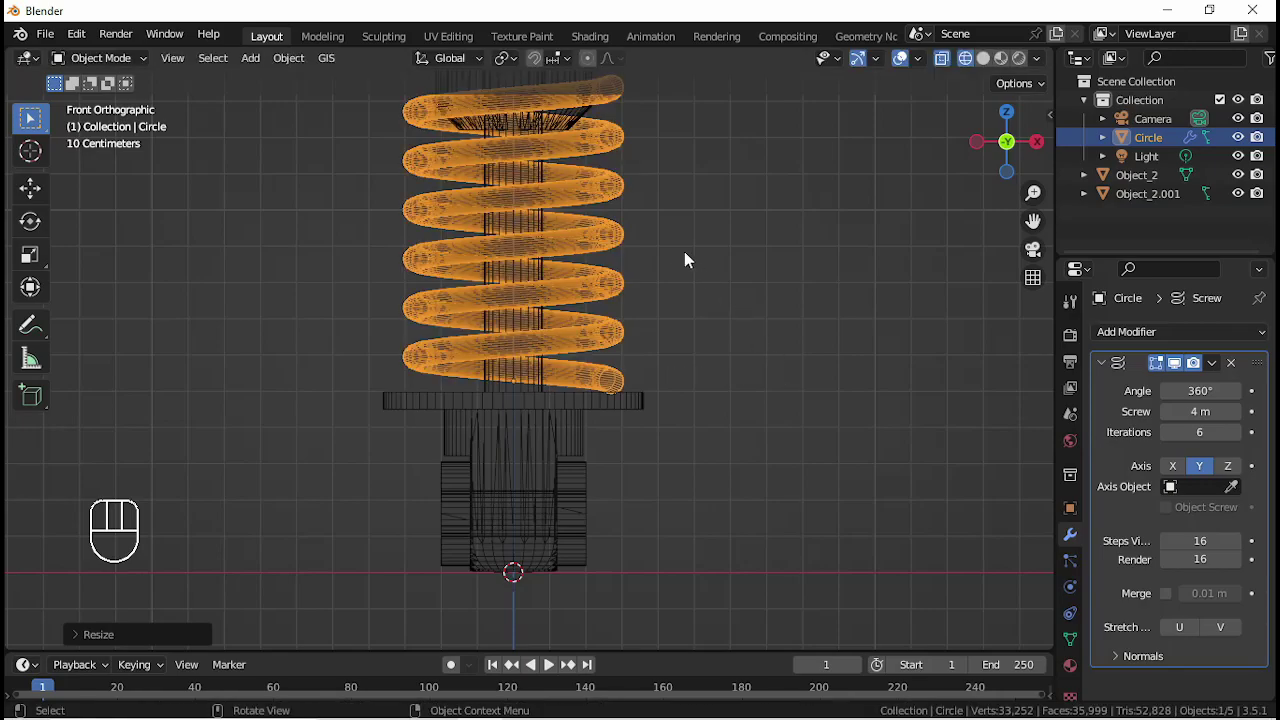
- In front view, nudge the spring down along Z so it sits on the lower plate
drag(627, 218, 668, 347)
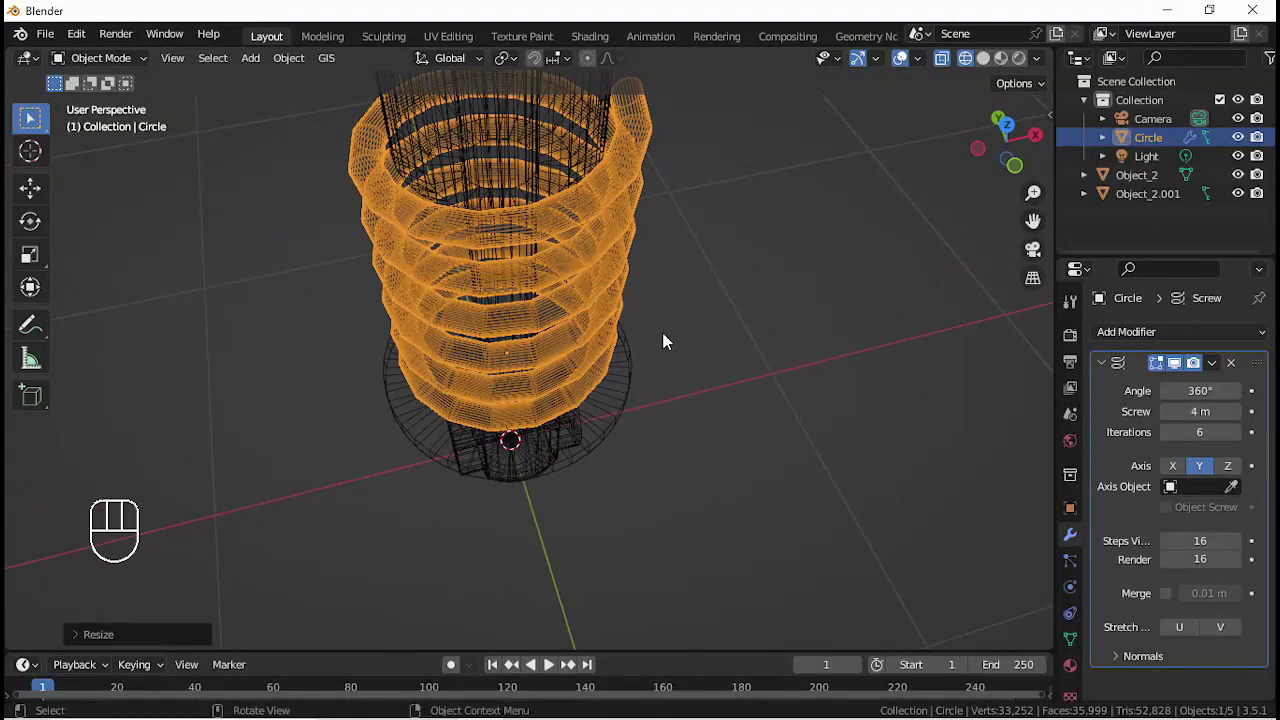
key(s)
click(672, 342)
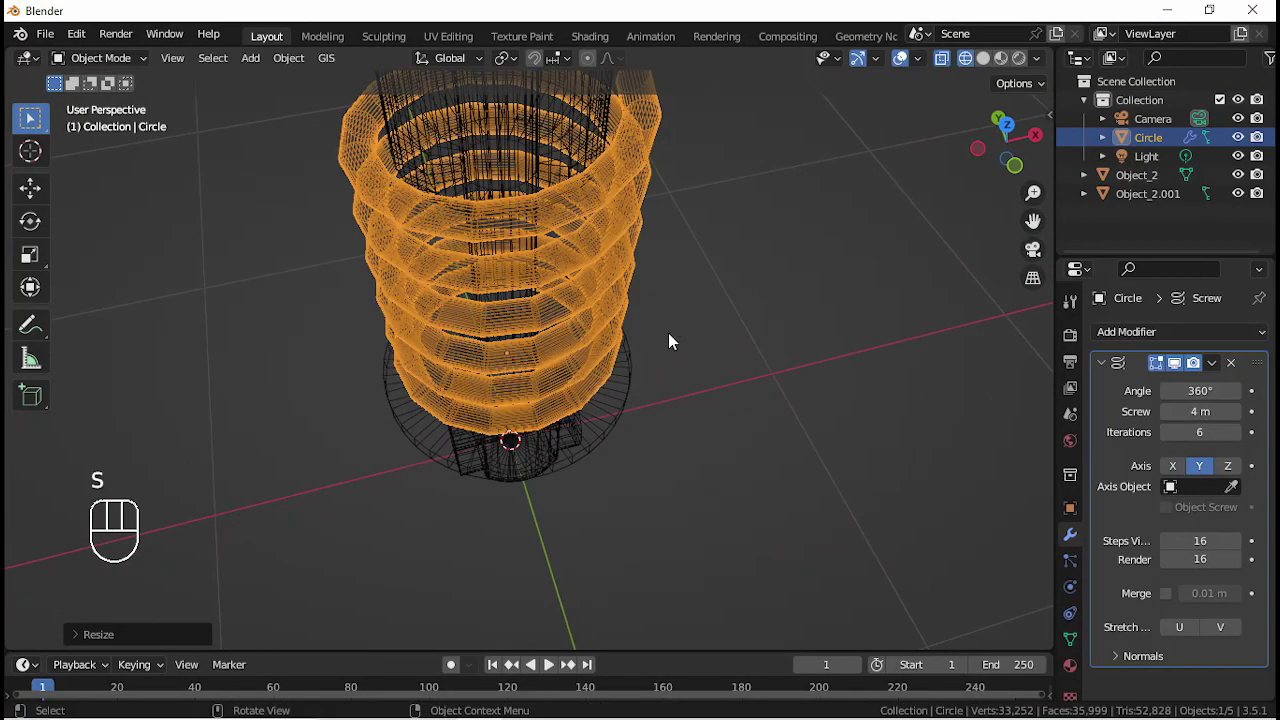
key(KP_1)
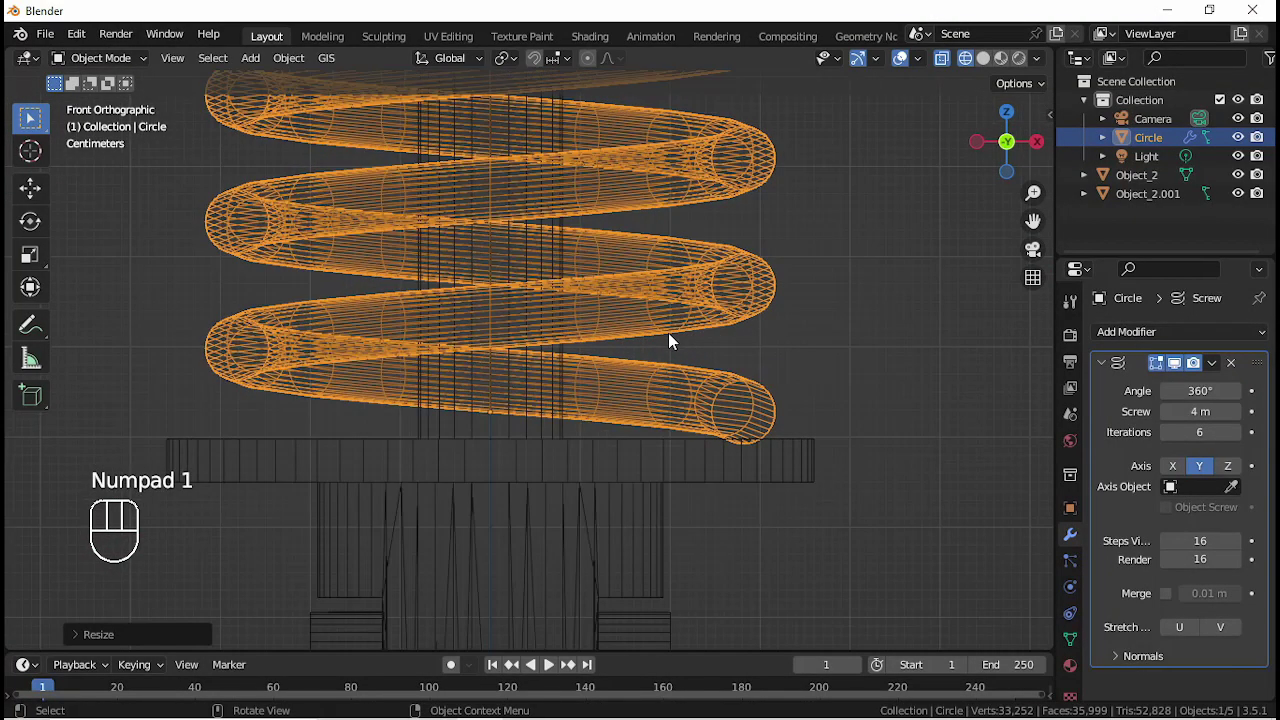
key(g)
key(z)
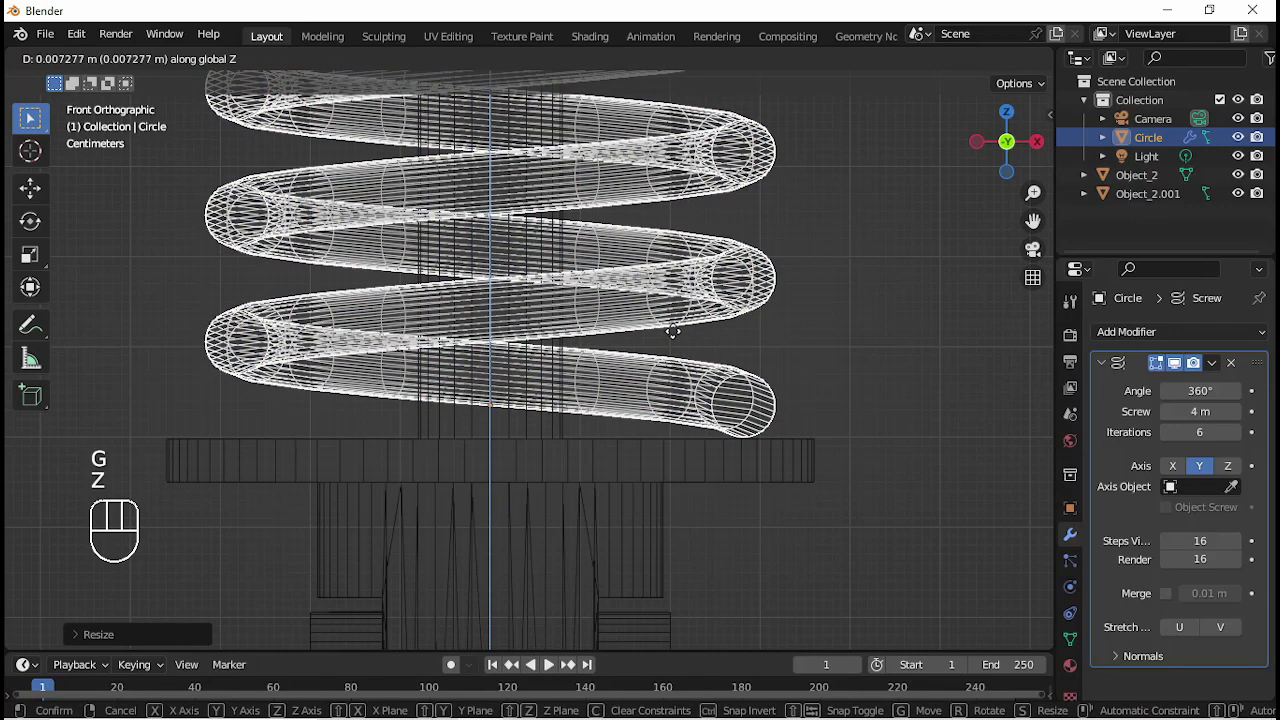
drag(661, 256, 663, 359)
drag(653, 296, 679, 490)
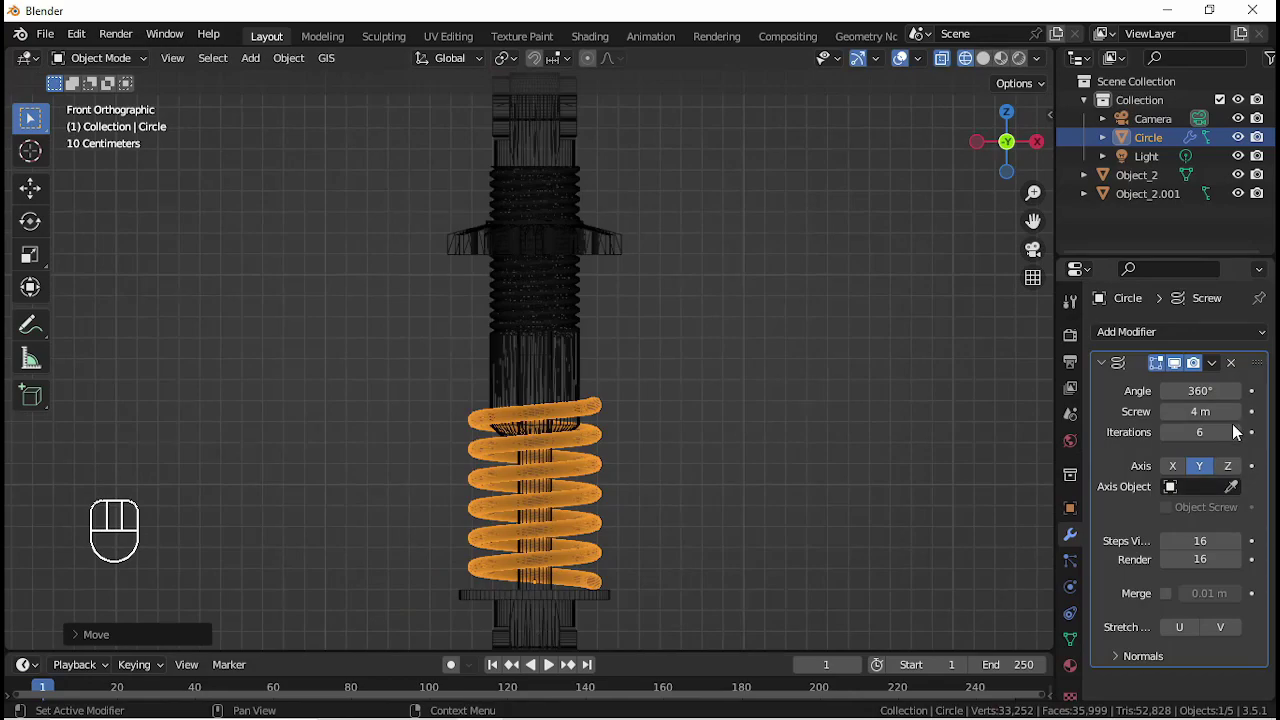
- Raise the Screw iterations to 11 turns and check the spring reaches the upper mount
click(1243, 441)
double_click(1243, 441)
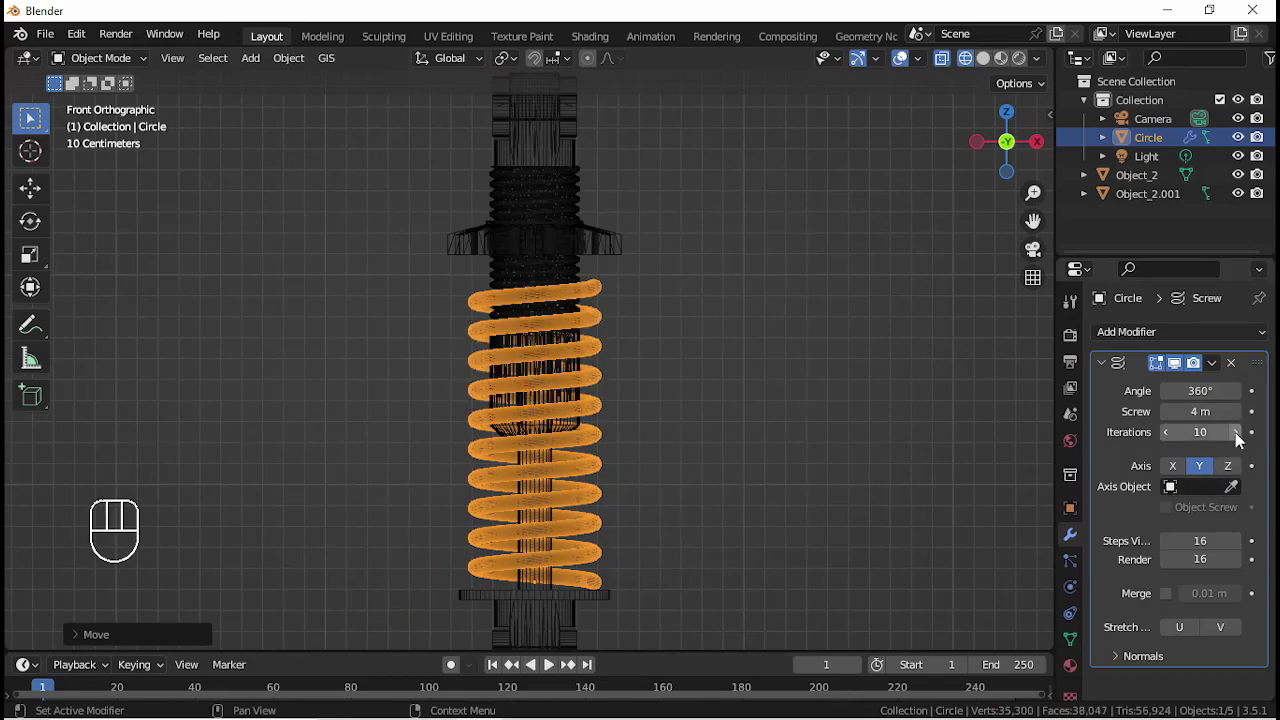
click(1243, 441)
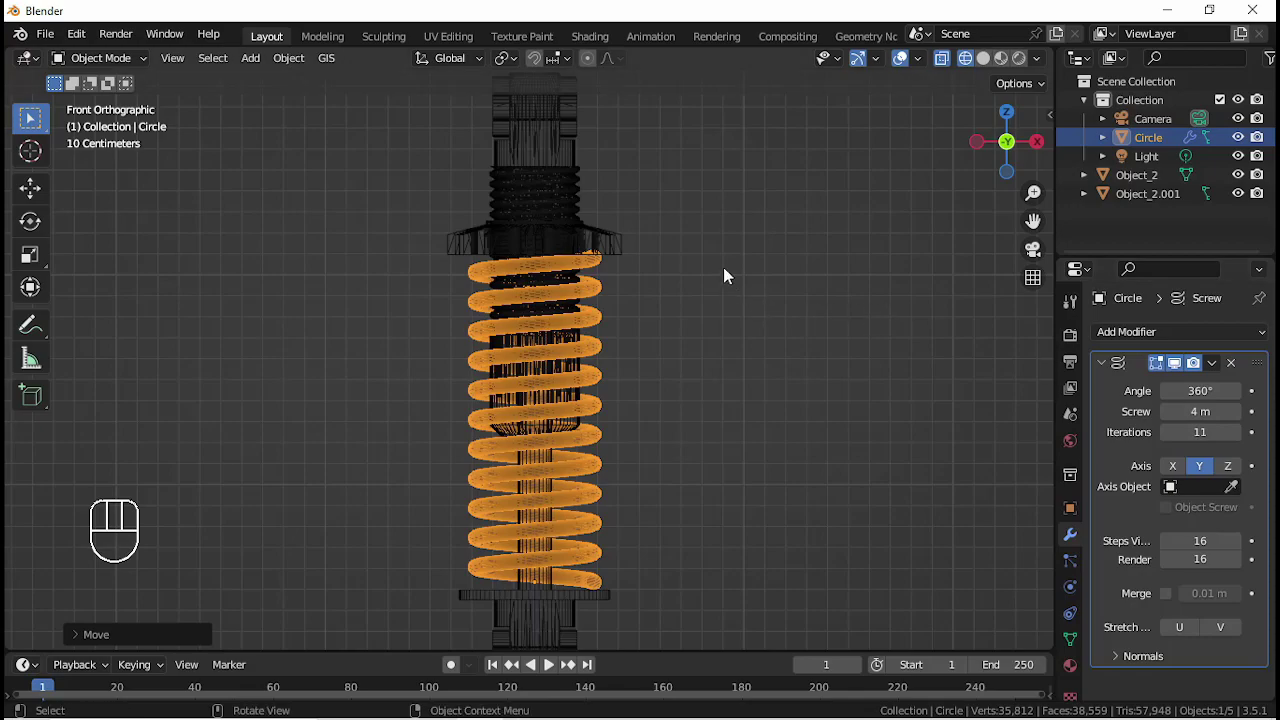
key(s)
key(z)
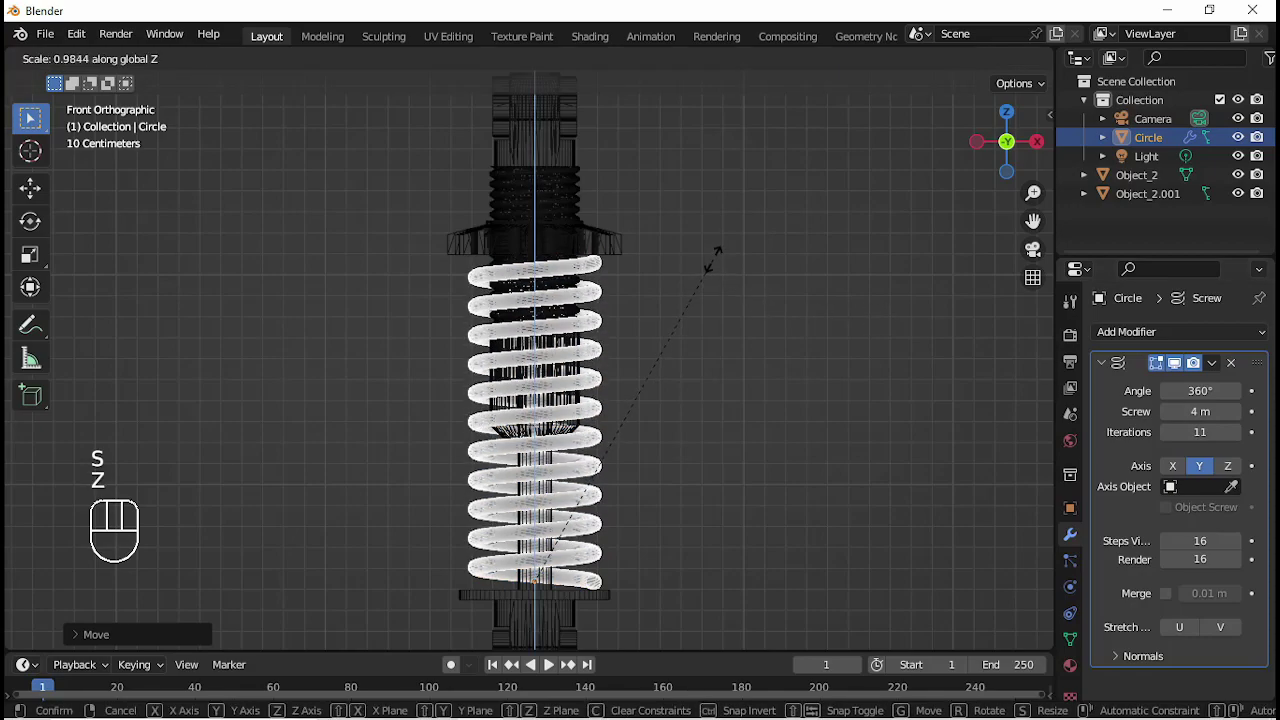
right_click(802, 281)
key(s)
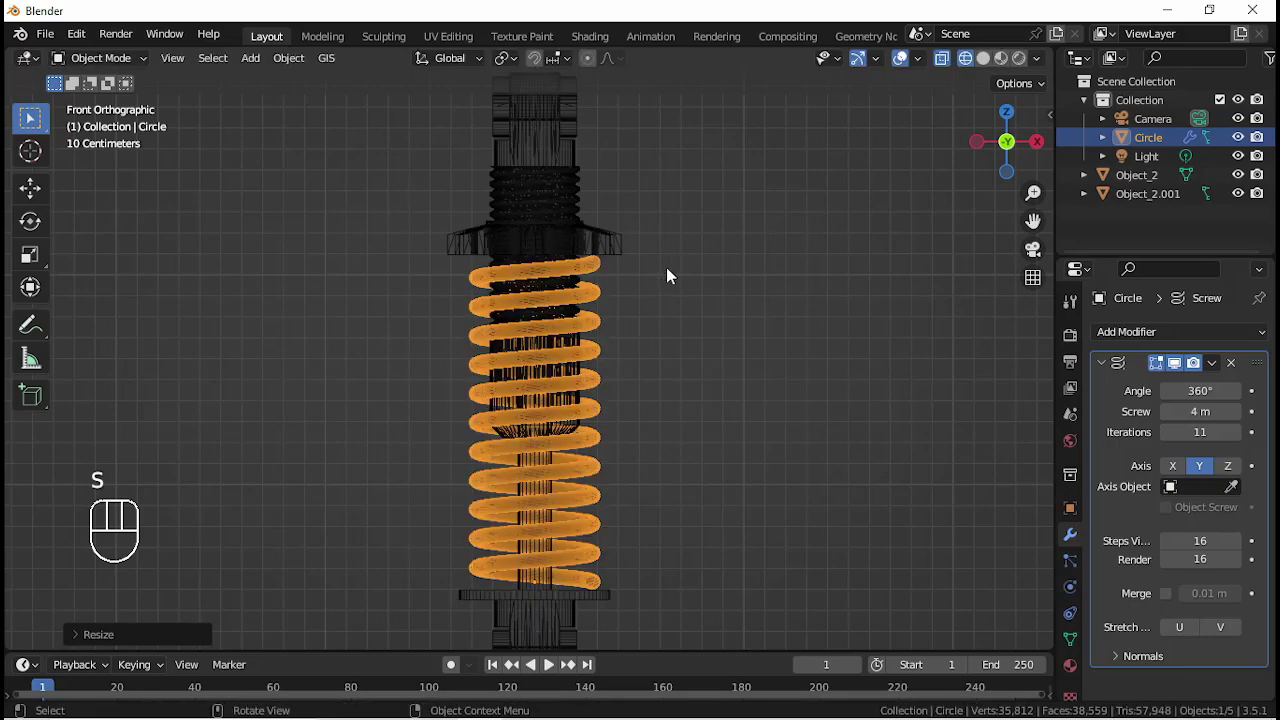
drag(621, 395, 619, 394)
drag(598, 381, 593, 421)
key(KP_1)
key(KP_4)
key(KP_1)
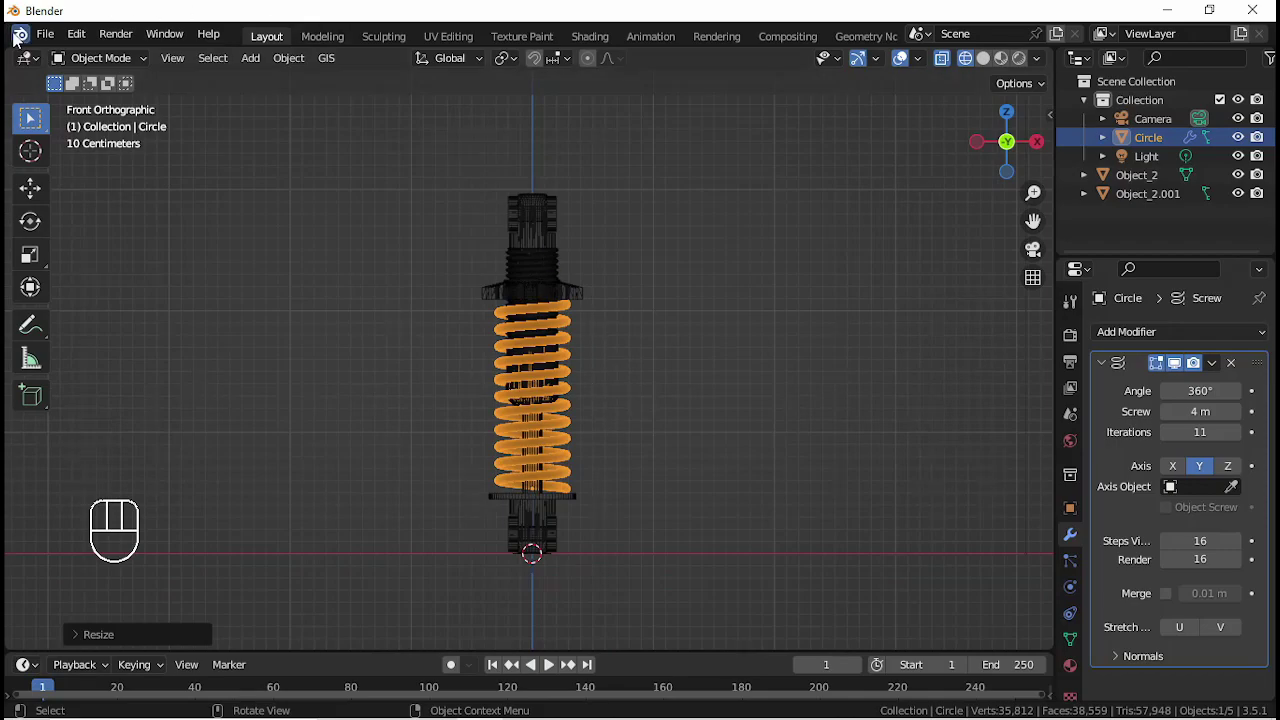
- Shift the spring's profile circle outward along X in Edit Mode to widen the coils
drag(39, 39, 106, 187)
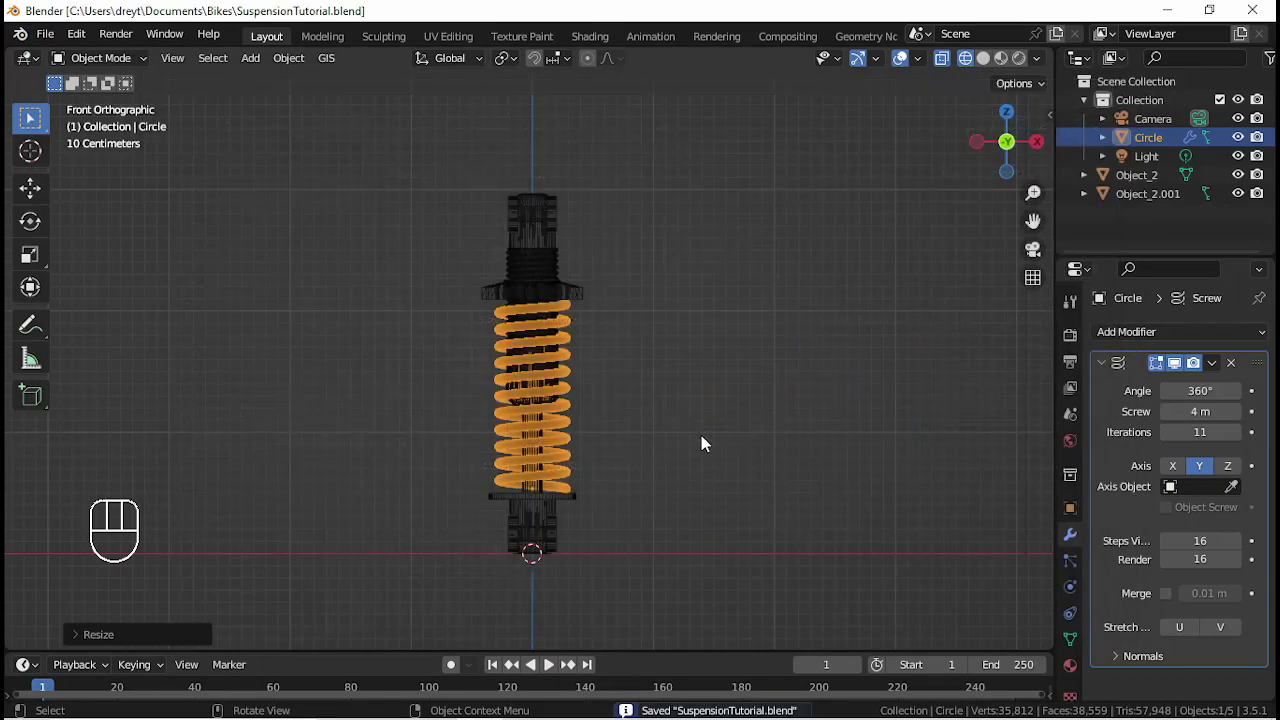
drag(677, 546, 693, 437)
drag(639, 476, 586, 378)
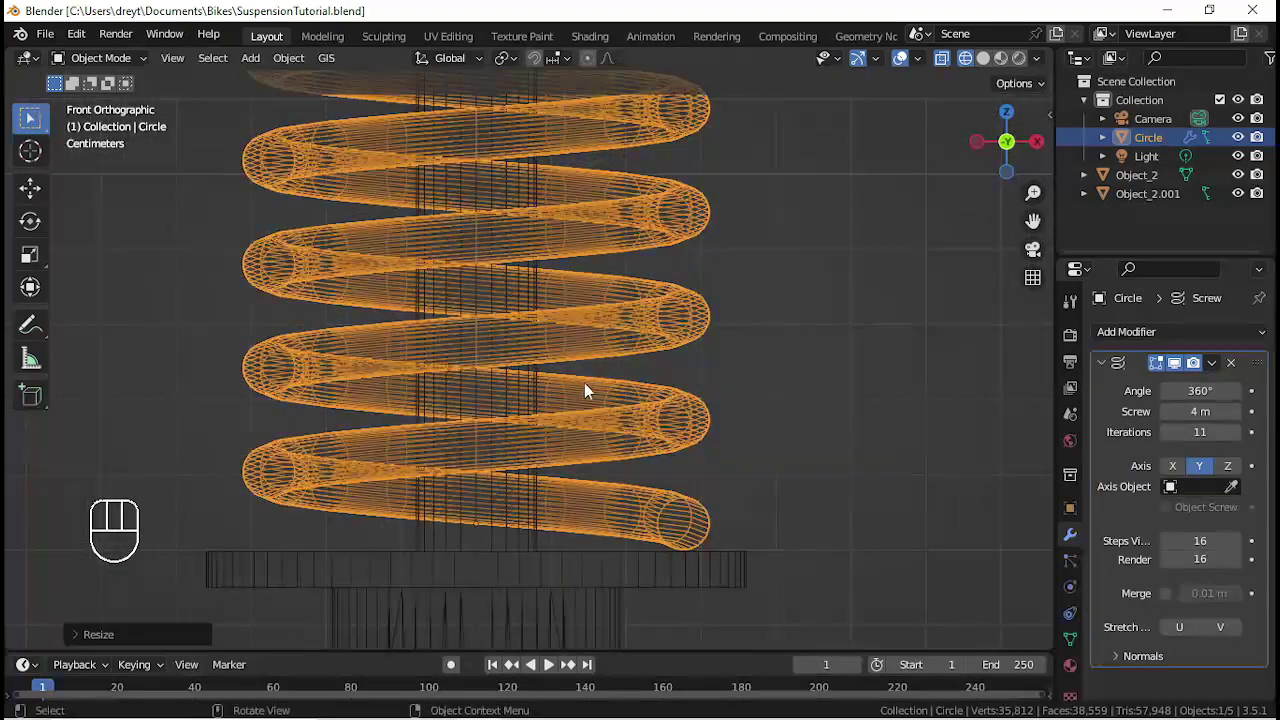
key(Tab)
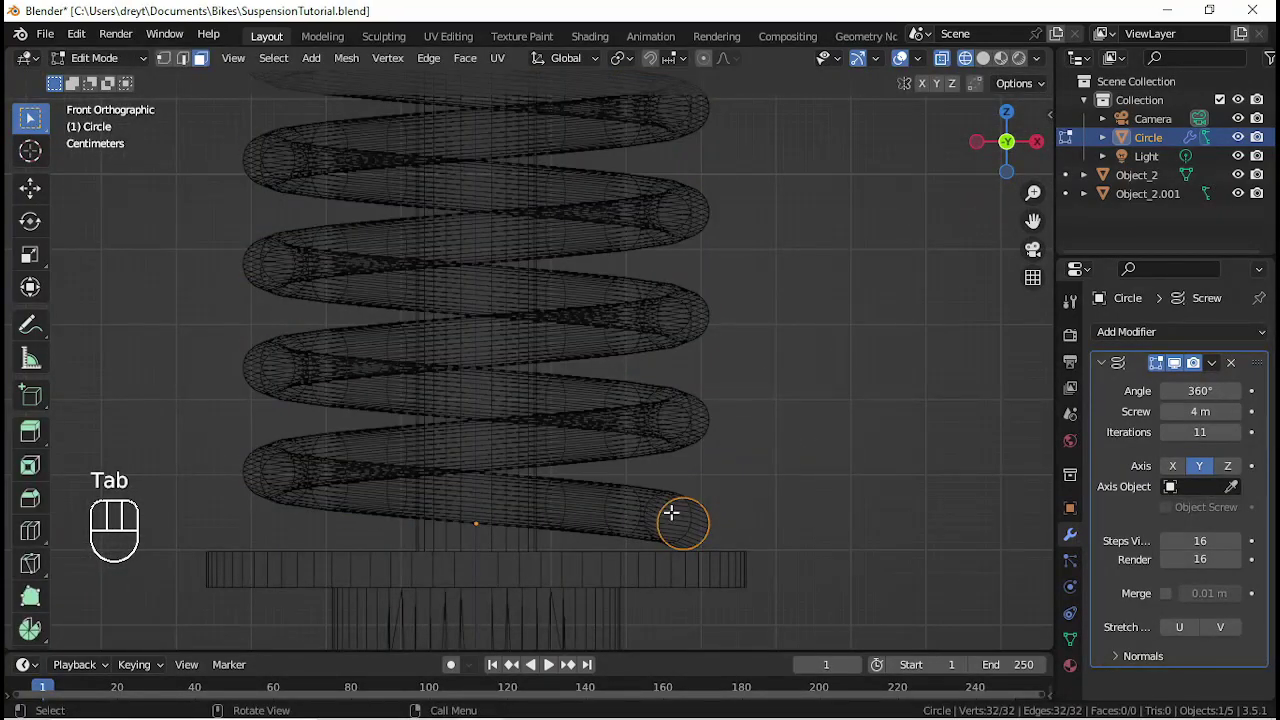
key(g)
key(y)
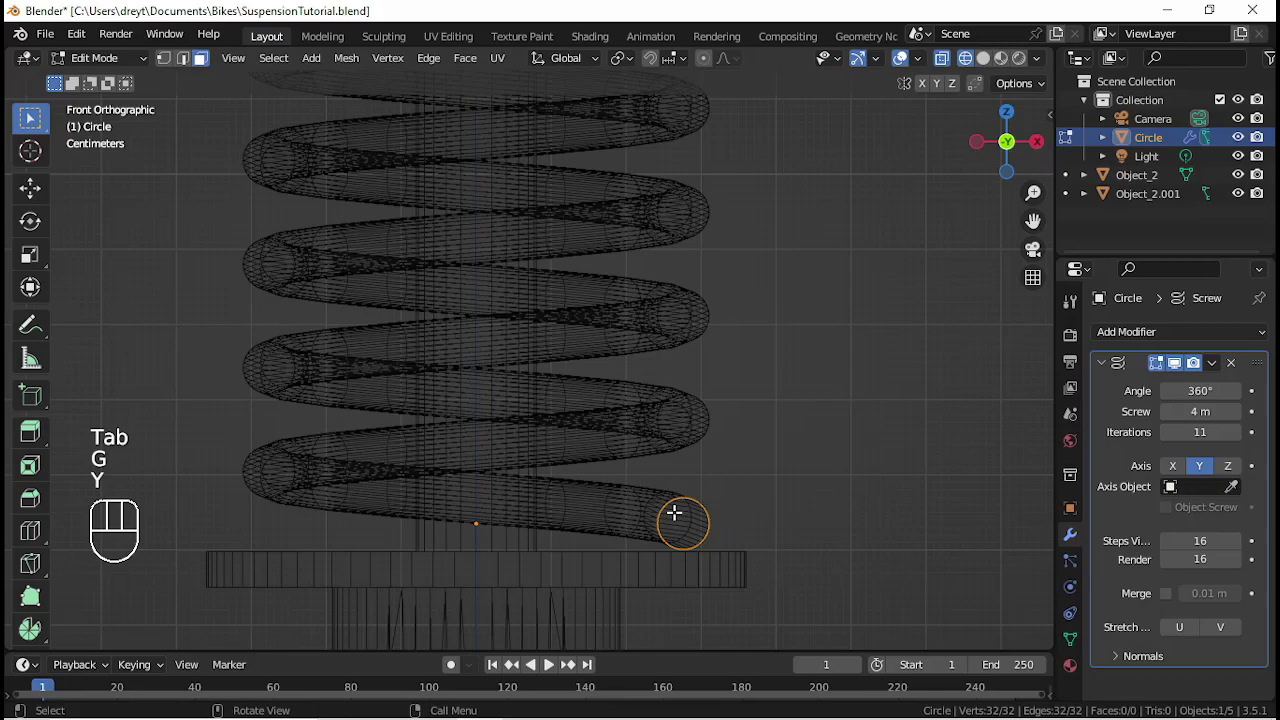
key(g)
key(x)
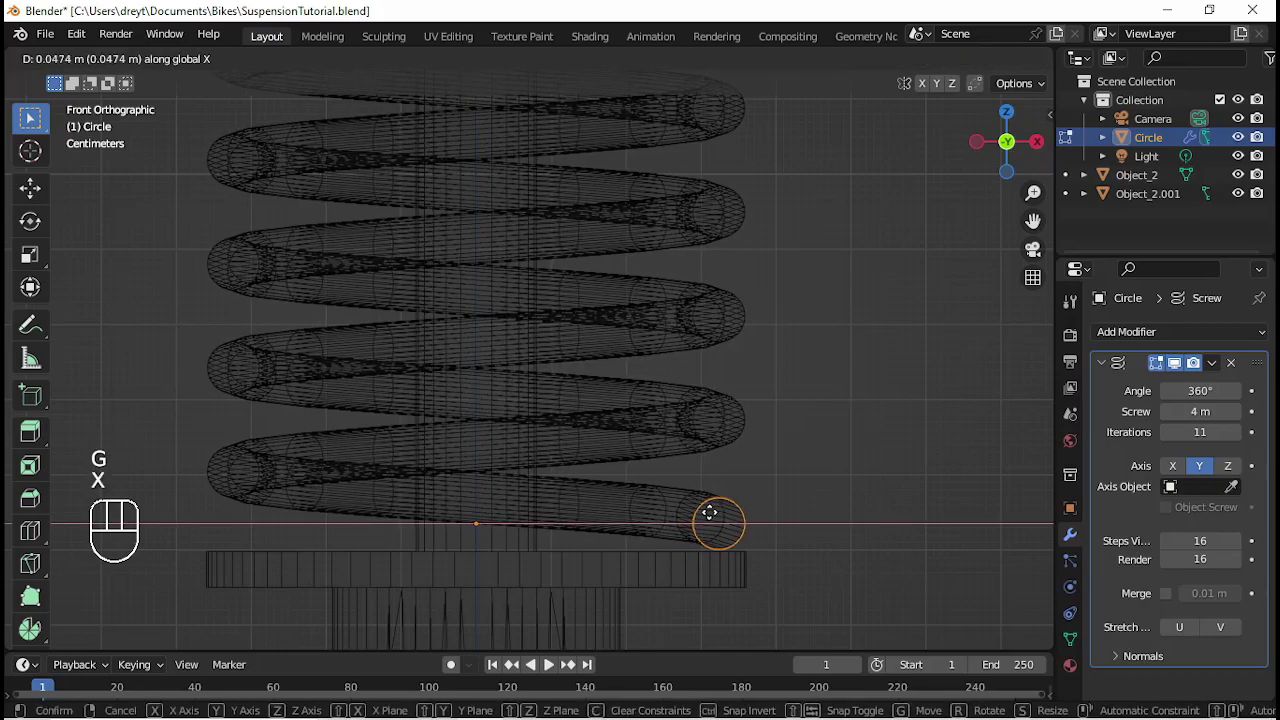
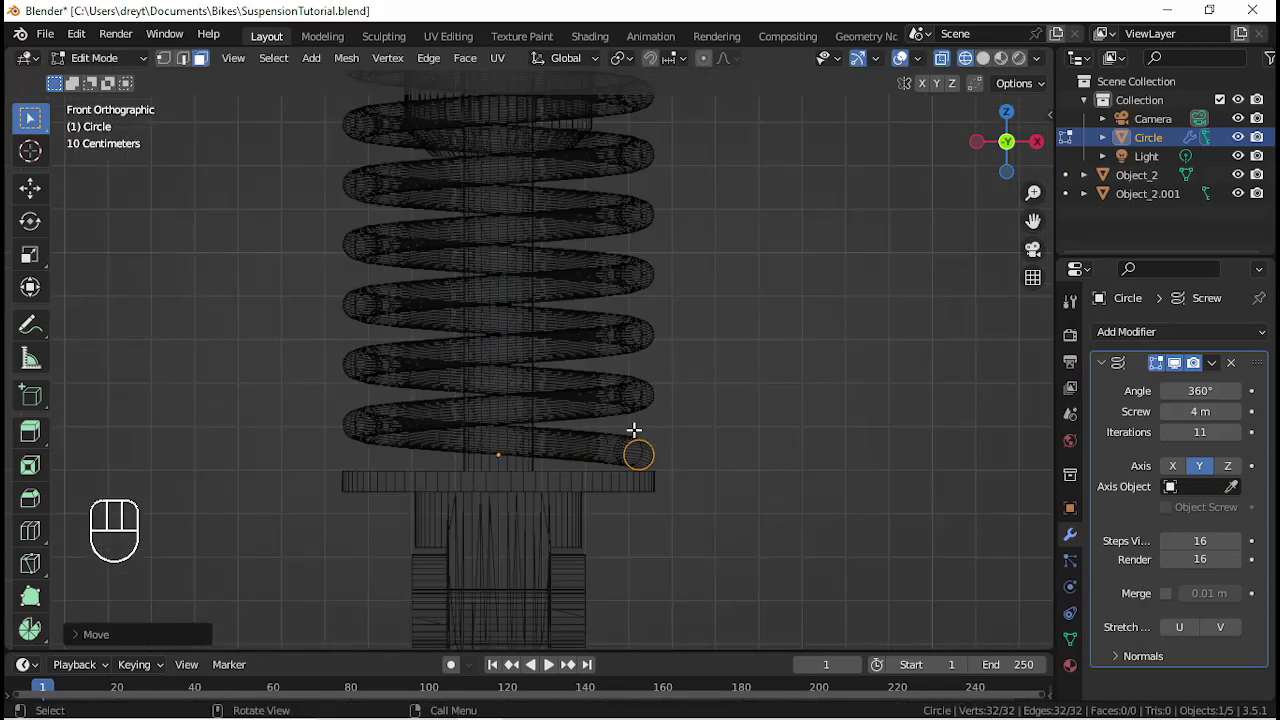
key(Tab)
drag(607, 351, 635, 484)
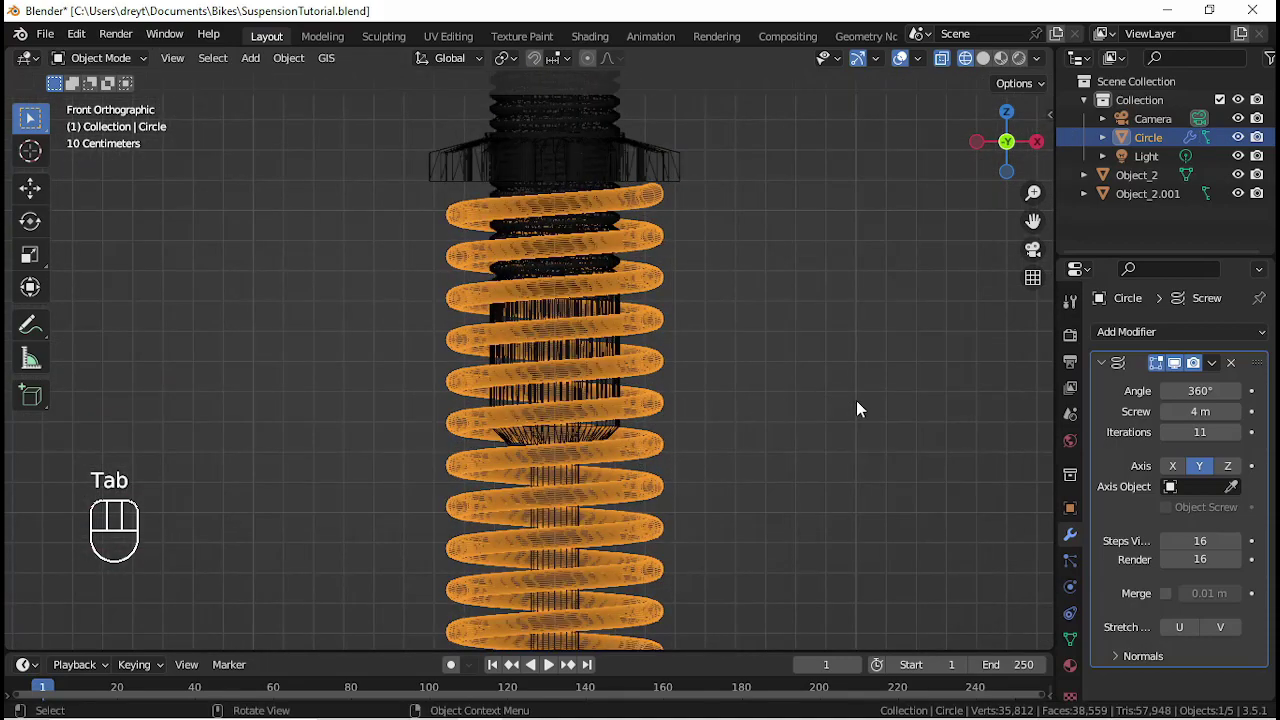
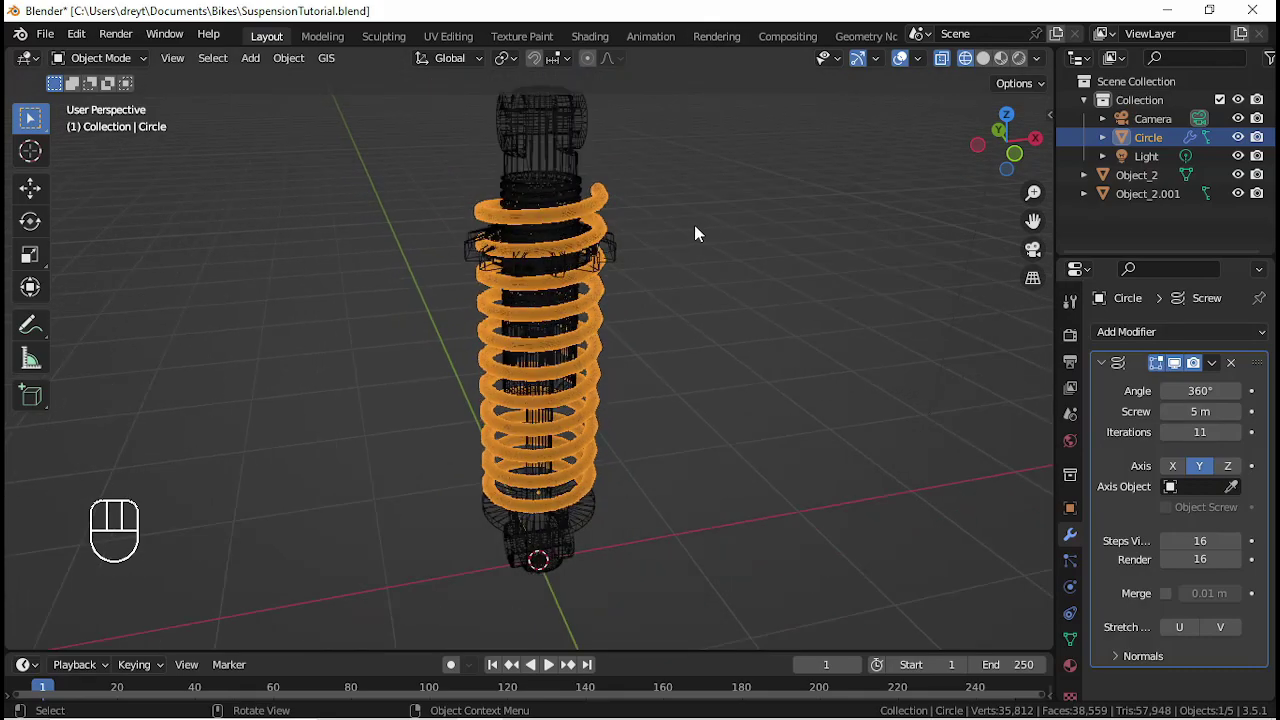
- Set the Screw modifier to a 5 m offset with 9 turns
drag(684, 229, 667, 207)
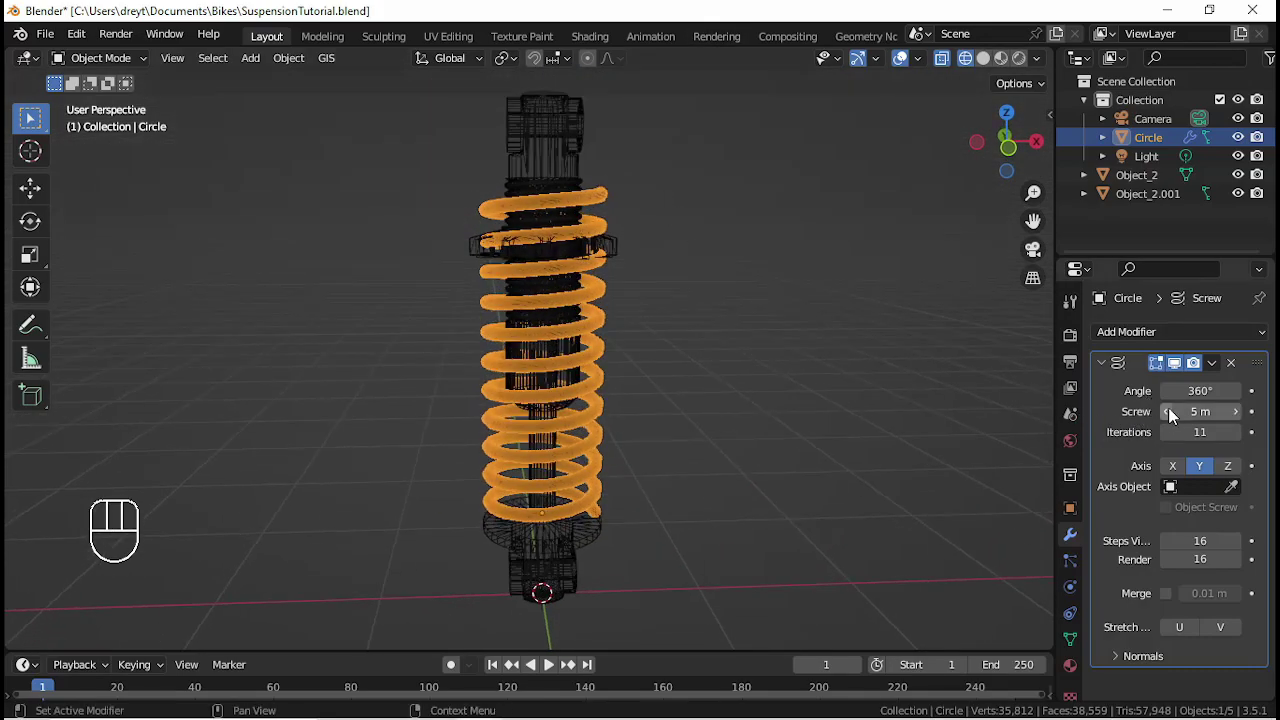
click(1171, 442)
click(1172, 444)
click(1172, 444)
click(1243, 442)
- Scale the spring down from front view so it fits inside the shock
drag(891, 374, 873, 351)
key(KP_1)
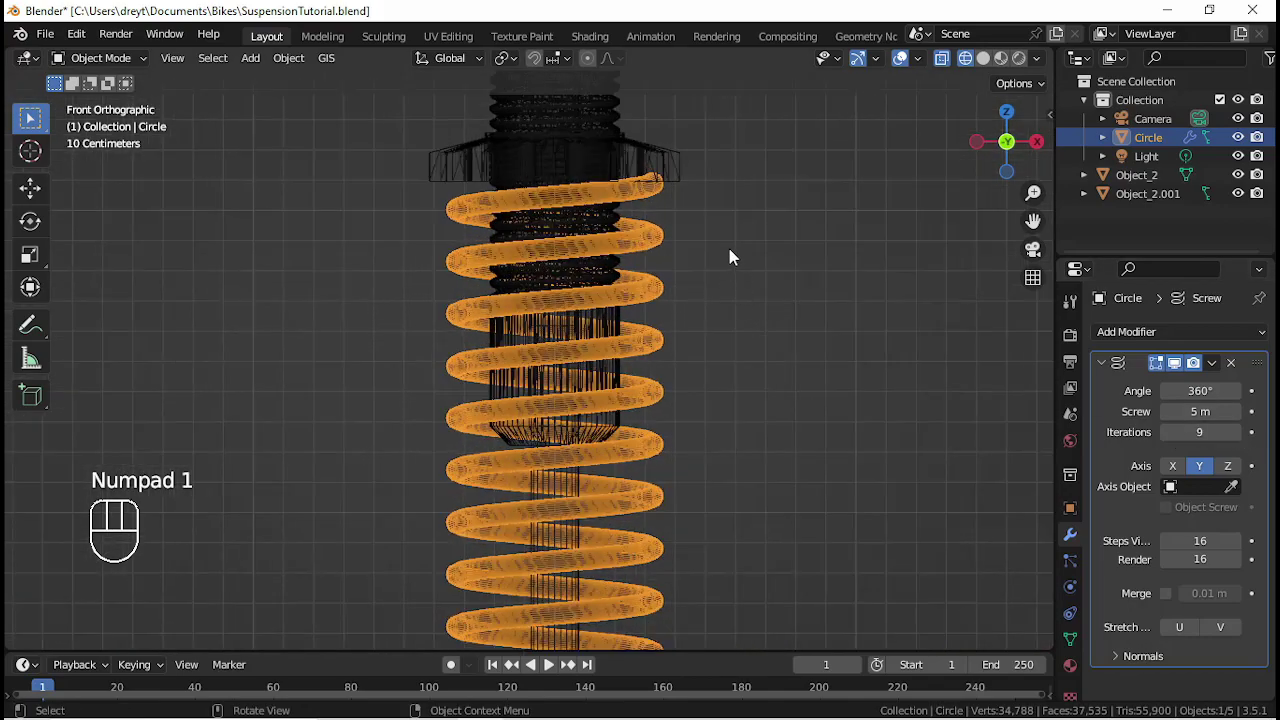
drag(740, 257, 749, 336)
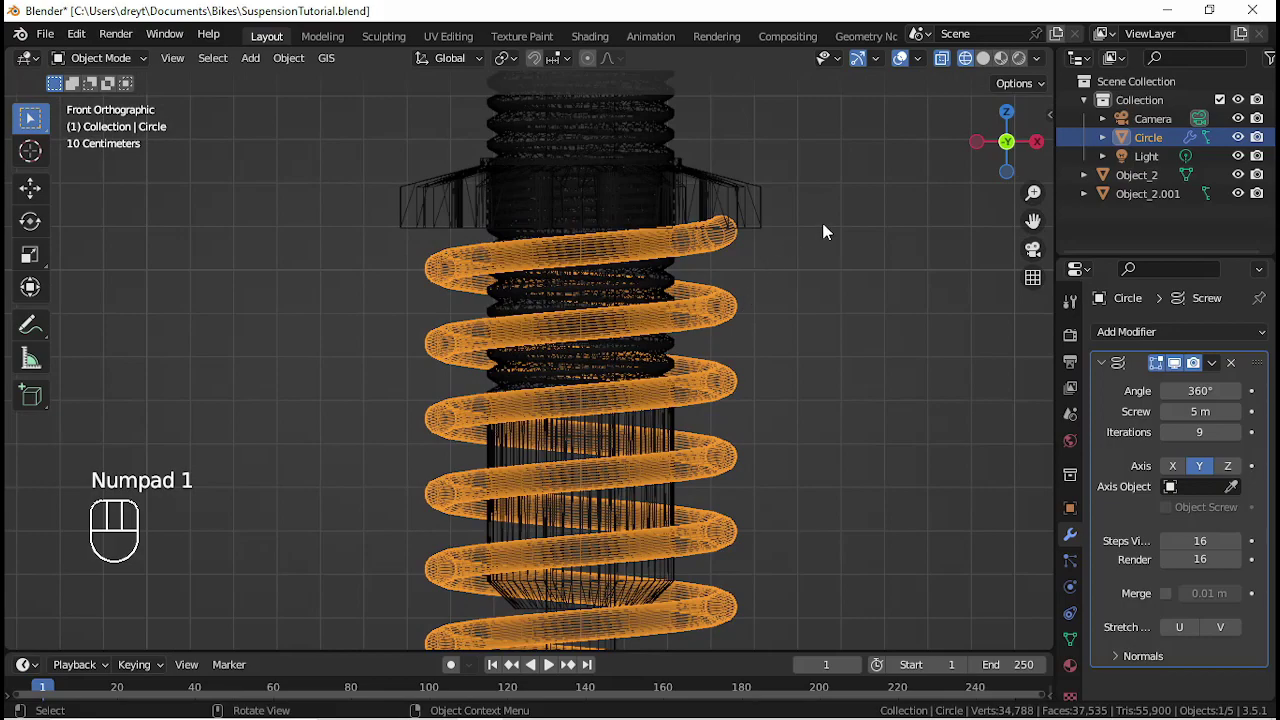
key(s)
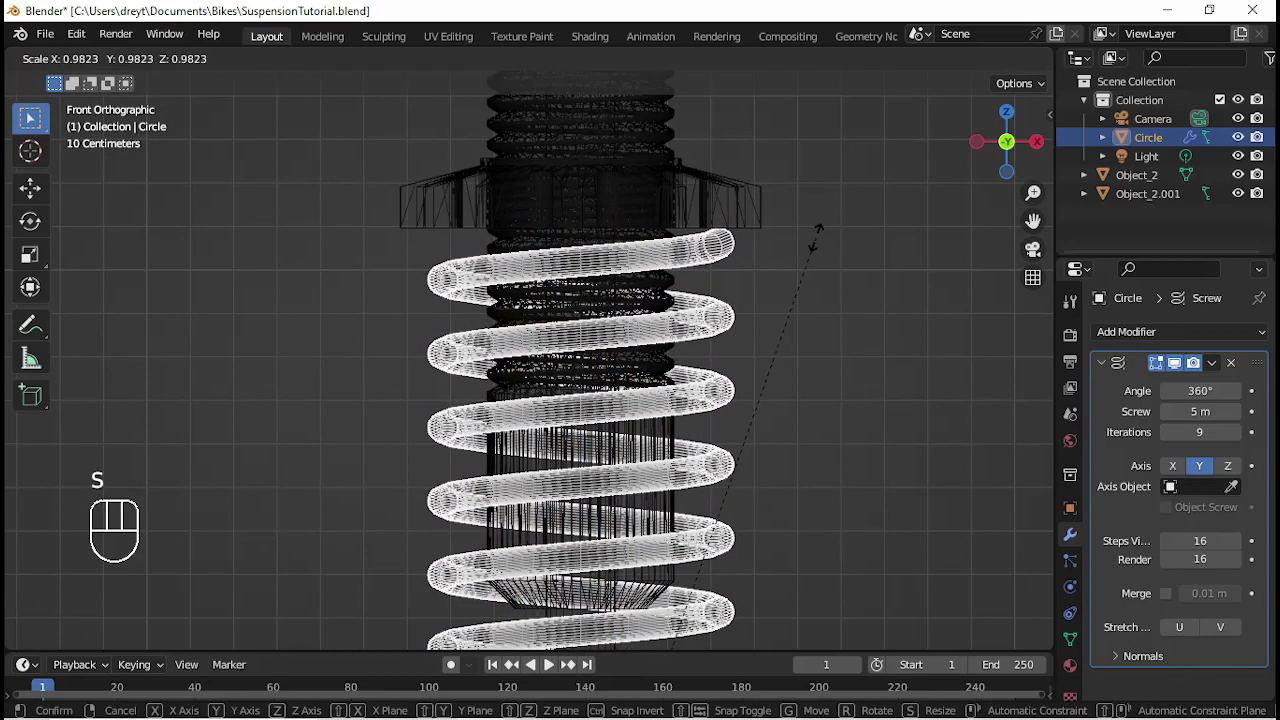
key(KP_1)
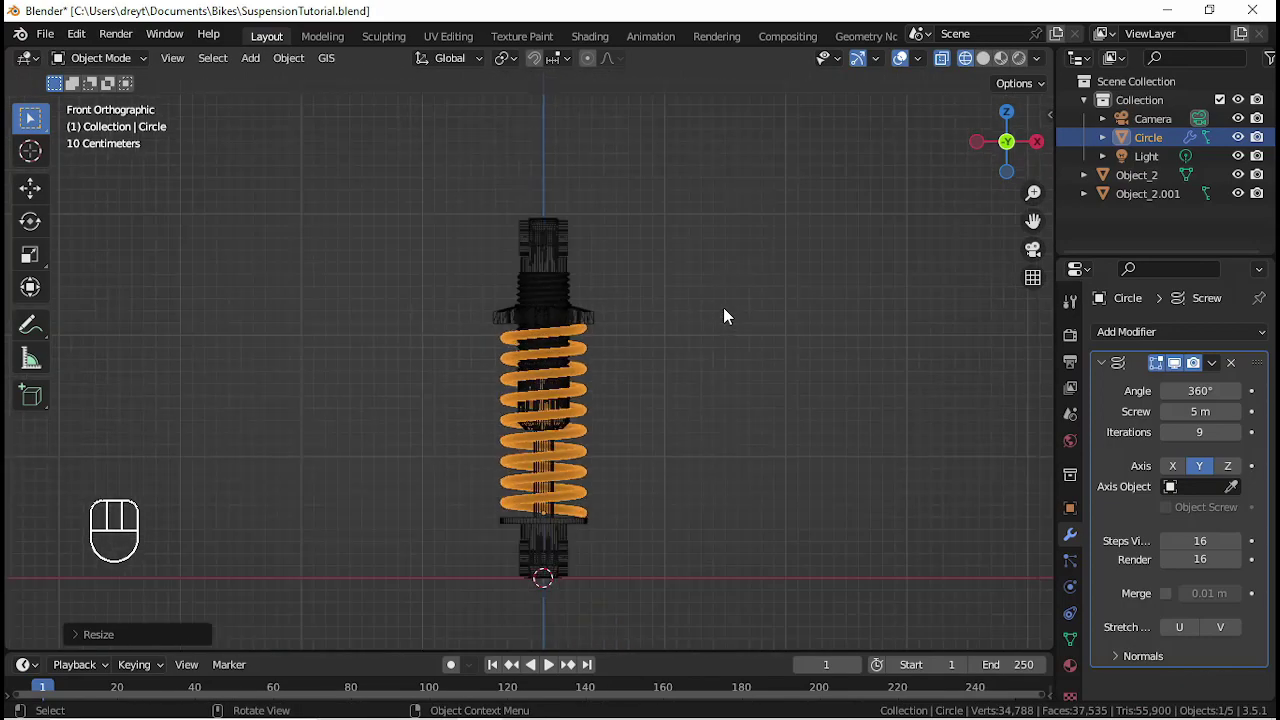
- Rename the coil to Spring and hide the shock body parts from view
drag(733, 318, 1165, 159)
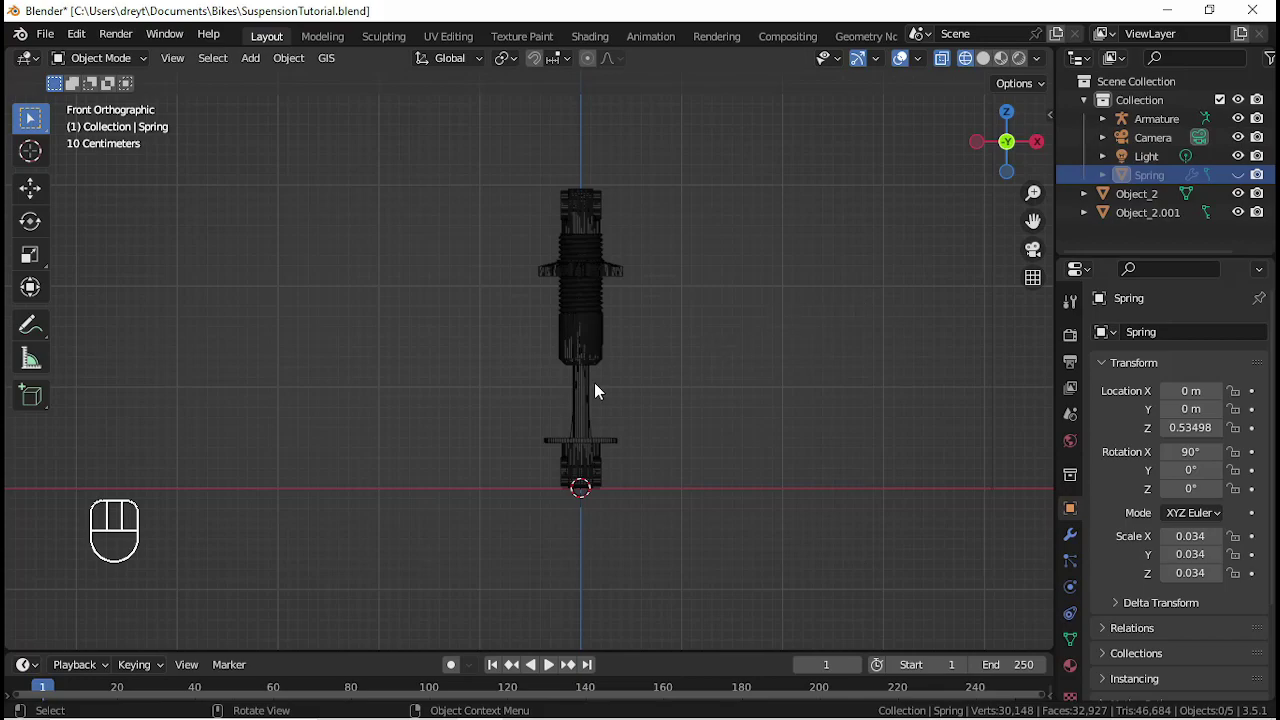
key(h)
click(592, 361)
key(h)
click(589, 376)
key(h)
click(1249, 181)
click(600, 383)
- Add a new armature and move its bone up along Z into the spring
key(shift+a)
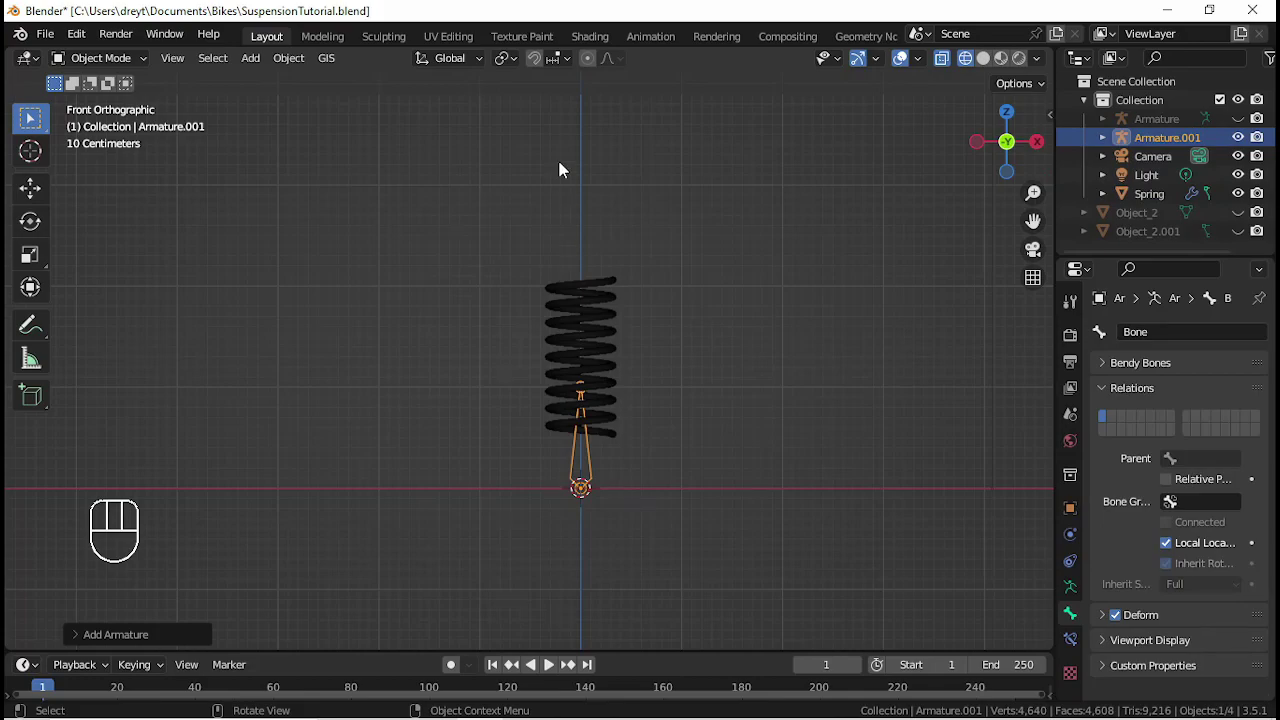
click(538, 70)
key(g)
key(z)
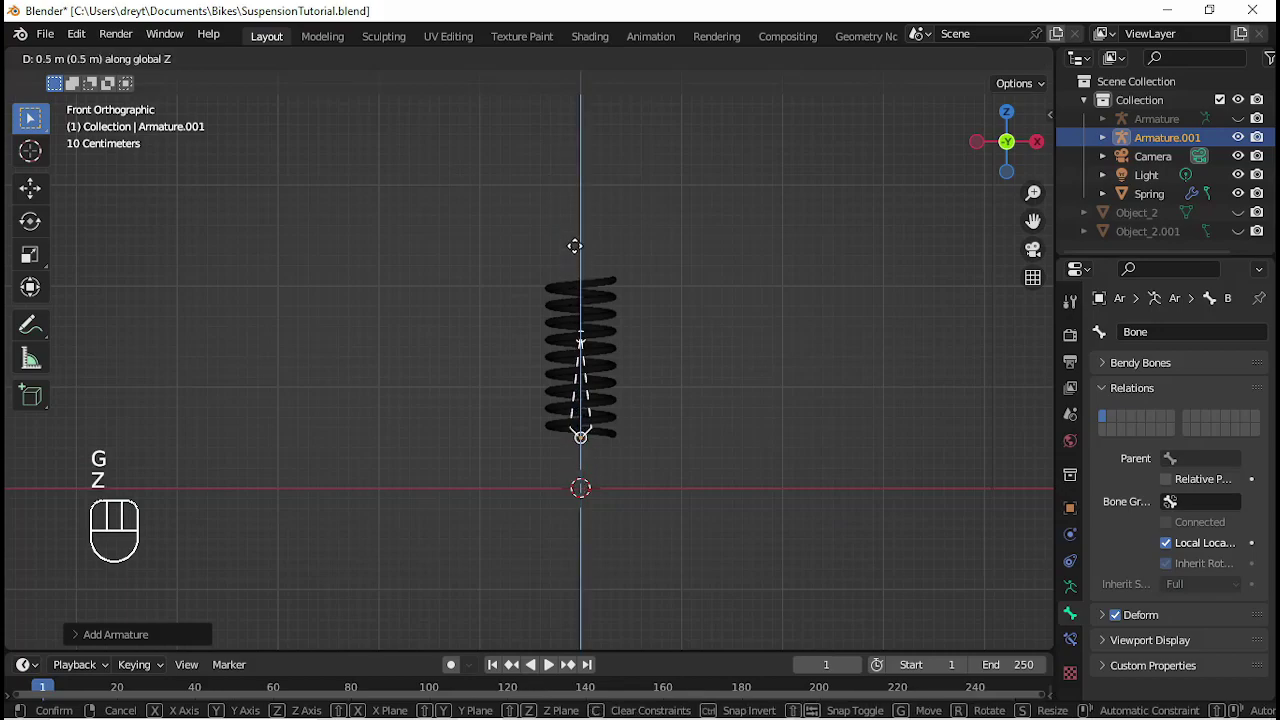
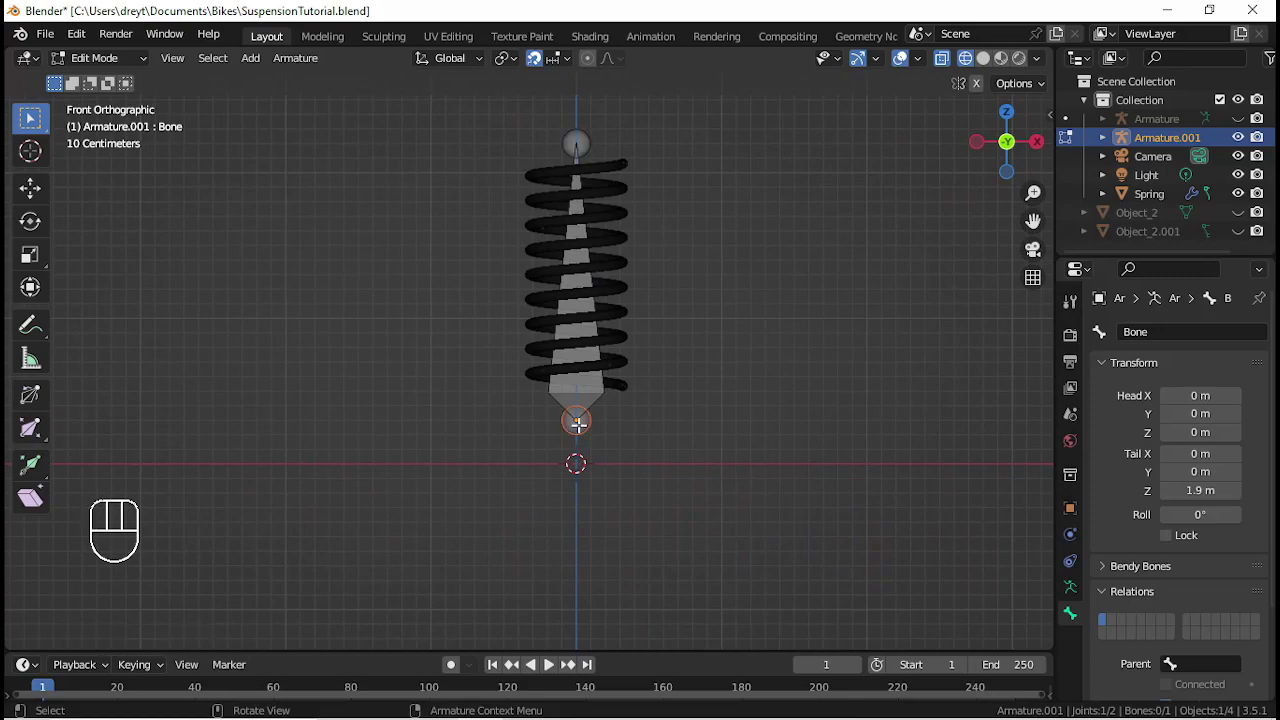
- Stretch the bone from -0.1 m to 2 m and subdivide it into nine bones
key(g)
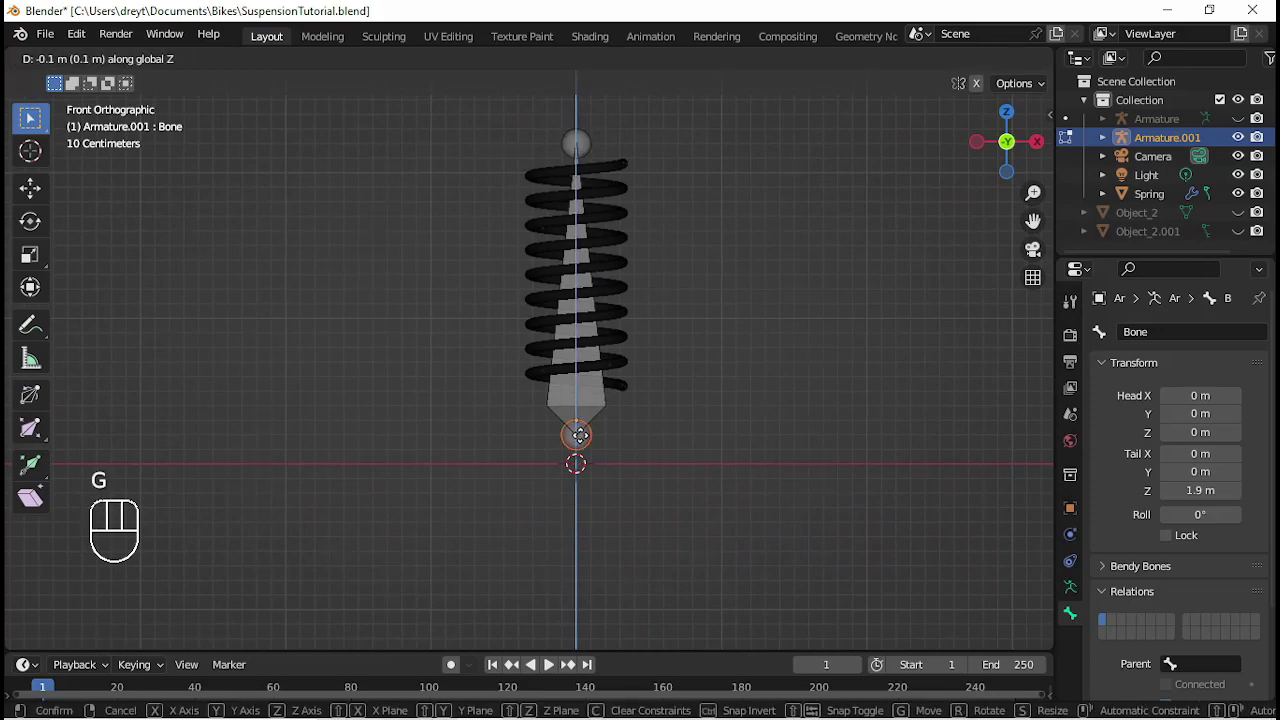
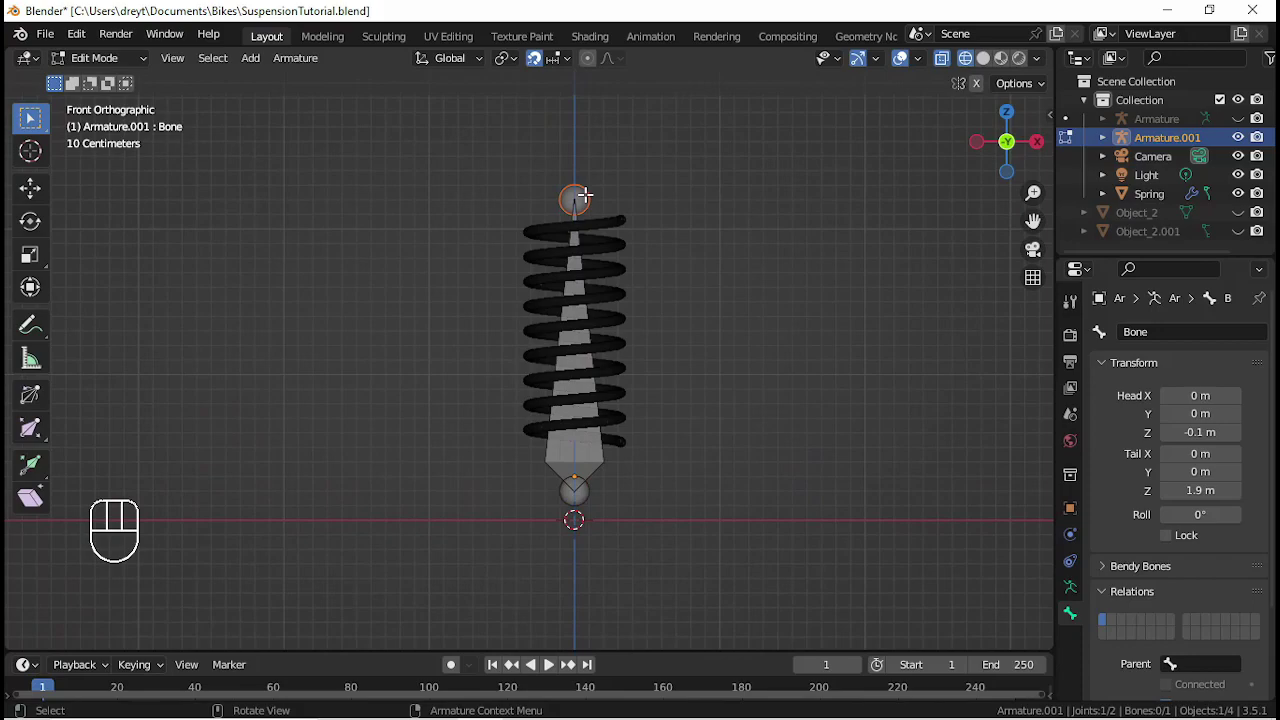
key(g)
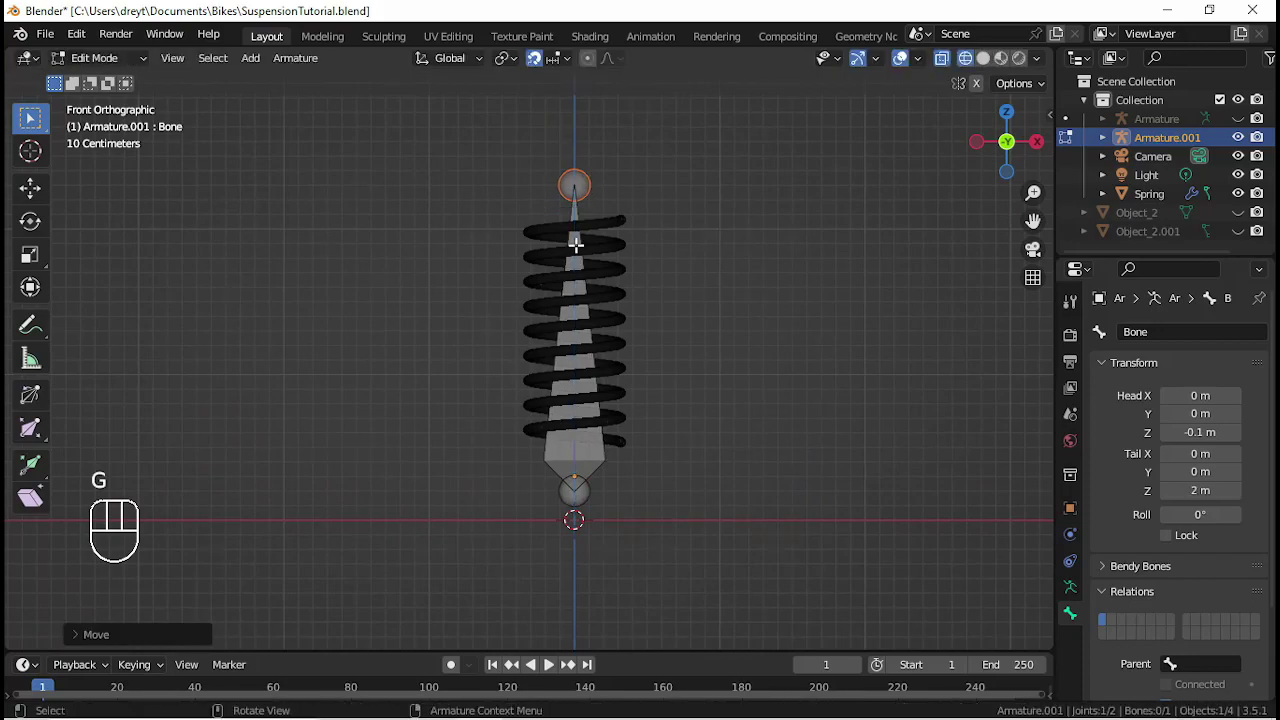
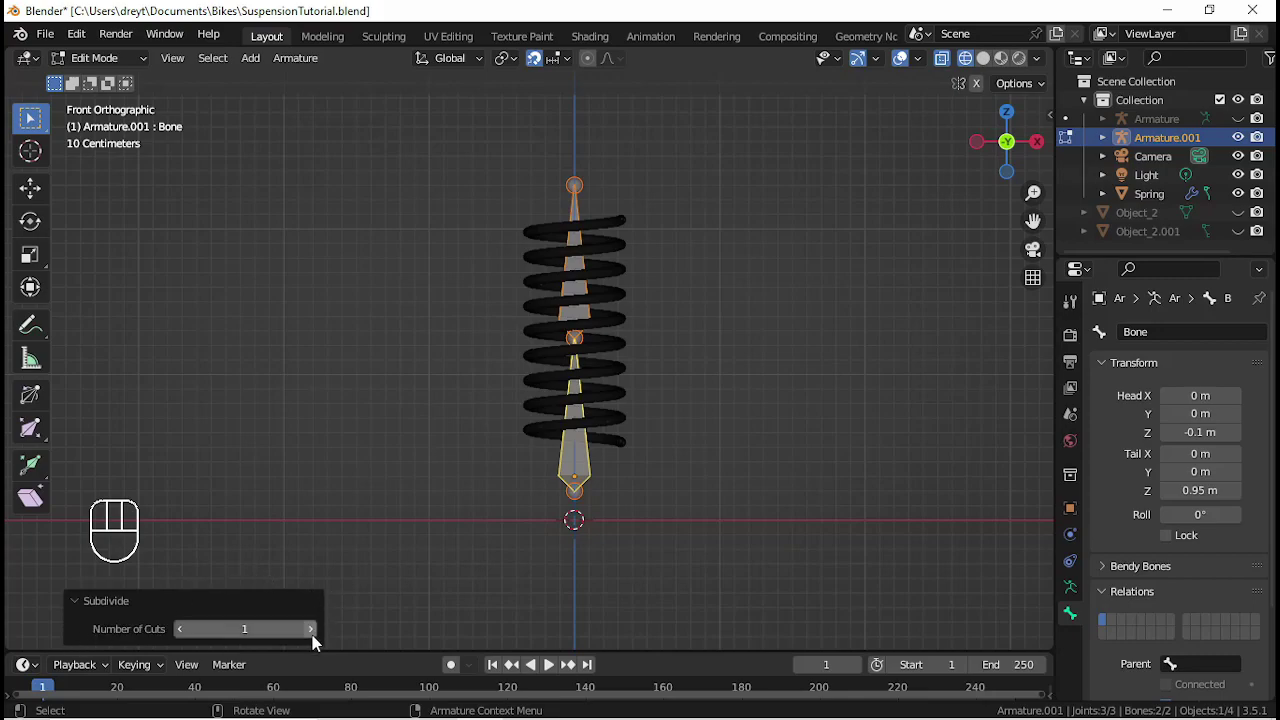
click(320, 636)
click(317, 634)
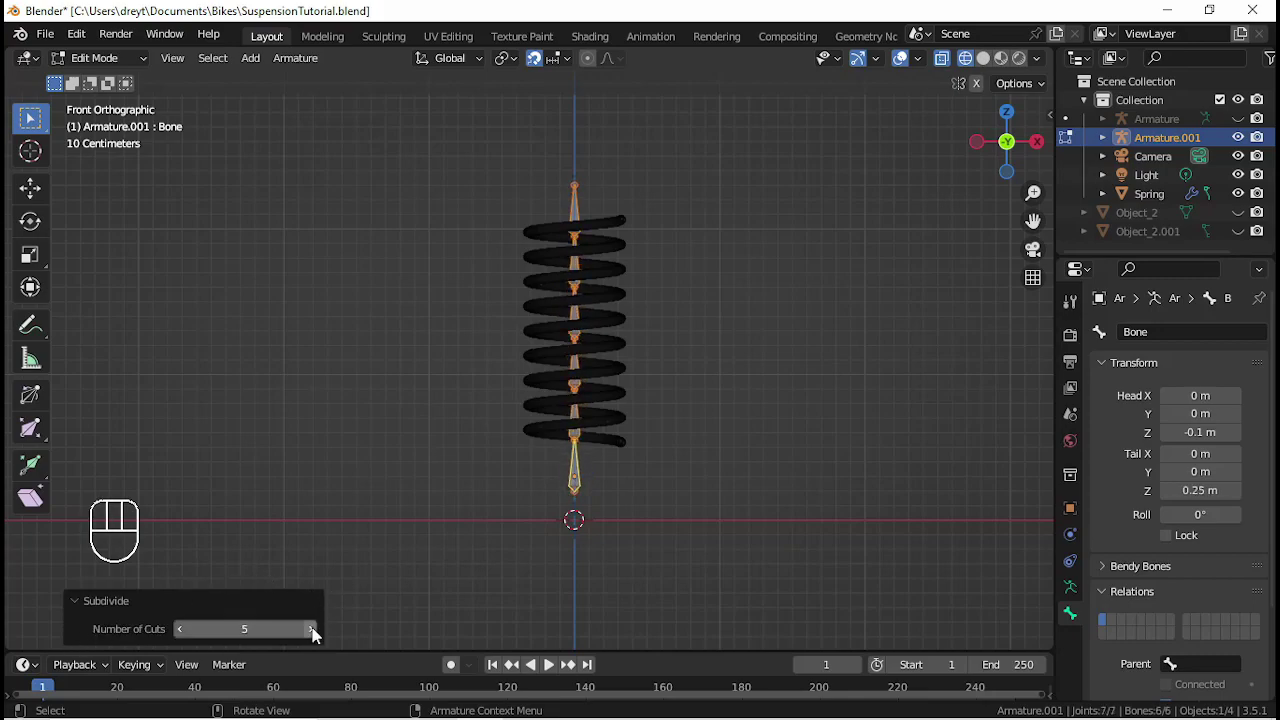
click(317, 634)
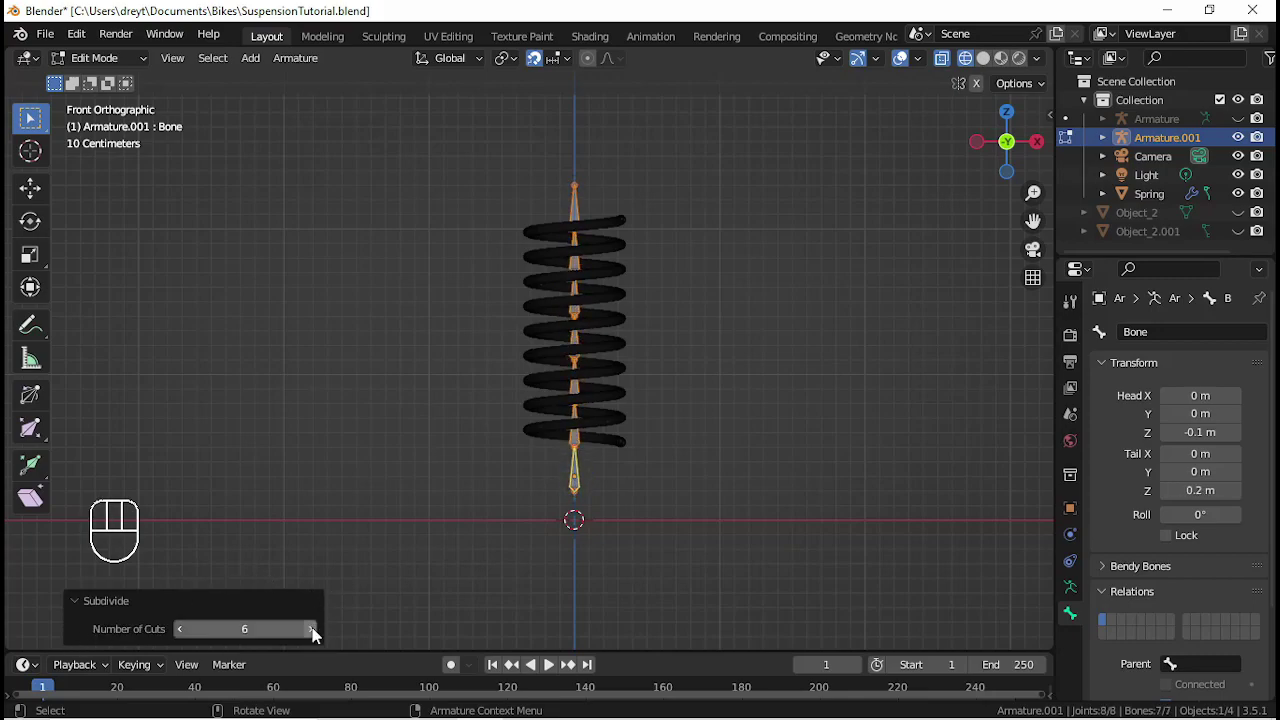
click(317, 634)
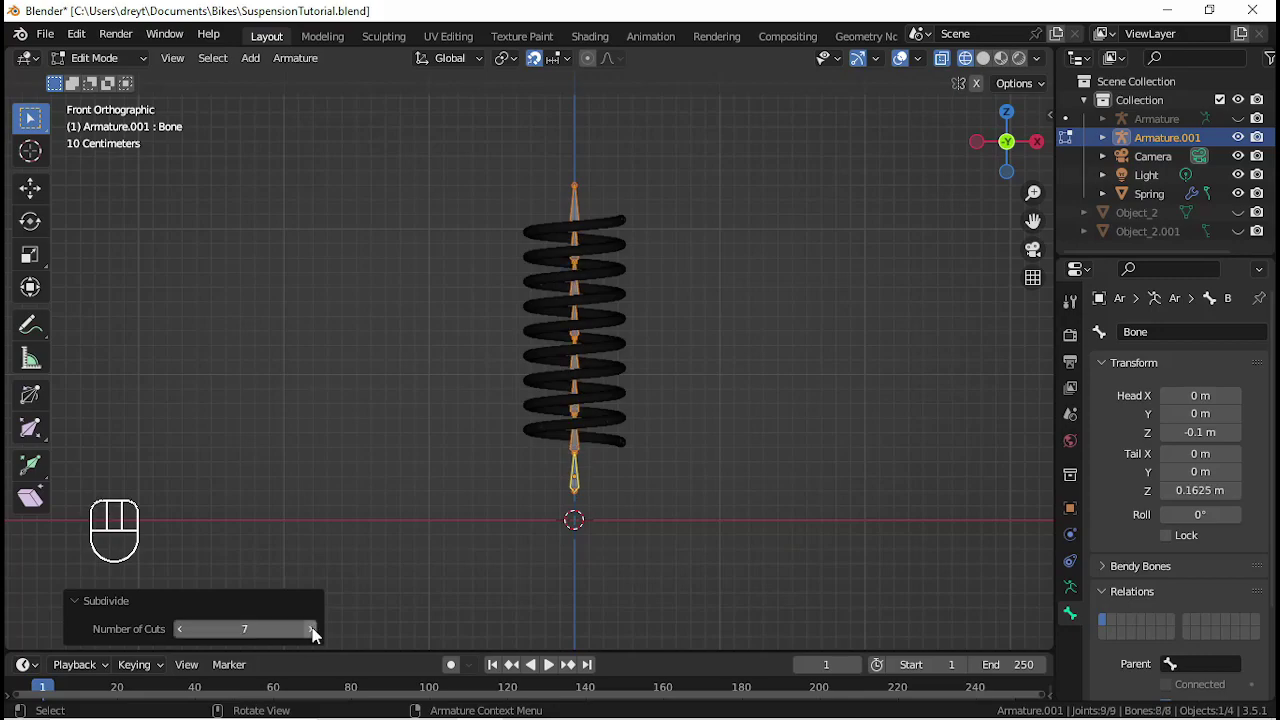
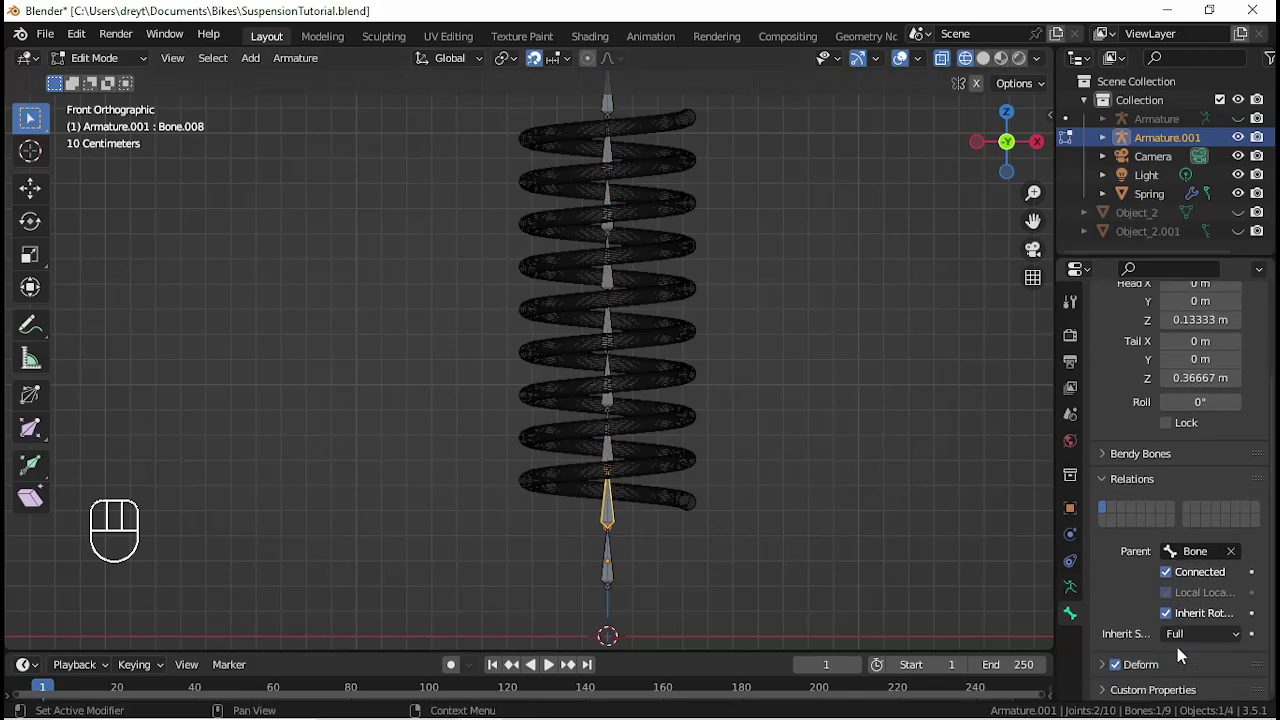
- Uncheck Connected in Bone Relations to detach bones from their parents
click(1171, 580)
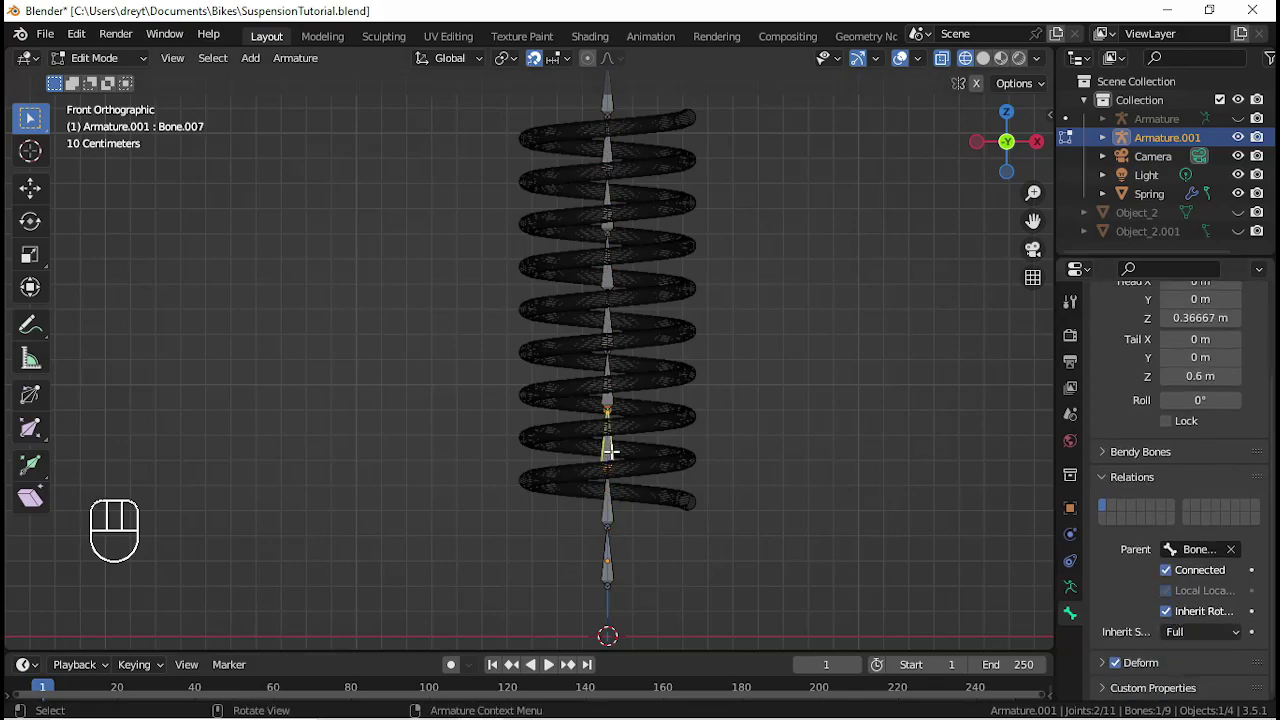
click(1181, 579)
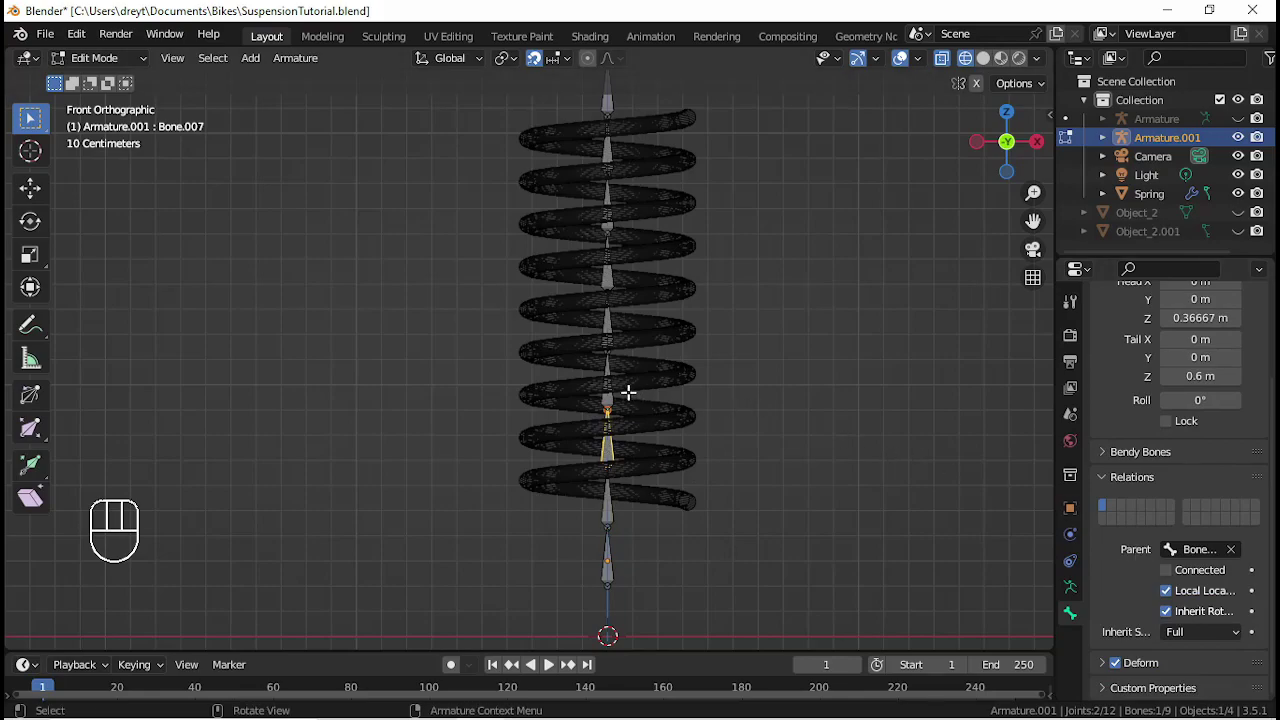
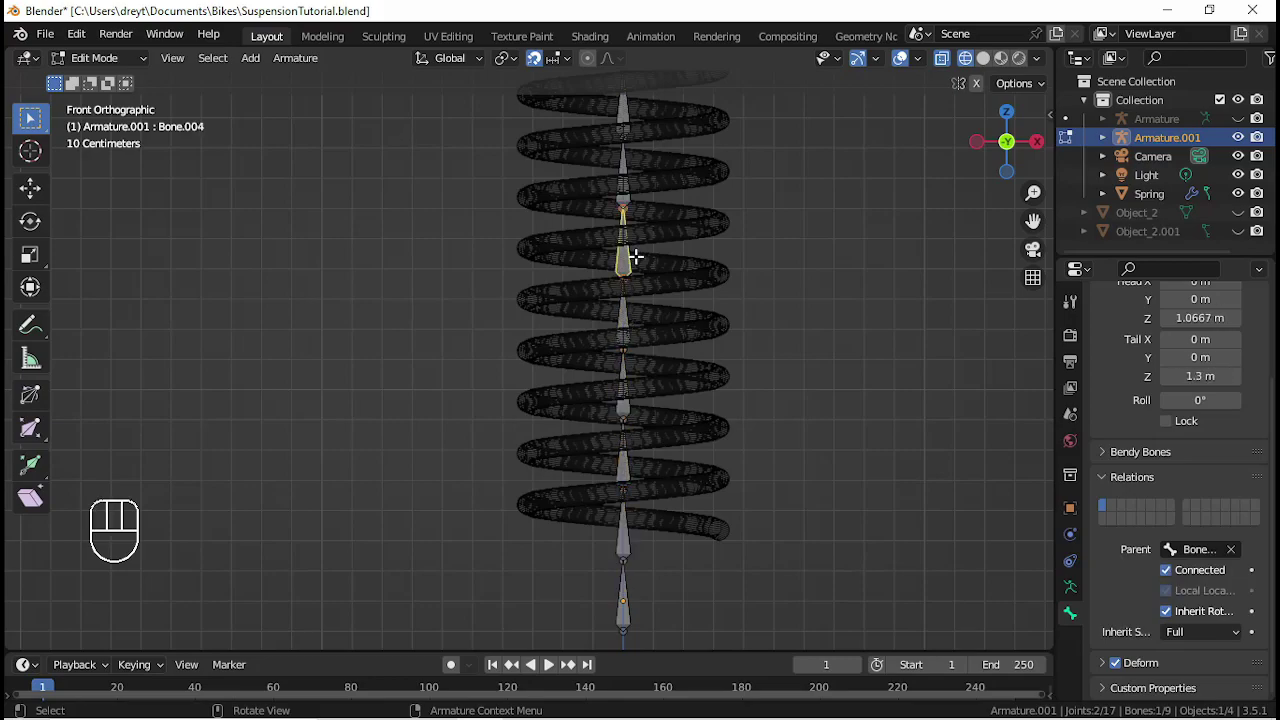
click(1170, 572)
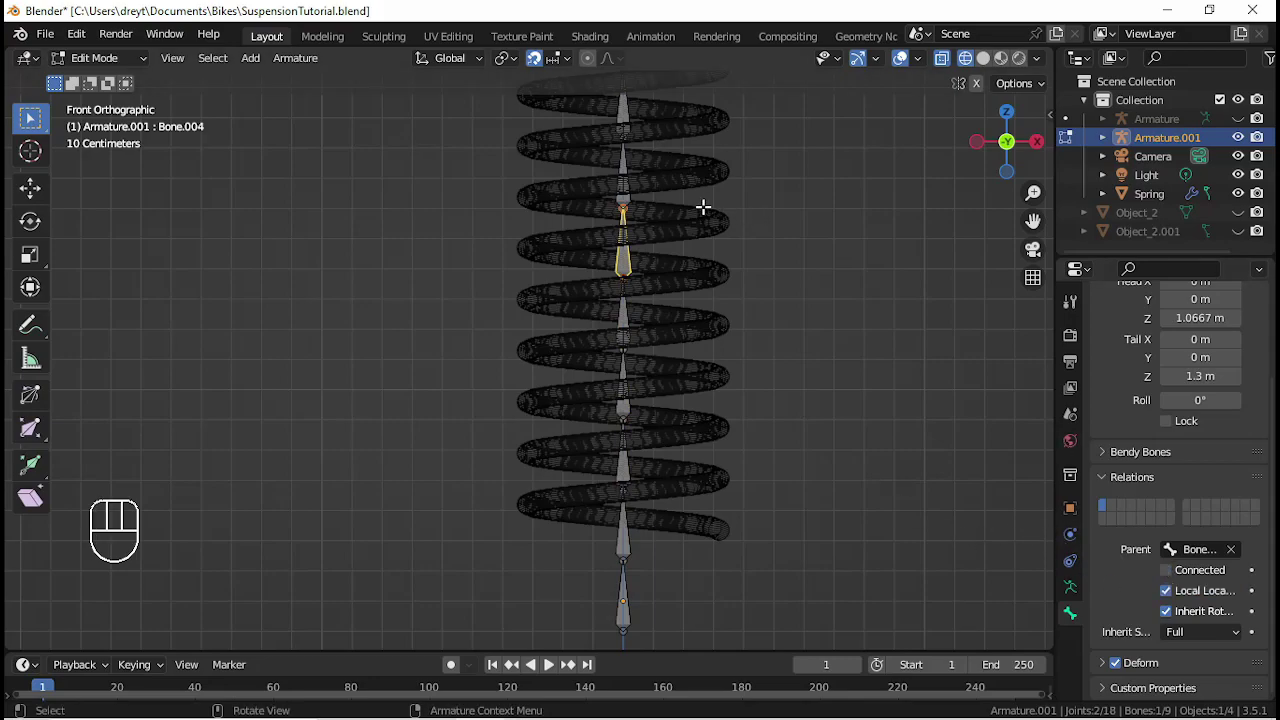
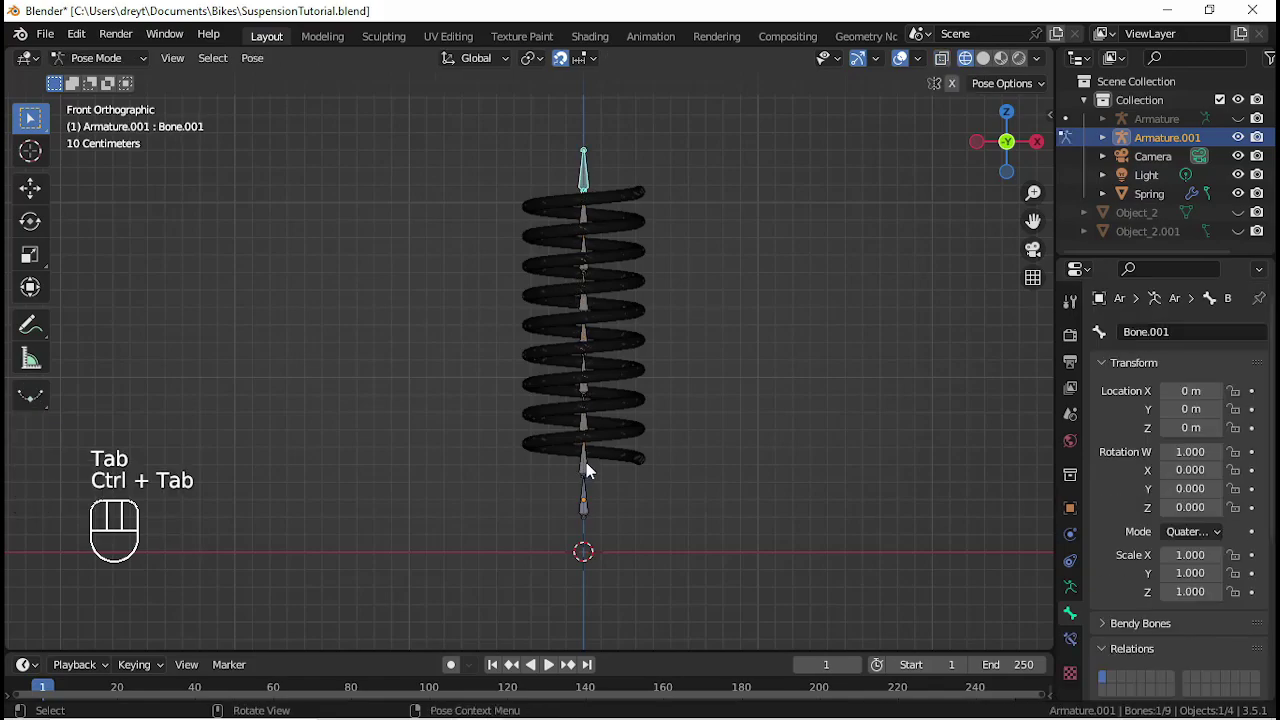
- In Pose Mode move lower and middle bones to confirm the spring bends, cancelling each test
drag(594, 470, 600, 440)
key(r)
drag(622, 383, 603, 460)
key(g)
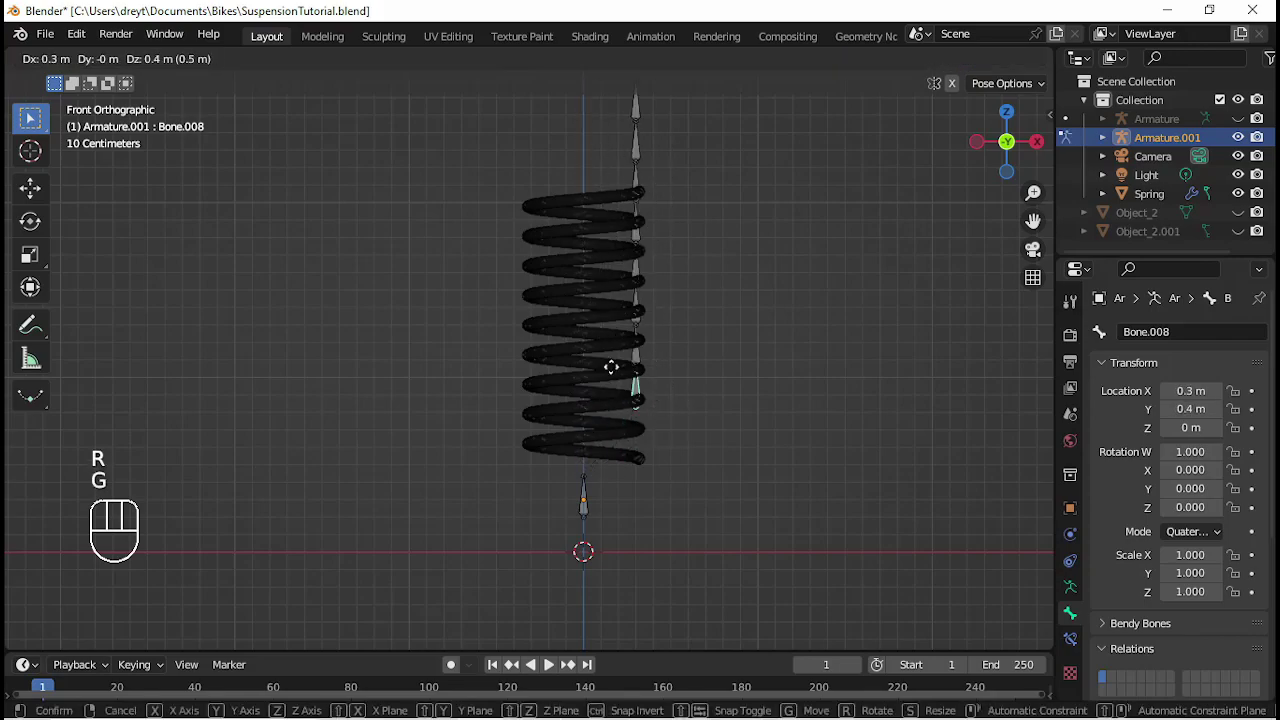
right_click(601, 386)
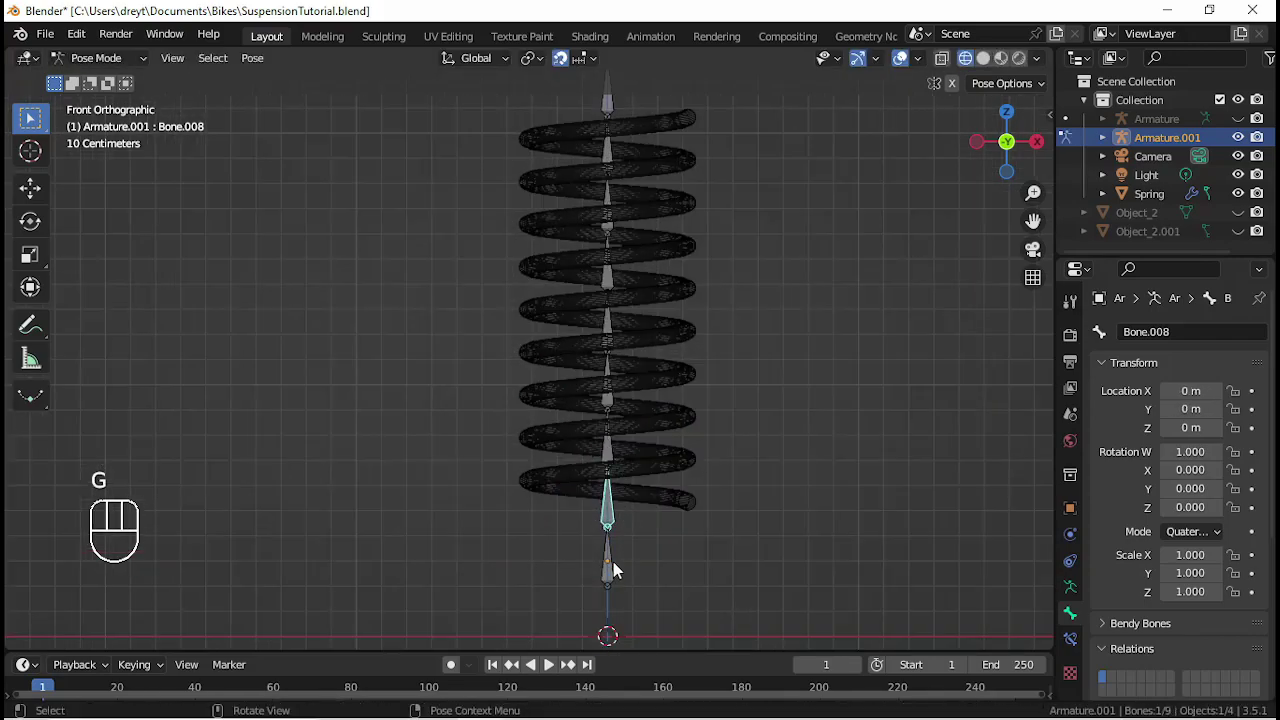
click(616, 576)
key(r)
drag(570, 495, 621, 397)
click(621, 397)
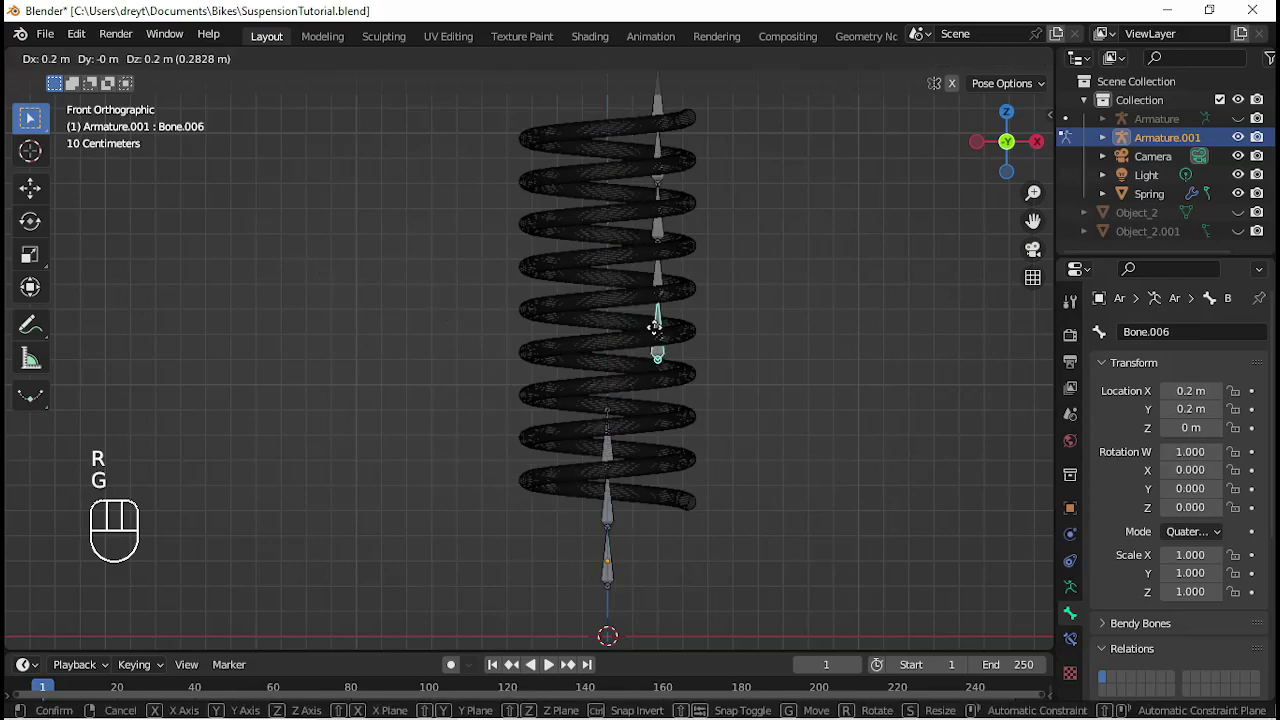
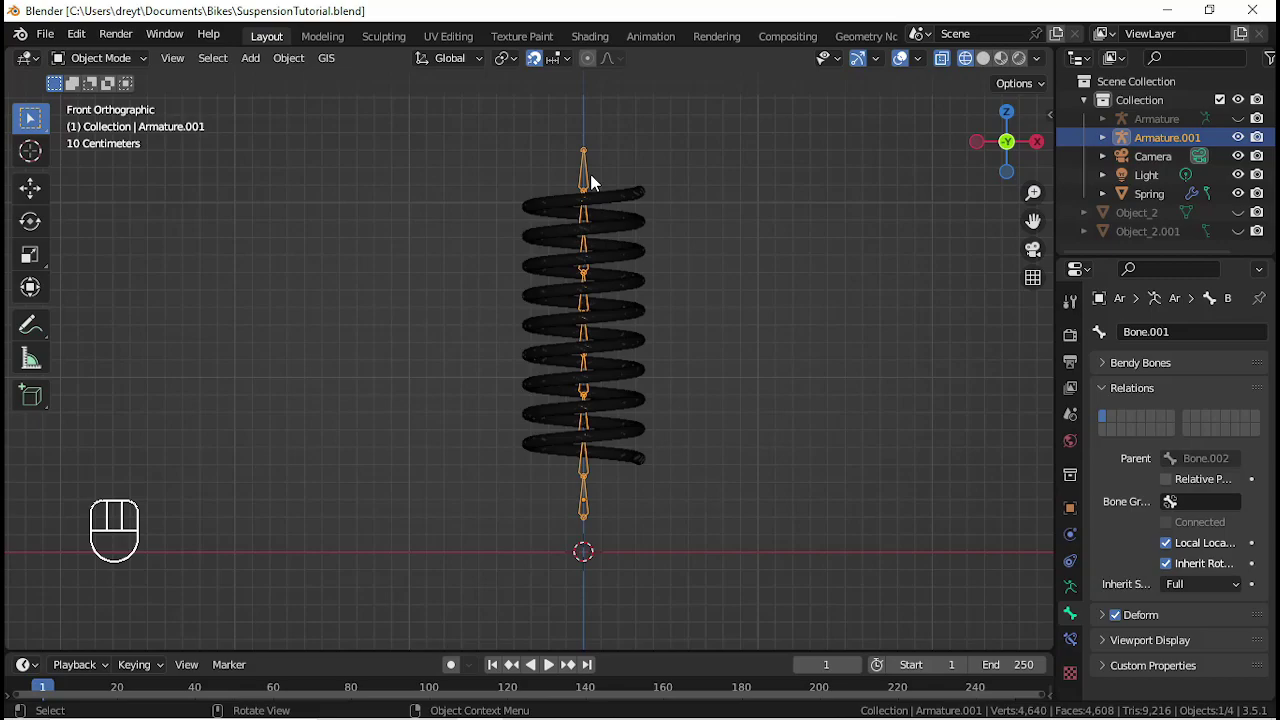
- Extrude one more vertical bone upward from the armature's top joint
drag(598, 214, 591, 307)
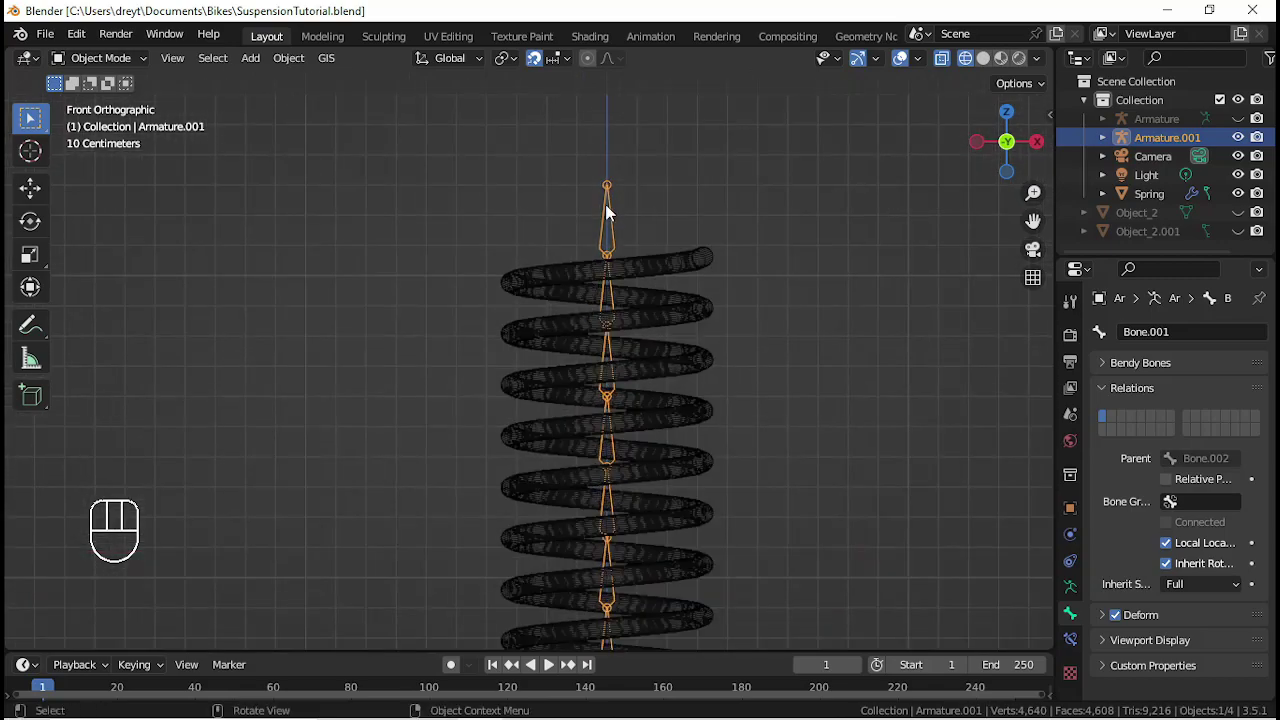
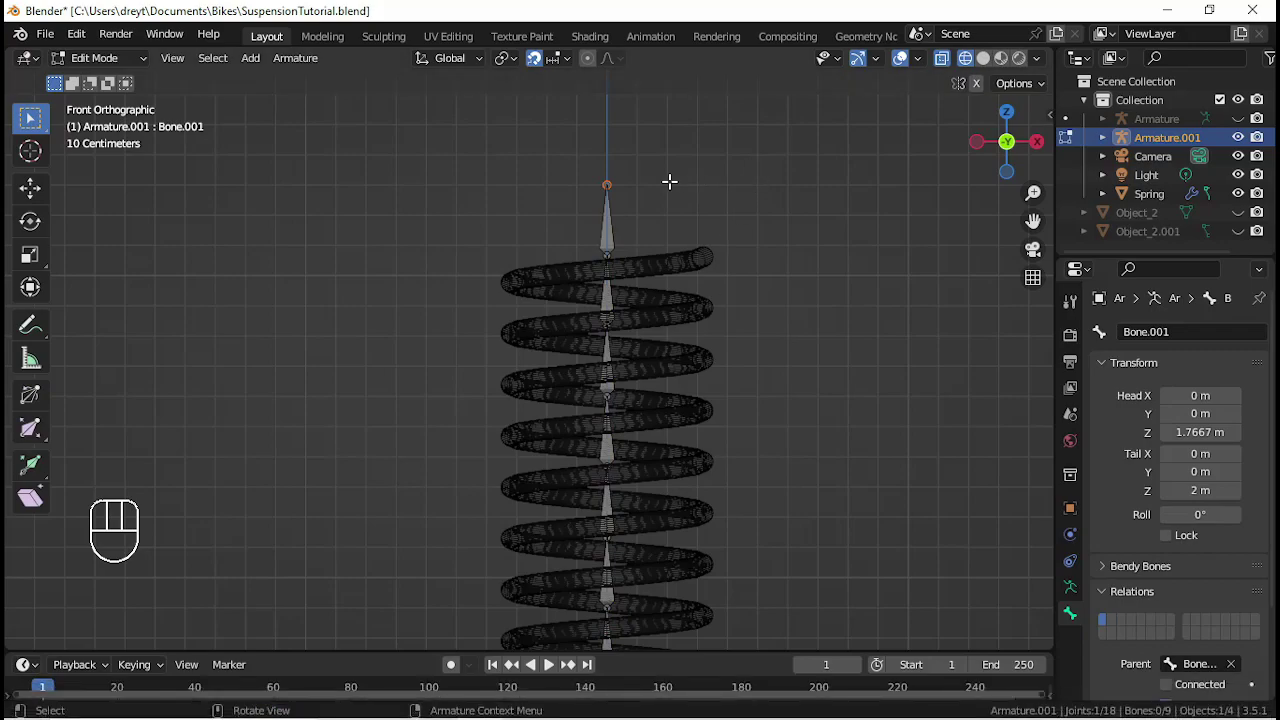
key(e)
key(z)
key(e)
key(z)
key(Tab)
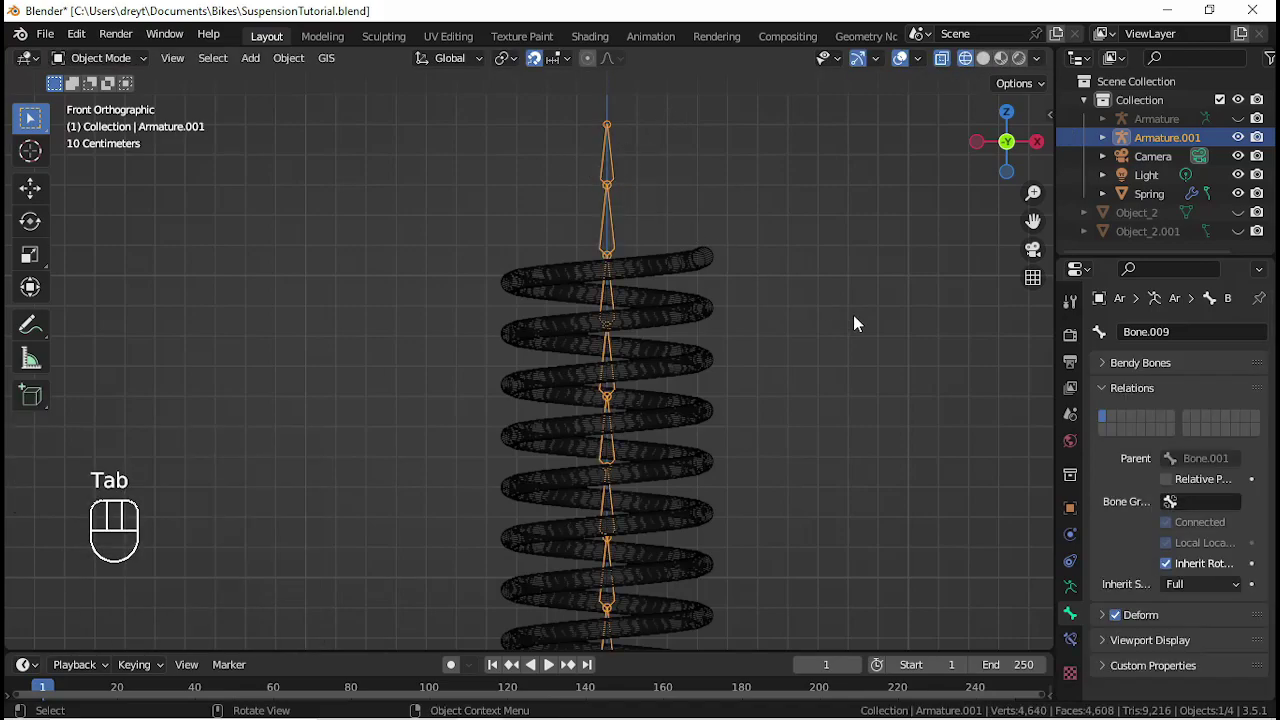
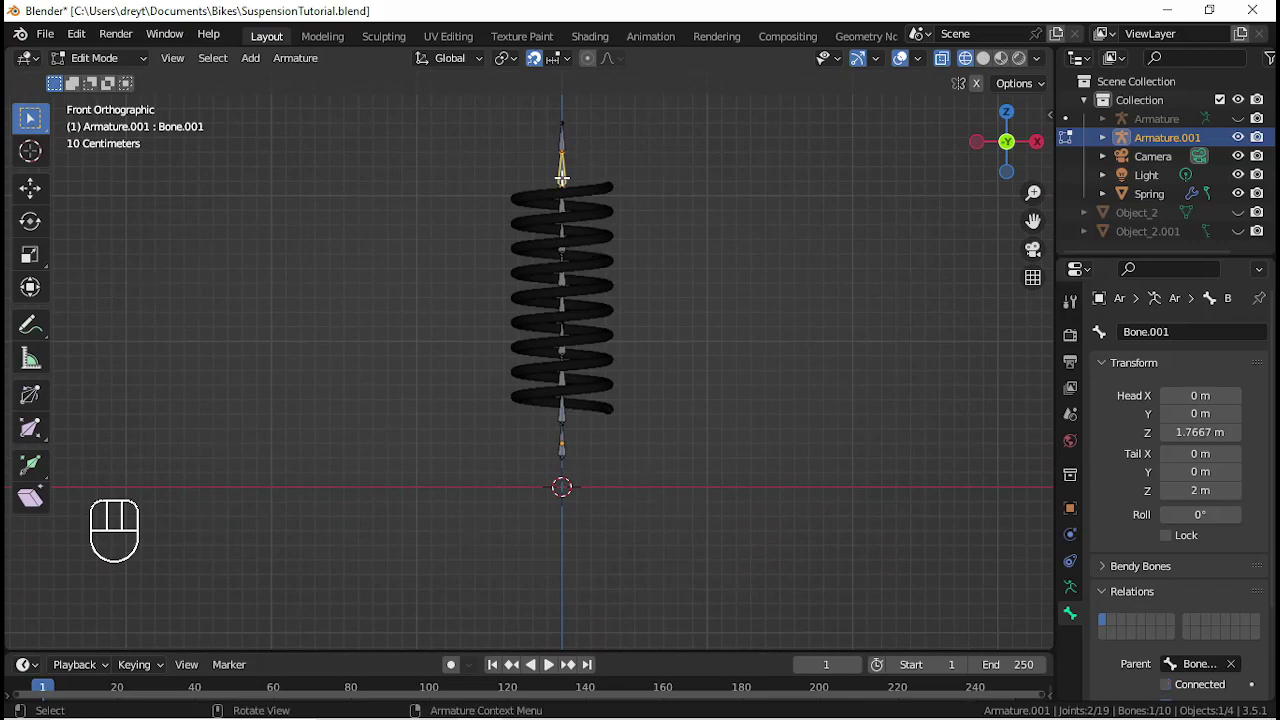
- Return to Object Mode and select the Spring object
key(g)
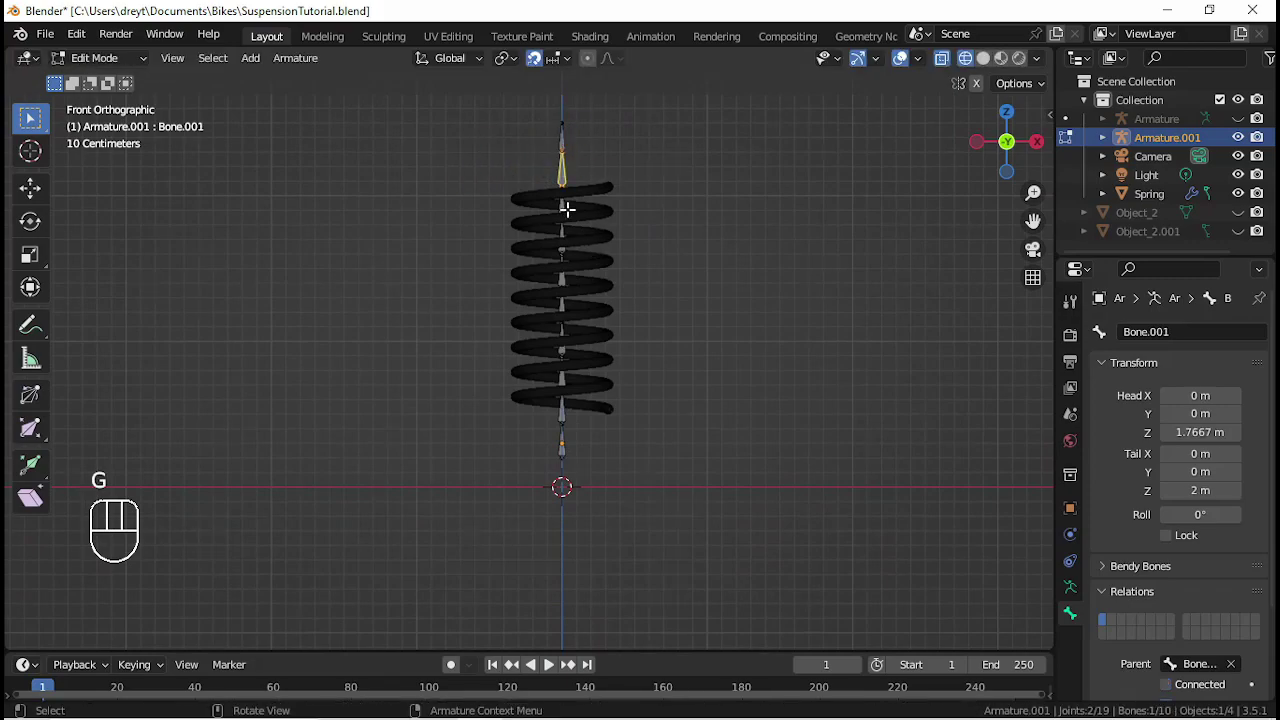
key(g)
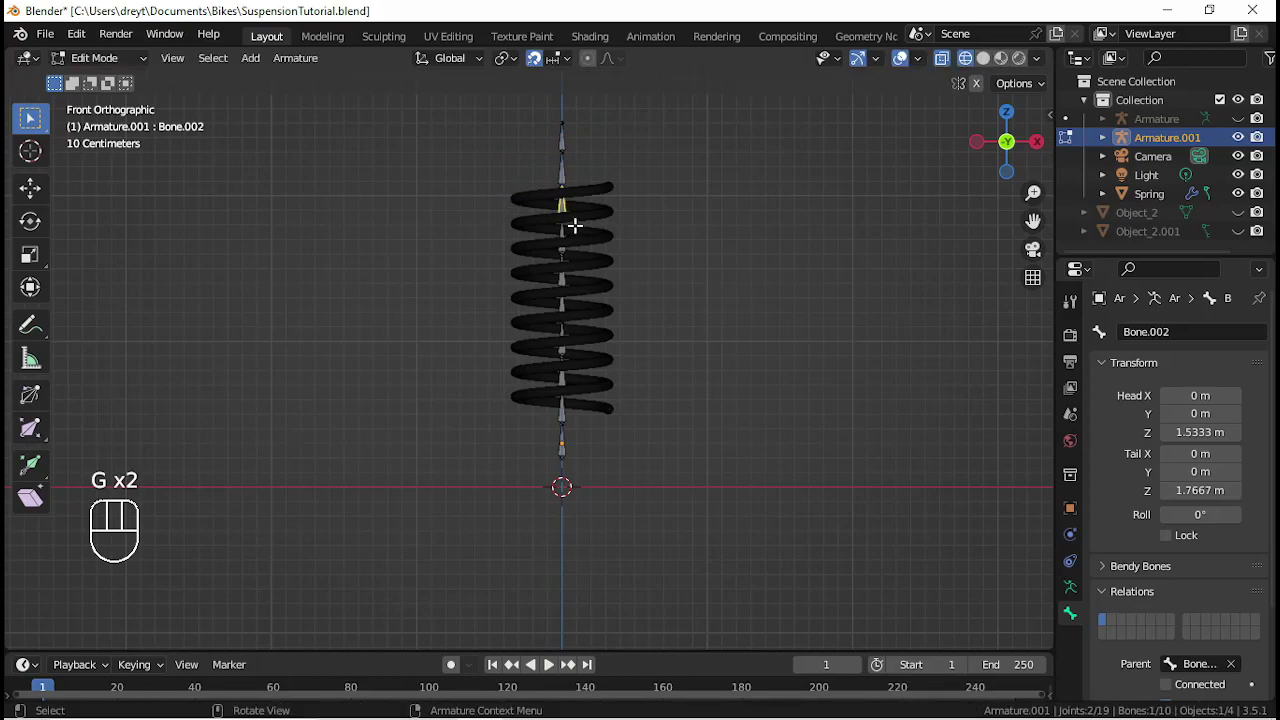
key(ctrl+Tab)
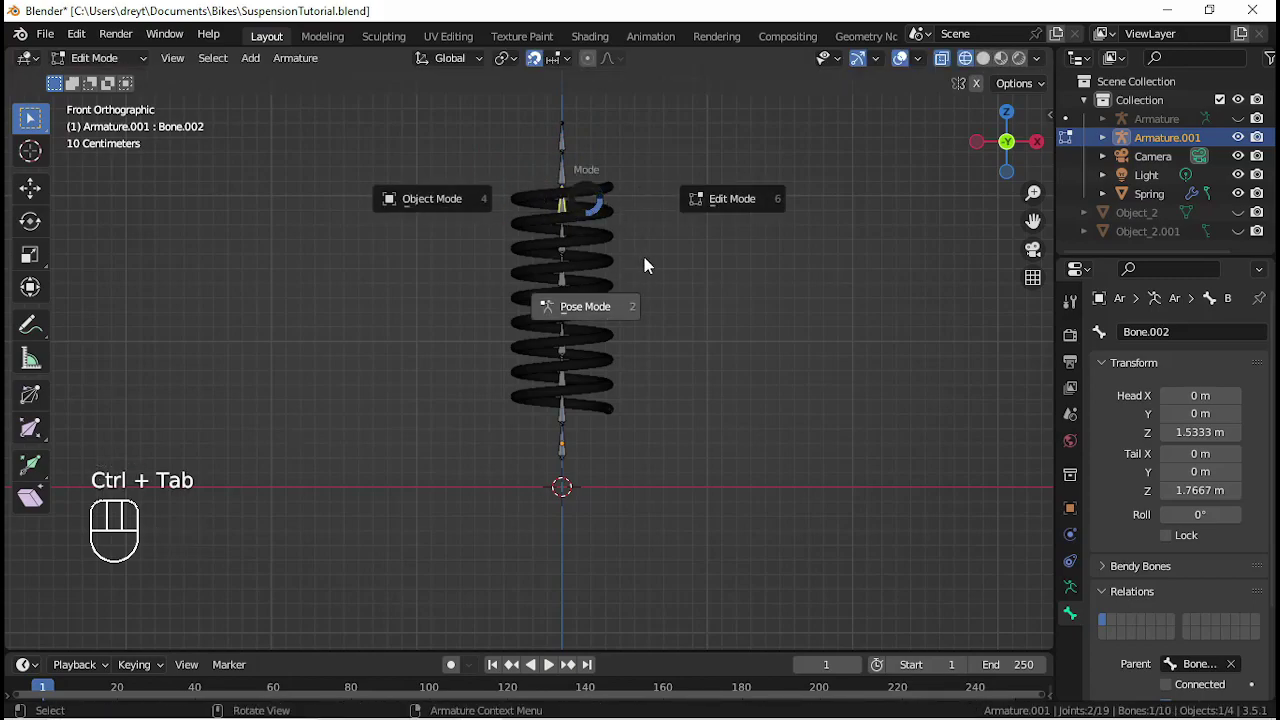
key(ctrl+Tab)
key(Tab)
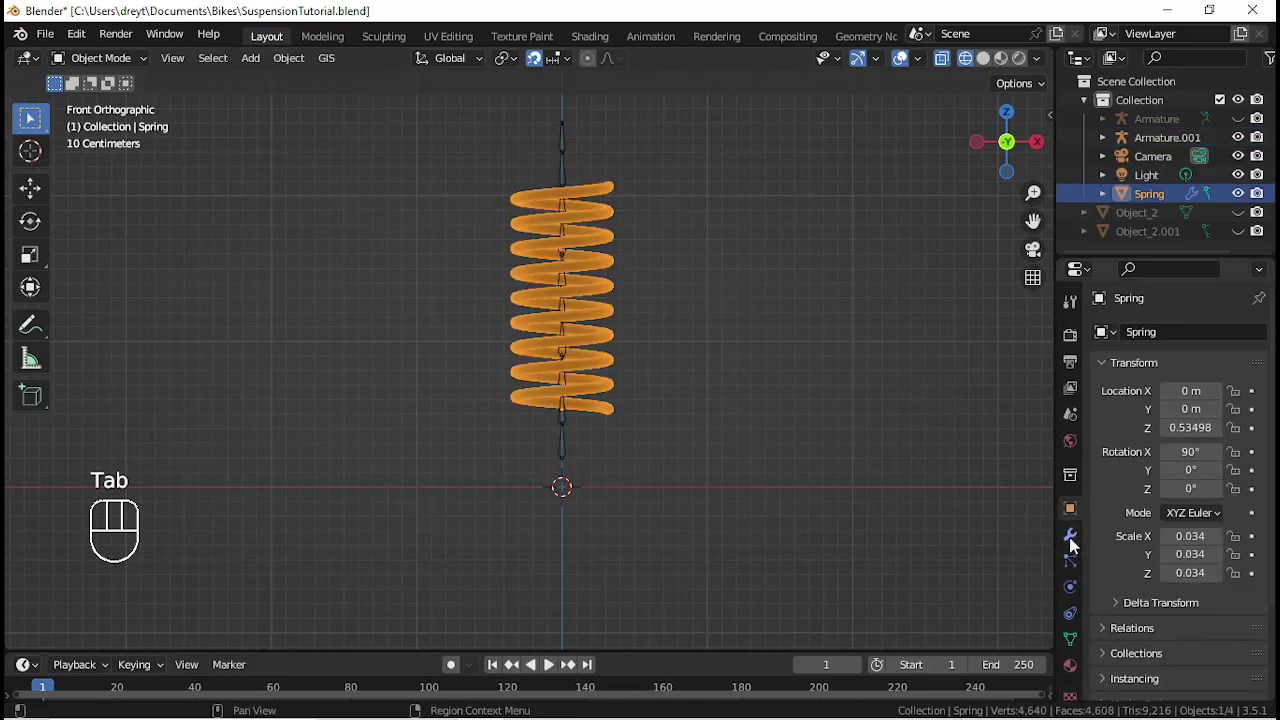
- Delete the spring's old modifier and parent it to Armature.001 with automatic weights
click(1075, 542)
drag(1225, 374, 1186, 390)
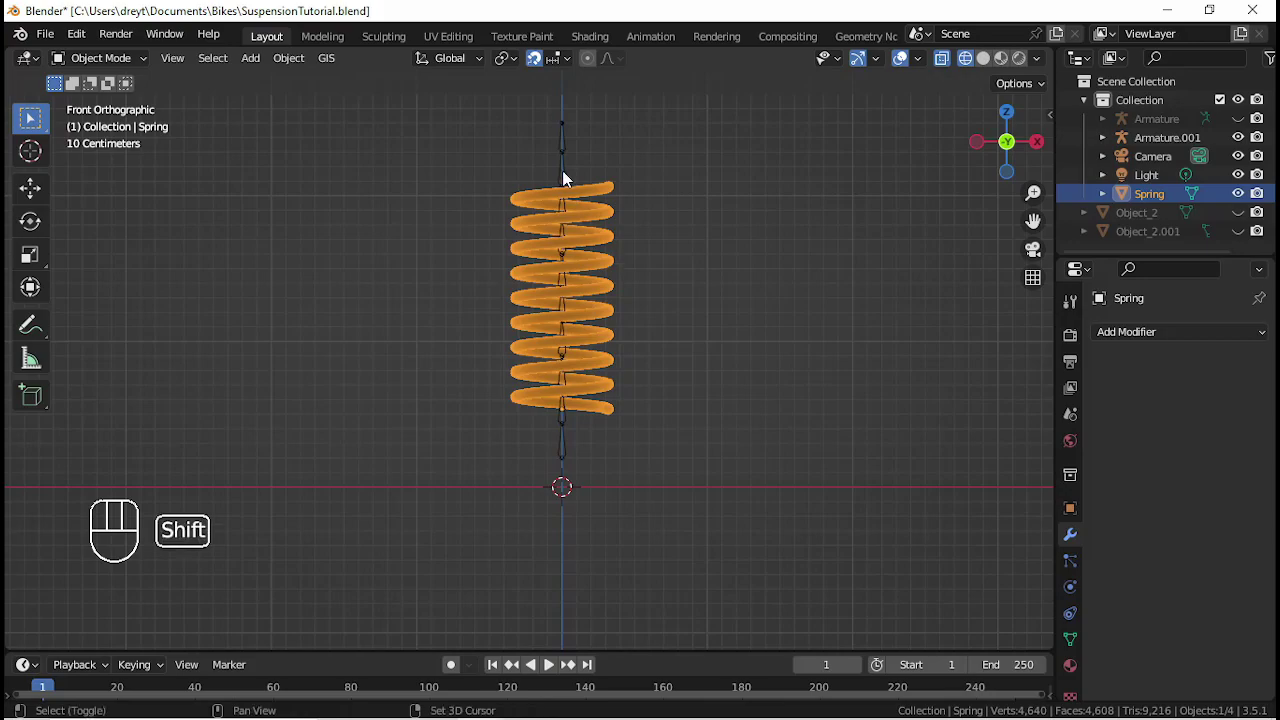
click(568, 178)
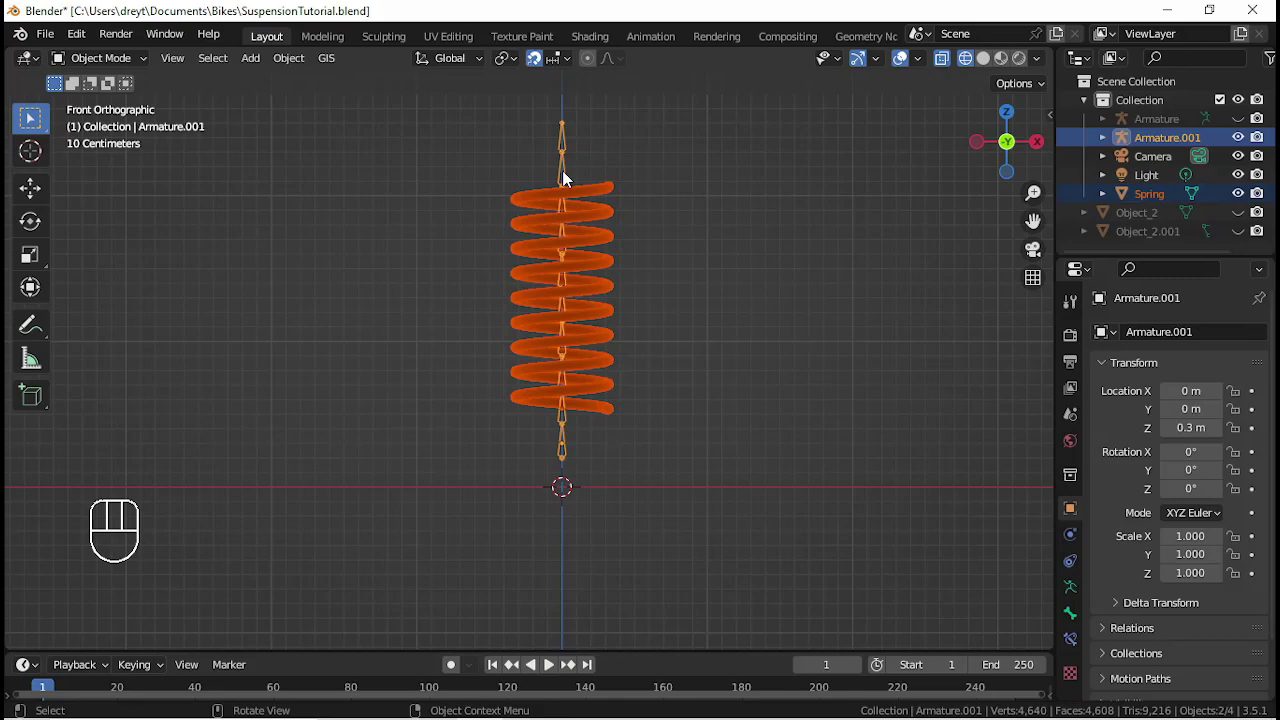
key(ctrl+p)
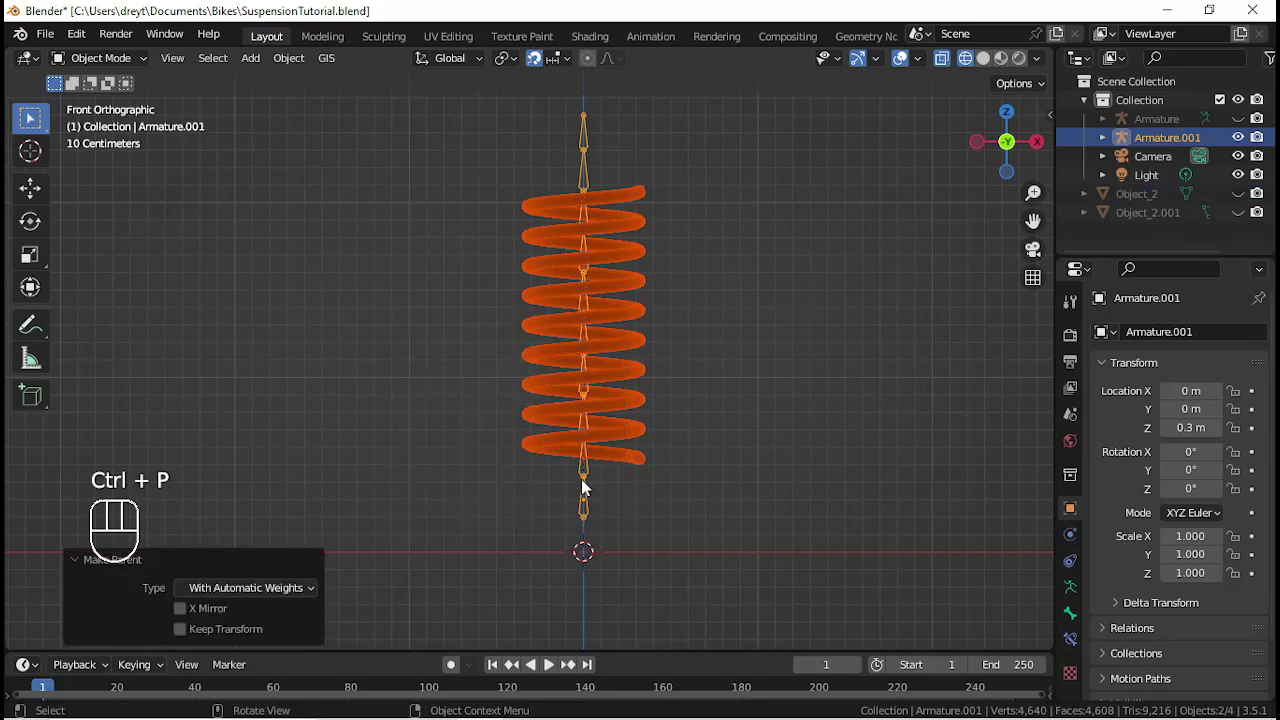
click(598, 474)
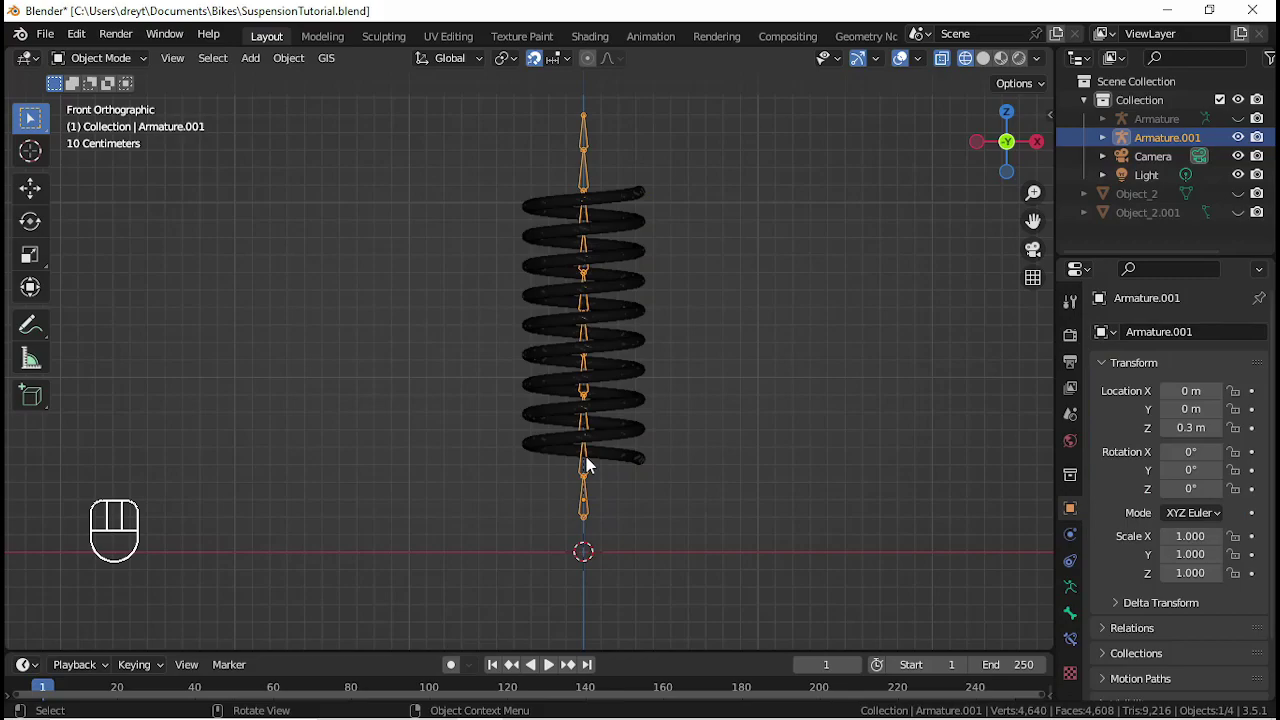
- Enter Pose Mode and tilt a bone to check the spring bends with it
key(Tab)
key(Tab)
key(ctrl+Tab)
drag(595, 432, 465, 561)
- Cancel the test rotation, move the bottom bone to test squashing, then cancel that move too
key(r)
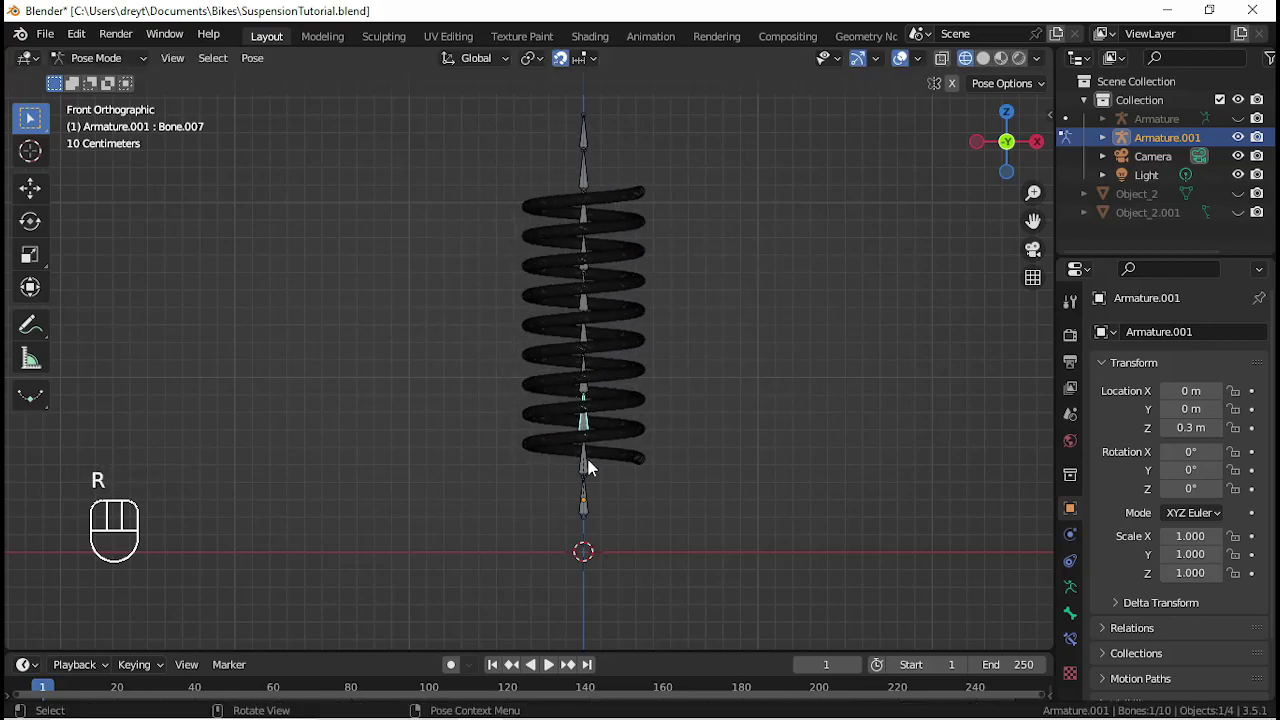
key(g)
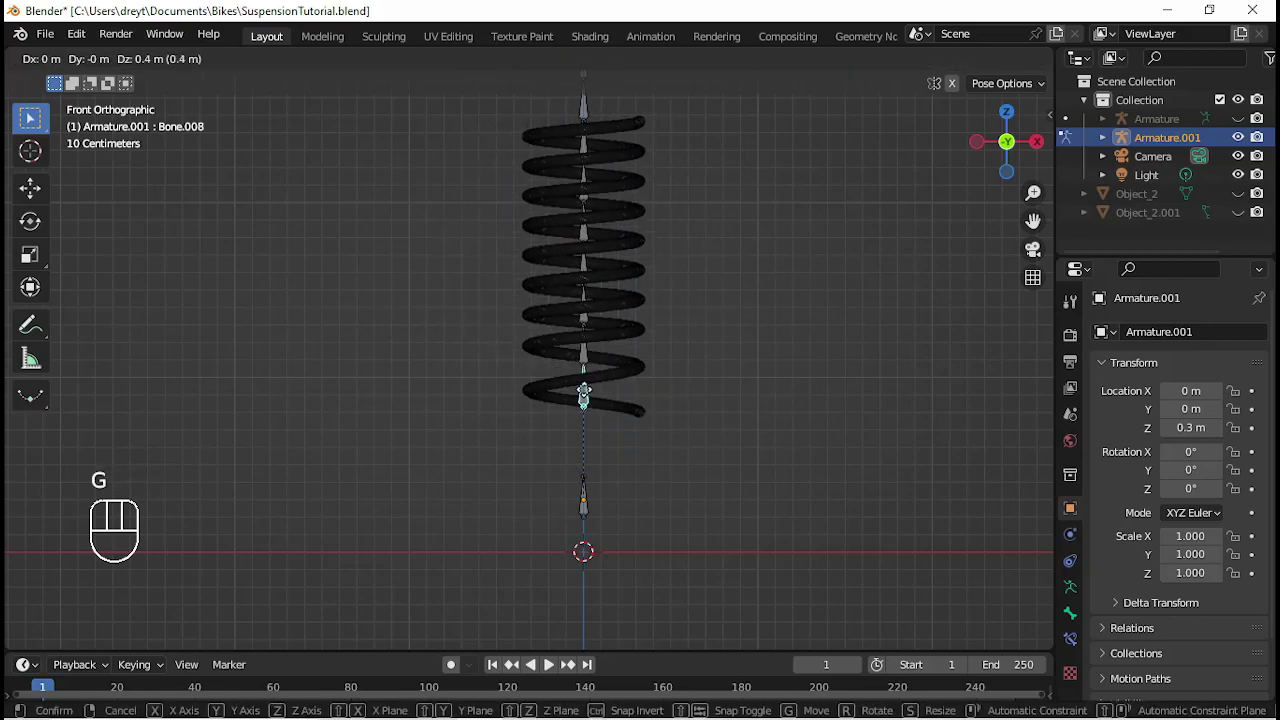
right_click(561, 399)
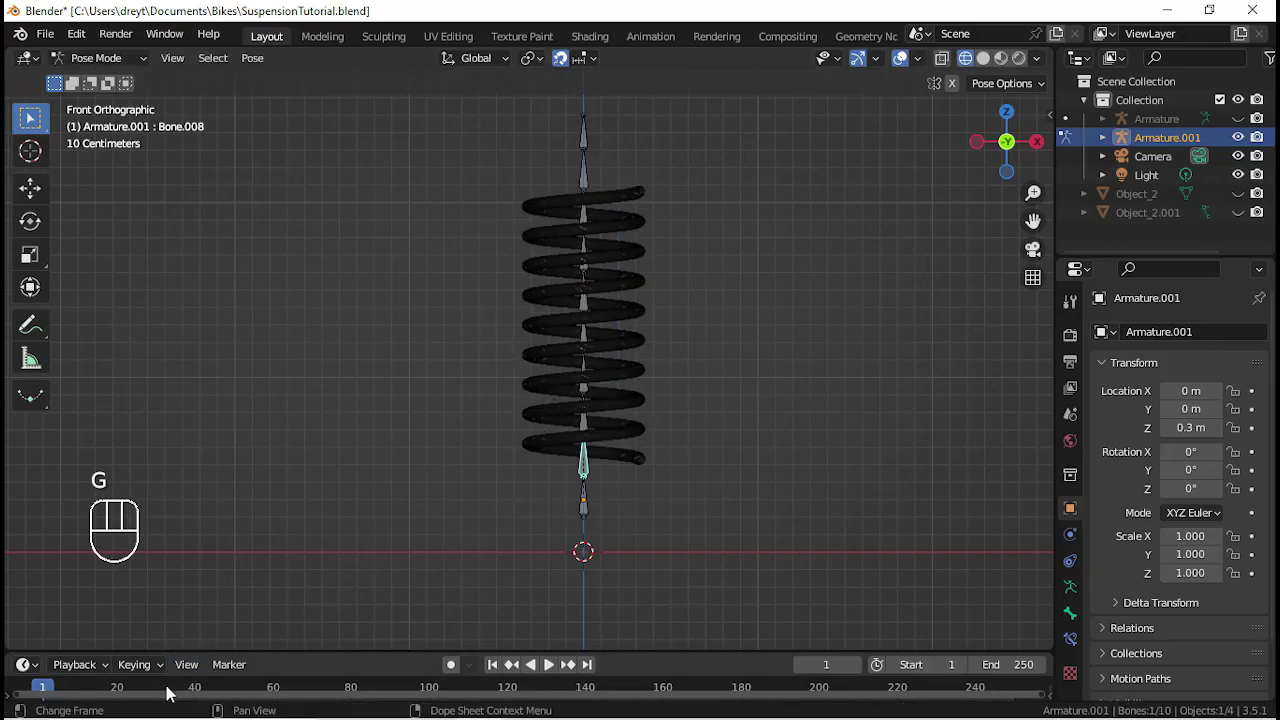
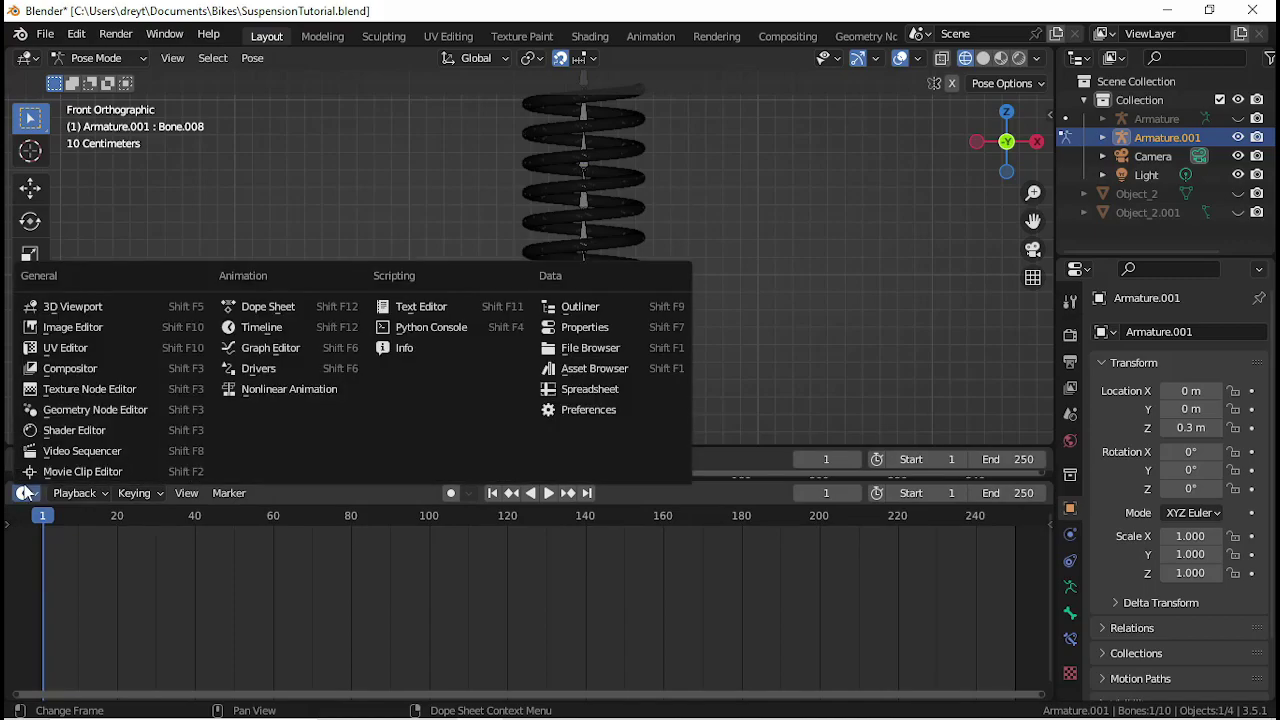
- Switch the lower area to the Action Editor and key the rest pose of all bones
click(262, 316)
drag(110, 501, 109, 546)
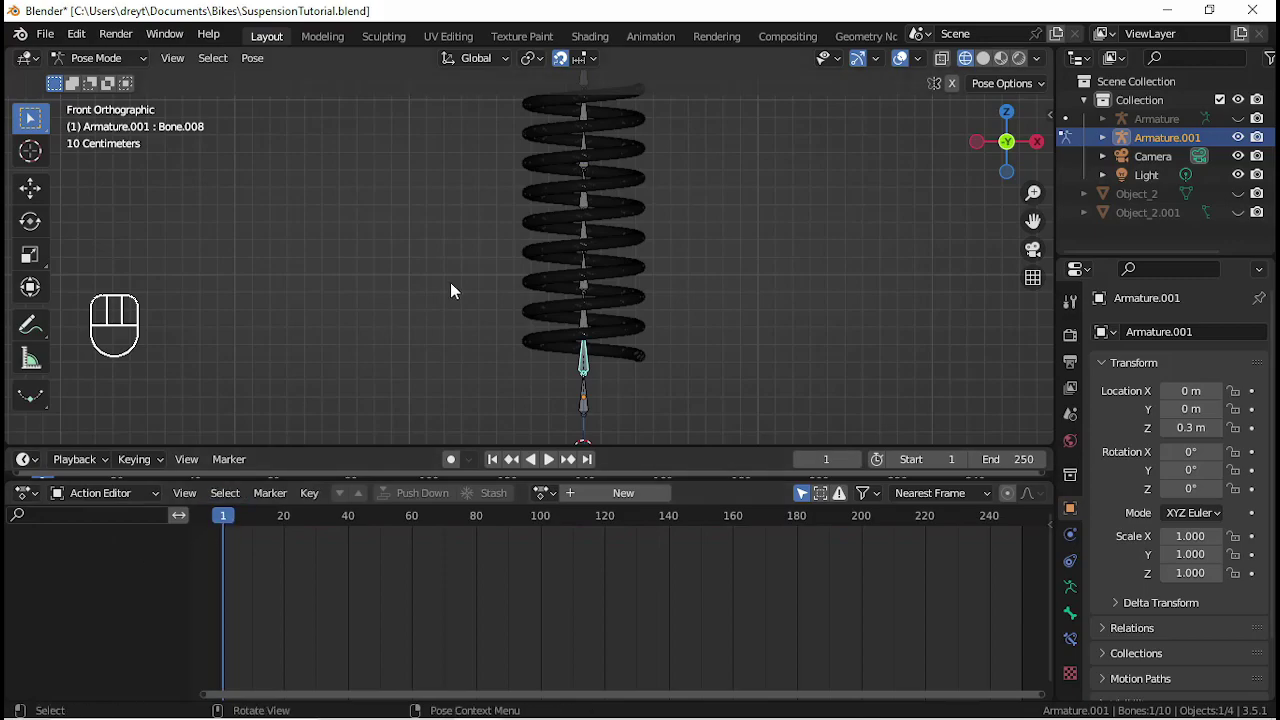
key(a)
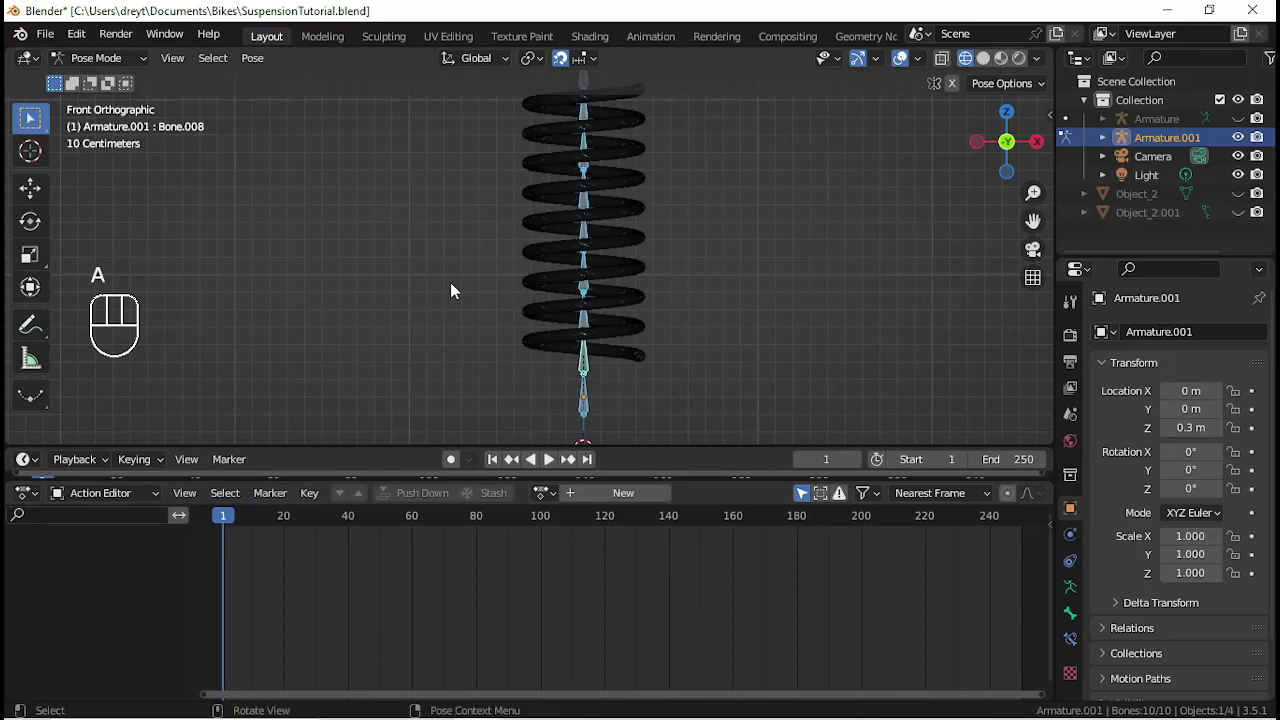
key(i)
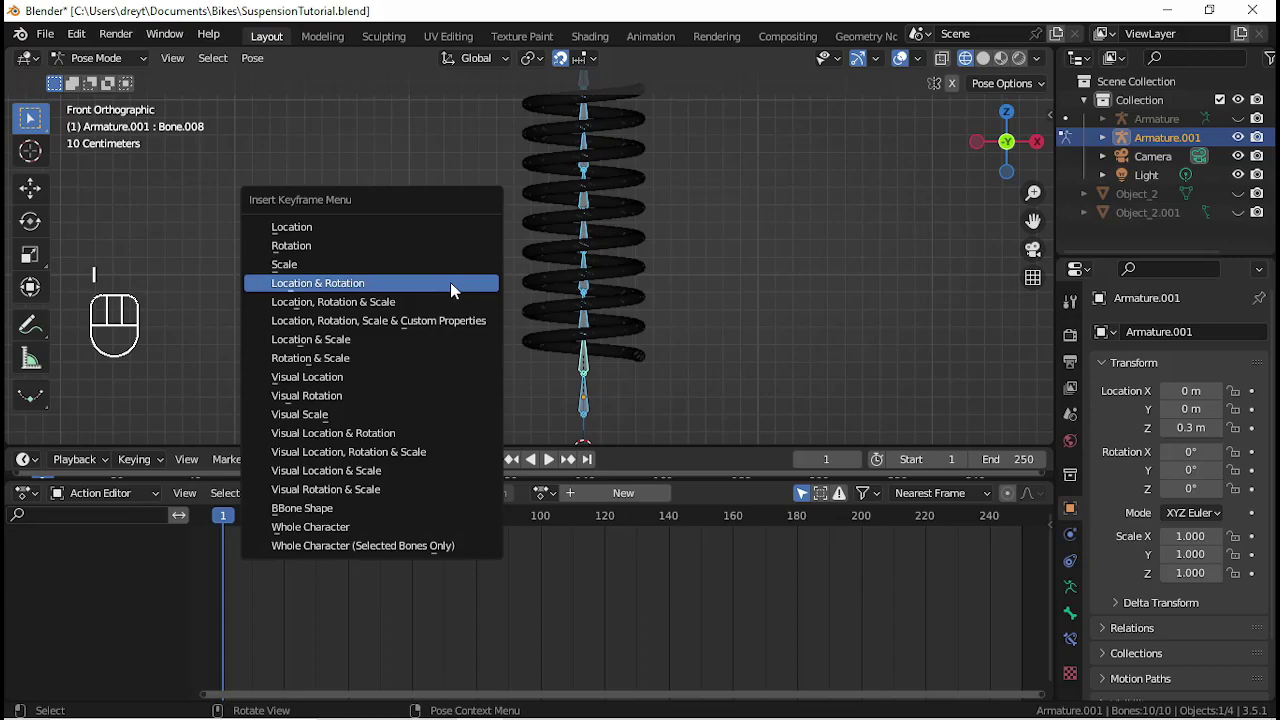
click(293, 528)
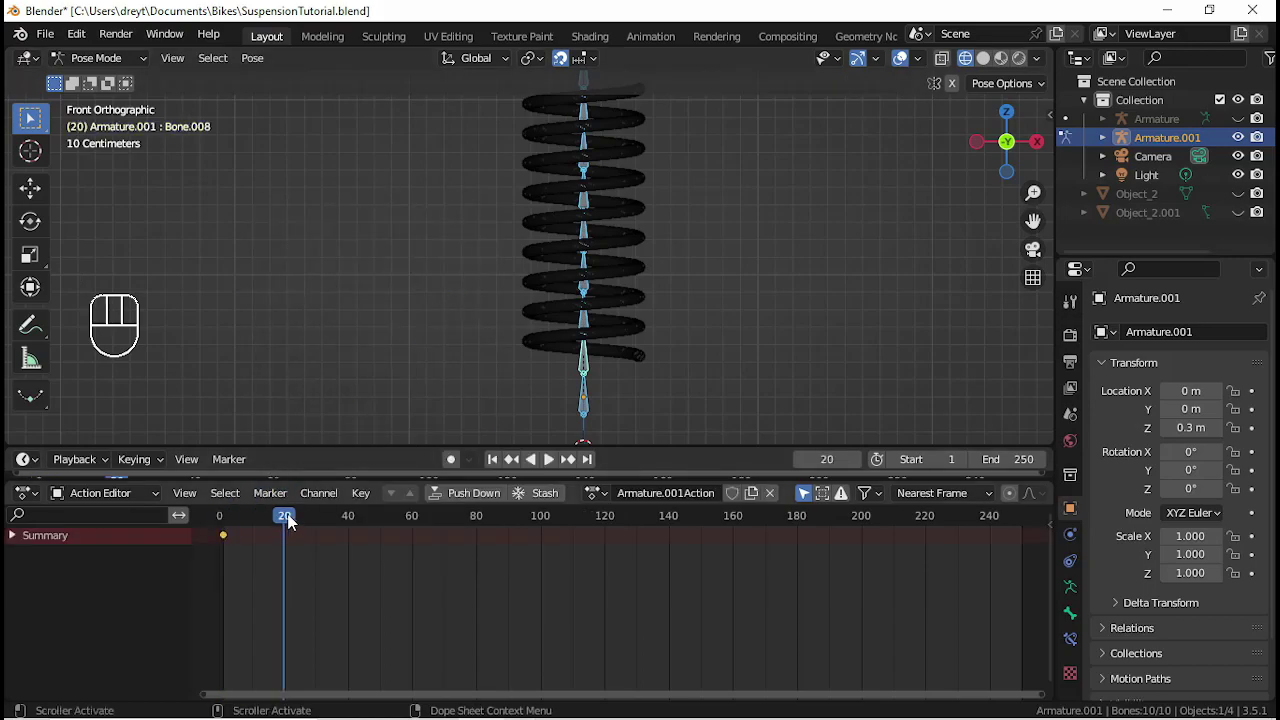
- At frame 20 lower the spring's bottom bones one by one, each by -.05 along Z
click(594, 322)
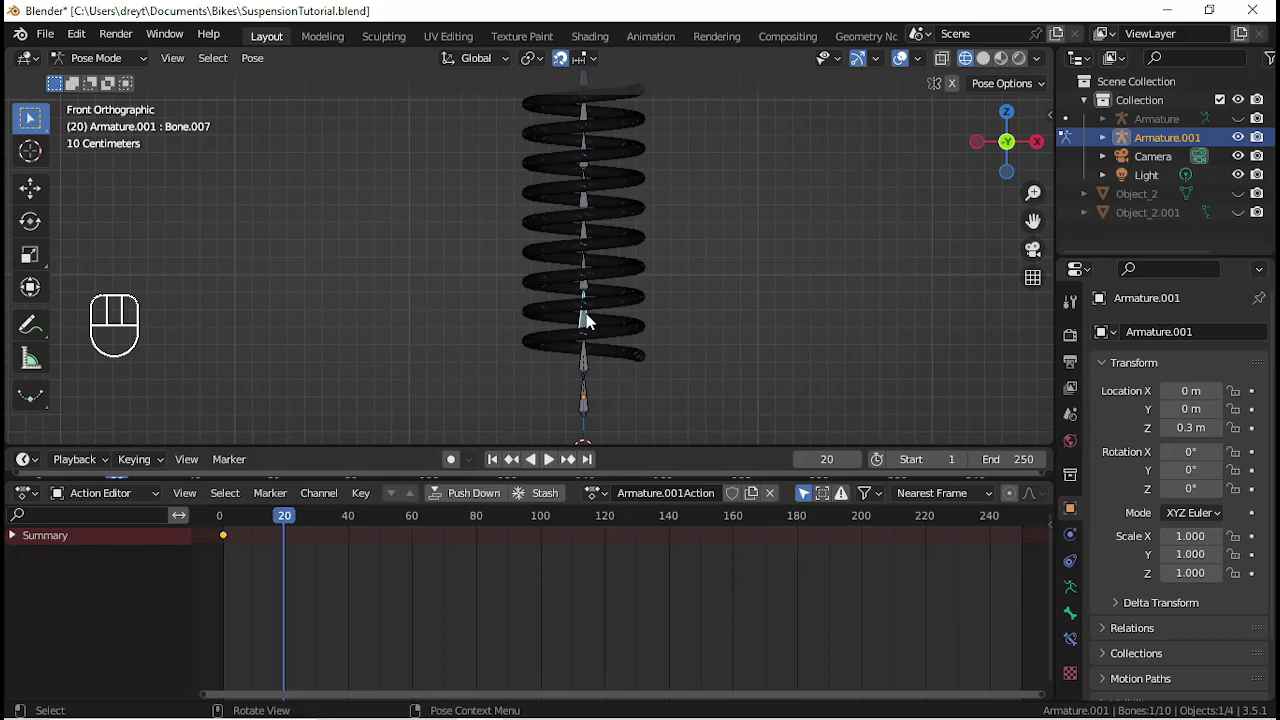
key(g)
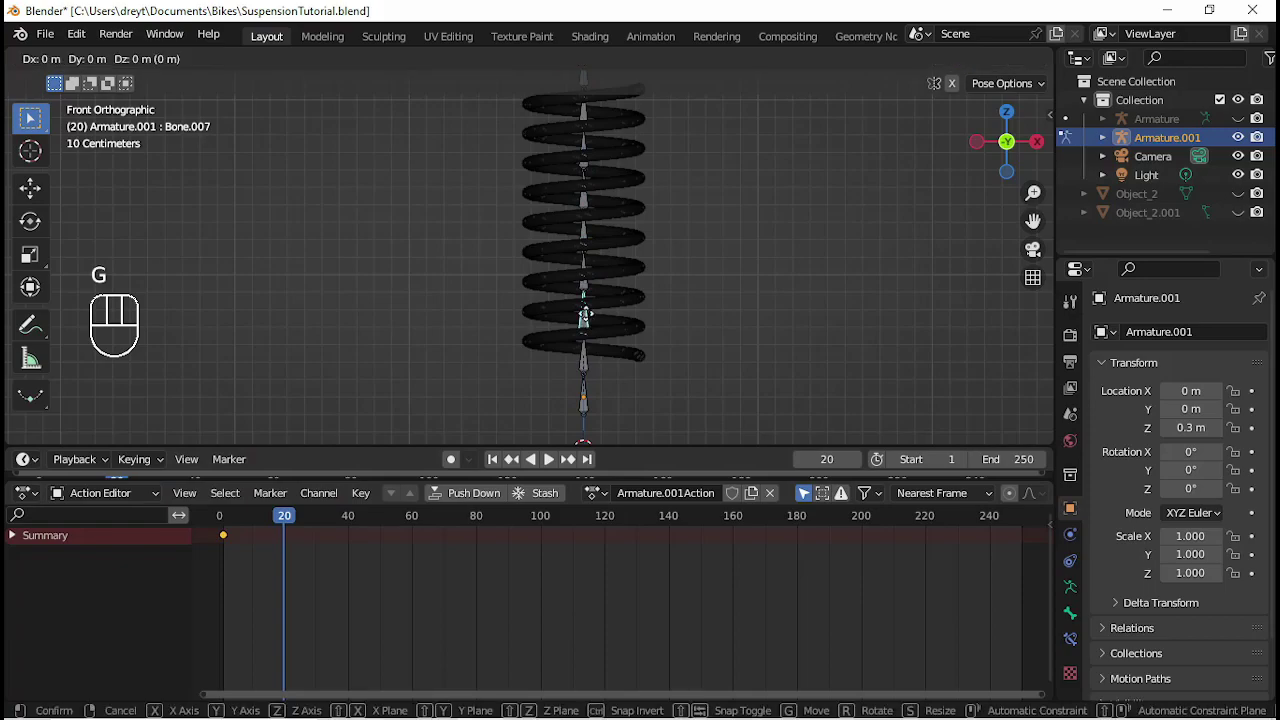
key(z)
key(KP_Subtract)
key(KP_Decimal)
key(KP_0)
key(KP_5)
key(KP_Enter)
click(594, 302)
key(g)
key(z)
key(KP_Subtract)
key(KP_Decimal)
key(KP_0)
key(KP_5)
key(KP_Enter)
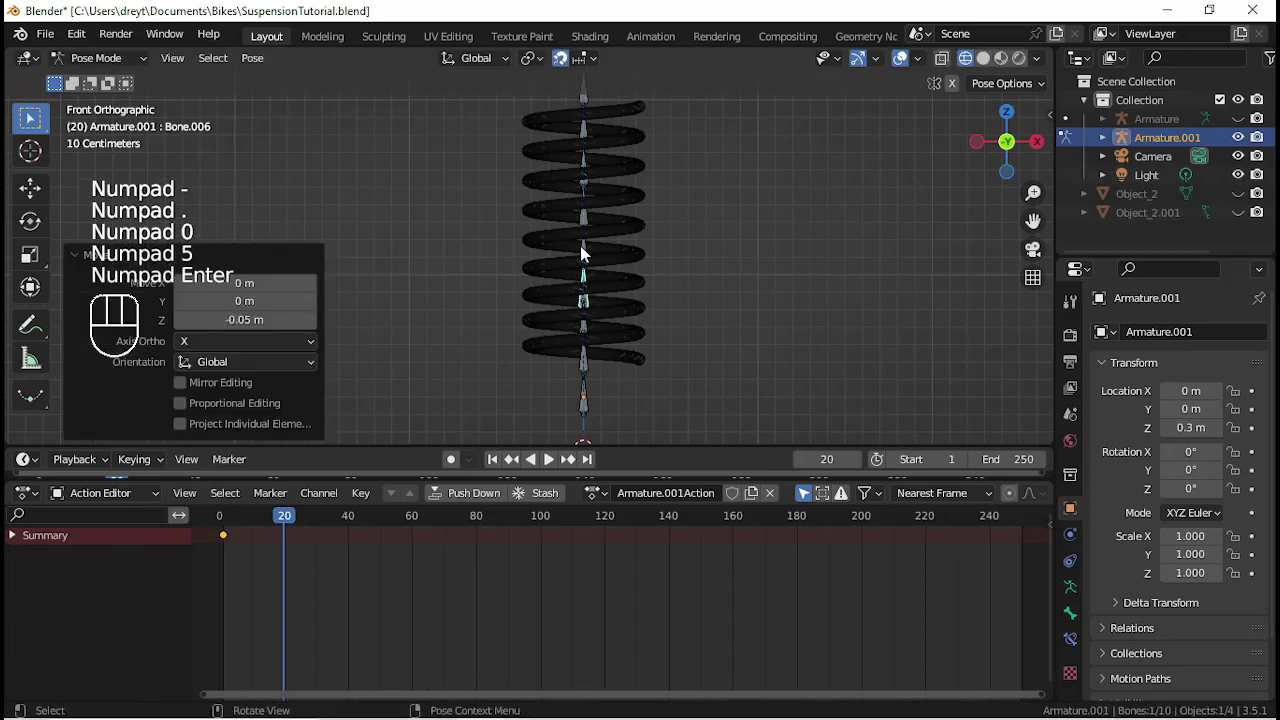
click(588, 254)
key(g)
key(z)
key(KP_Subtract)
key(KP_Decimal)
key(KP_0)
key(KP_5)
key(KP_Enter)
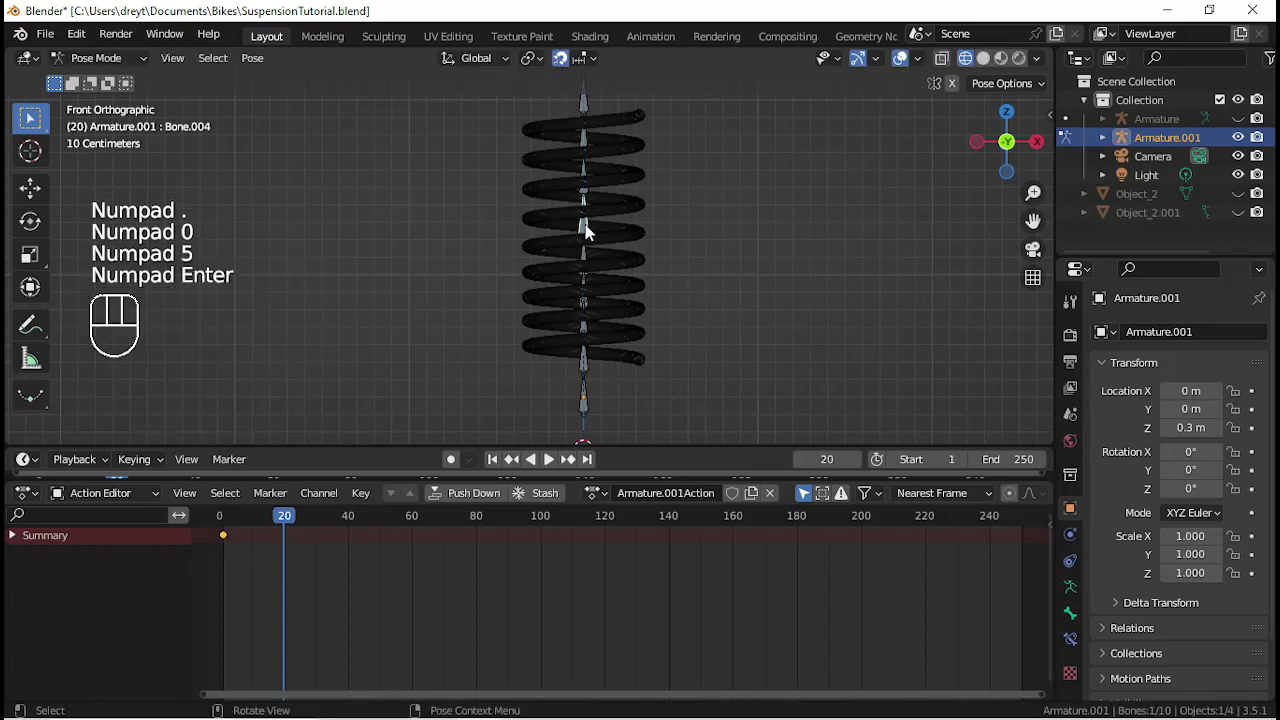
key(g)
key(z)
key(KP_Subtract)
key(KP_Decimal)
key(KP_0)
key(KP_5)
key(KP_Enter)
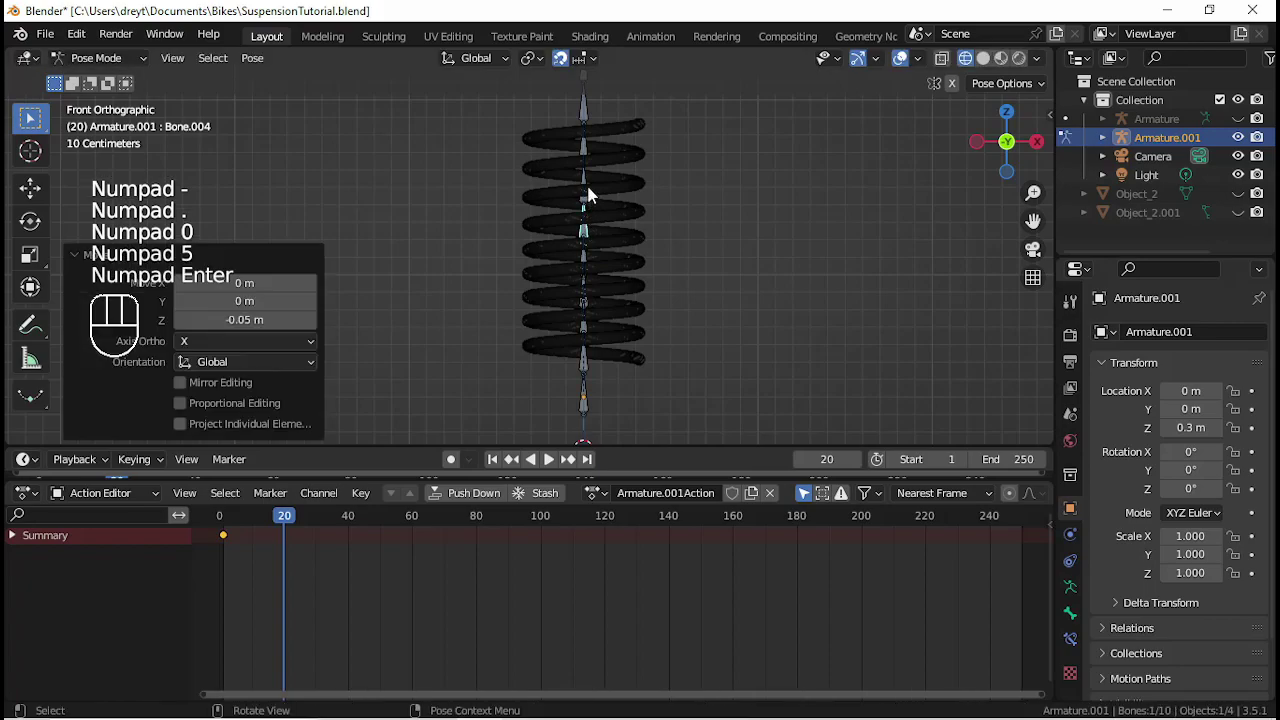
- Lower the upper bones and the top bone by -.05 along Z so the coils compress
click(593, 195)
key(g)
key(z)
key(KP_Subtract)
key(KP_Decimal)
key(KP_0)
key(KP_5)
key(KP_Enter)
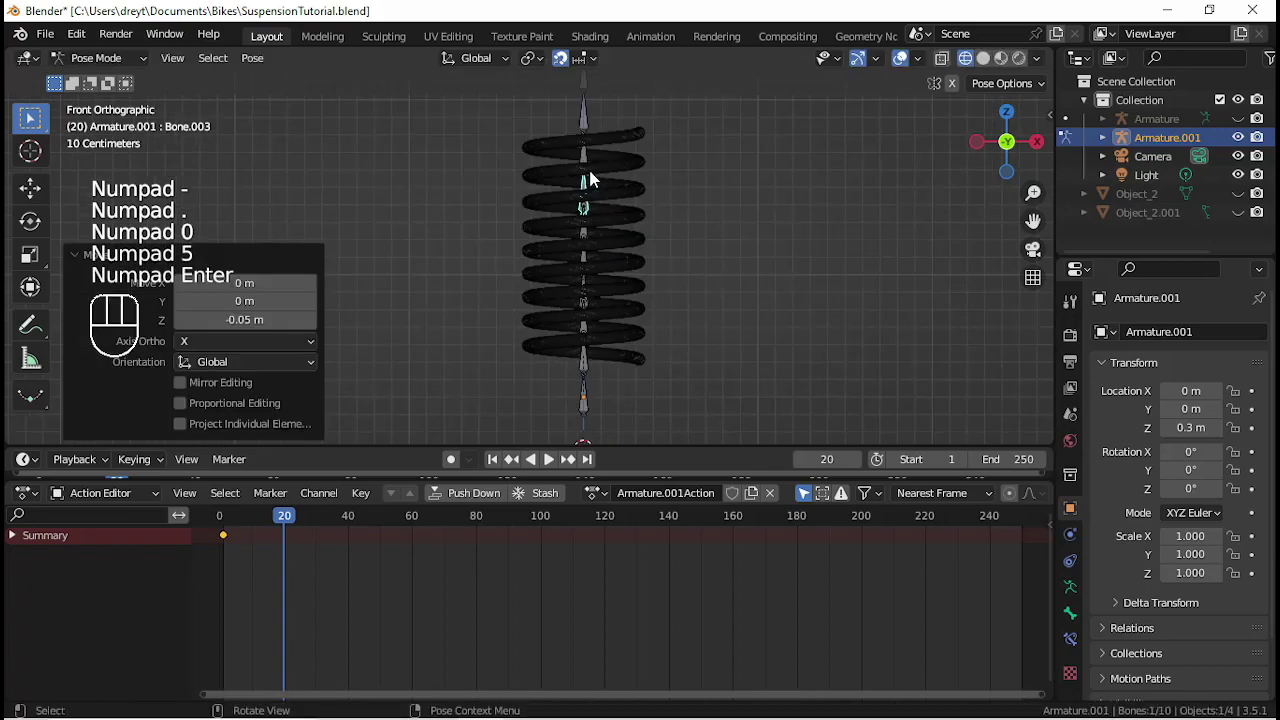
click(584, 162)
key(g)
key(z)
key(KP_Subtract)
key(KP_Decimal)
key(KP_0)
key(KP_5)
key(KP_Enter)
click(586, 135)
key(g)
key(z)
key(KP_Subtract)
key(KP_Decimal)
key(KP_0)
key(KP_5)
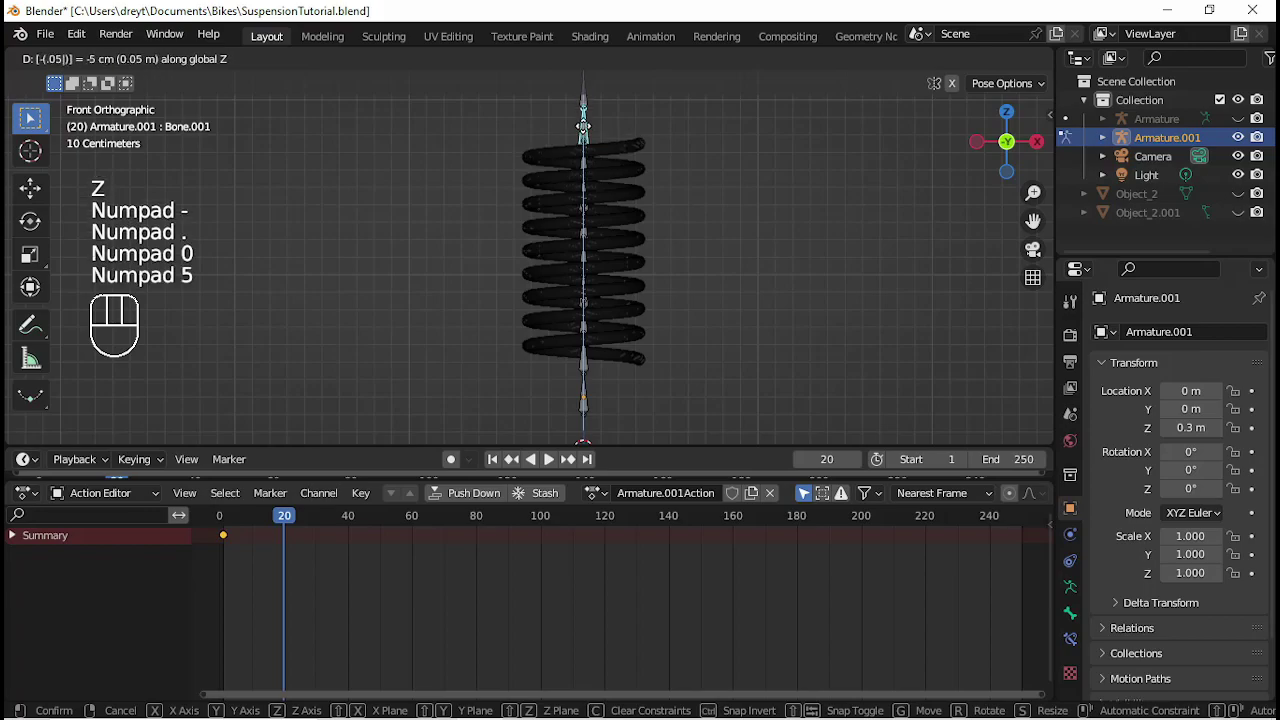
key(KP_Enter)
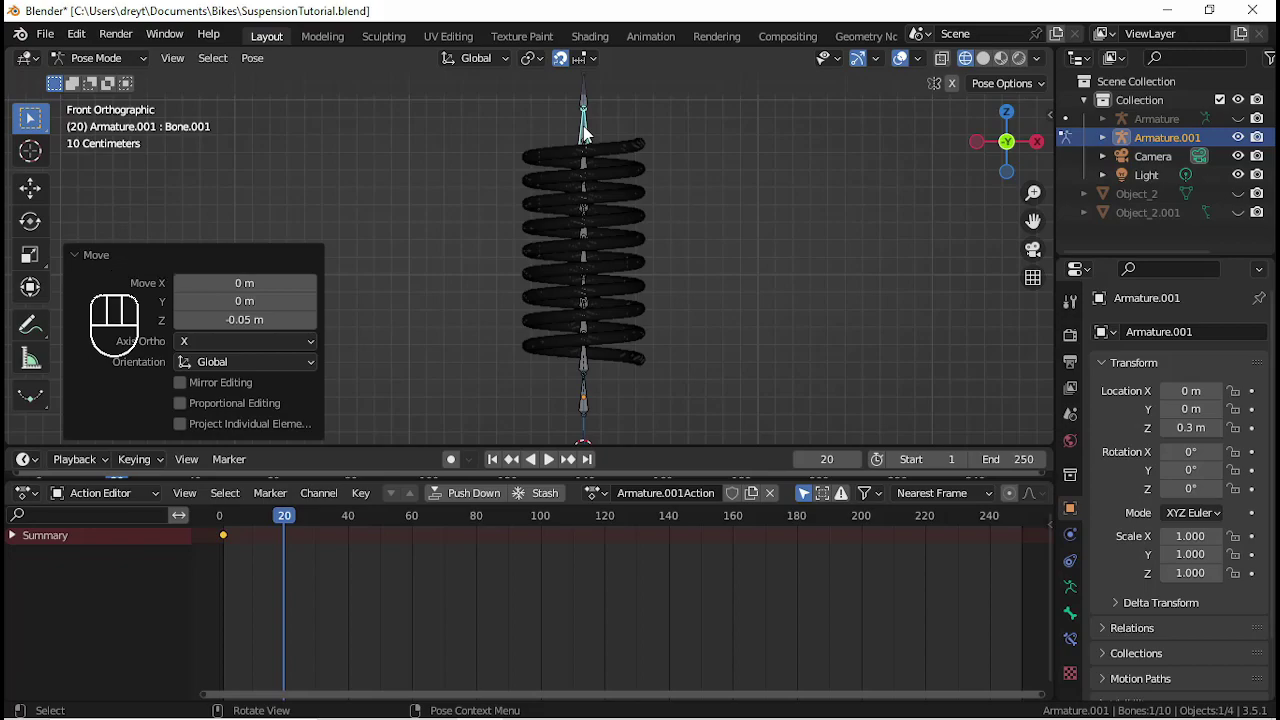
- Select all bones and start inserting a keyframe for the squashed pose
key(a)
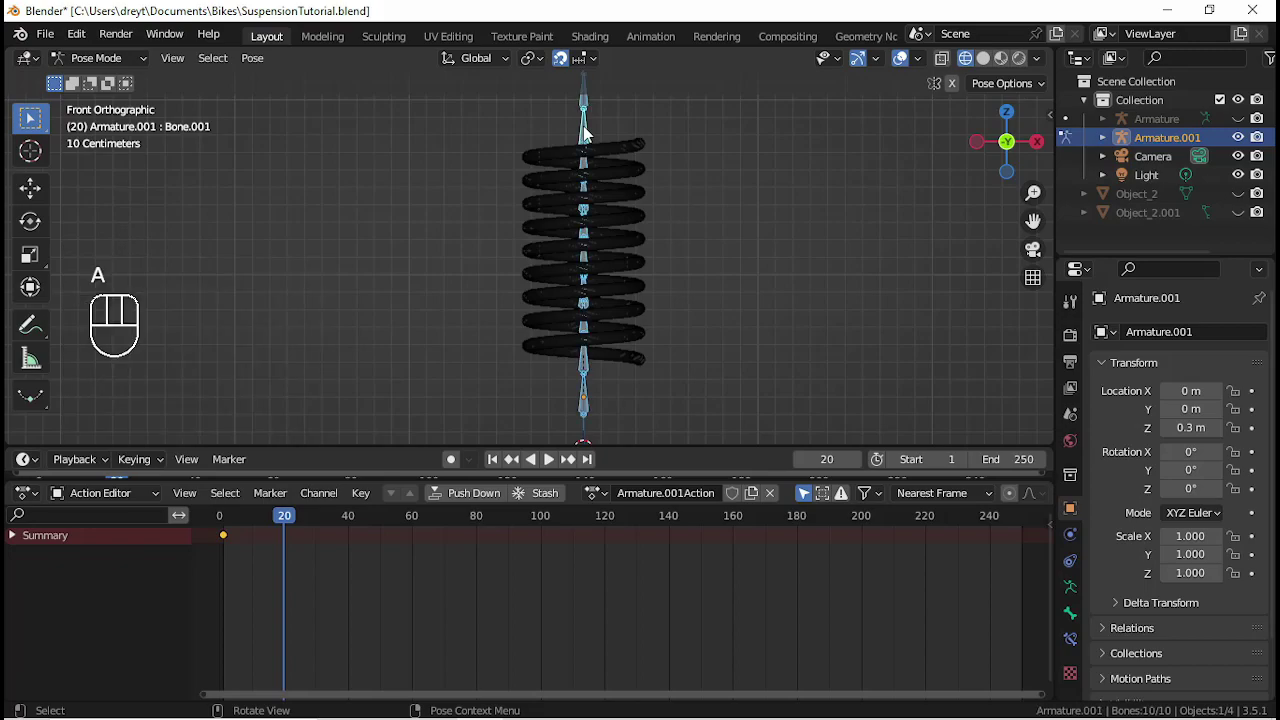
key(i)
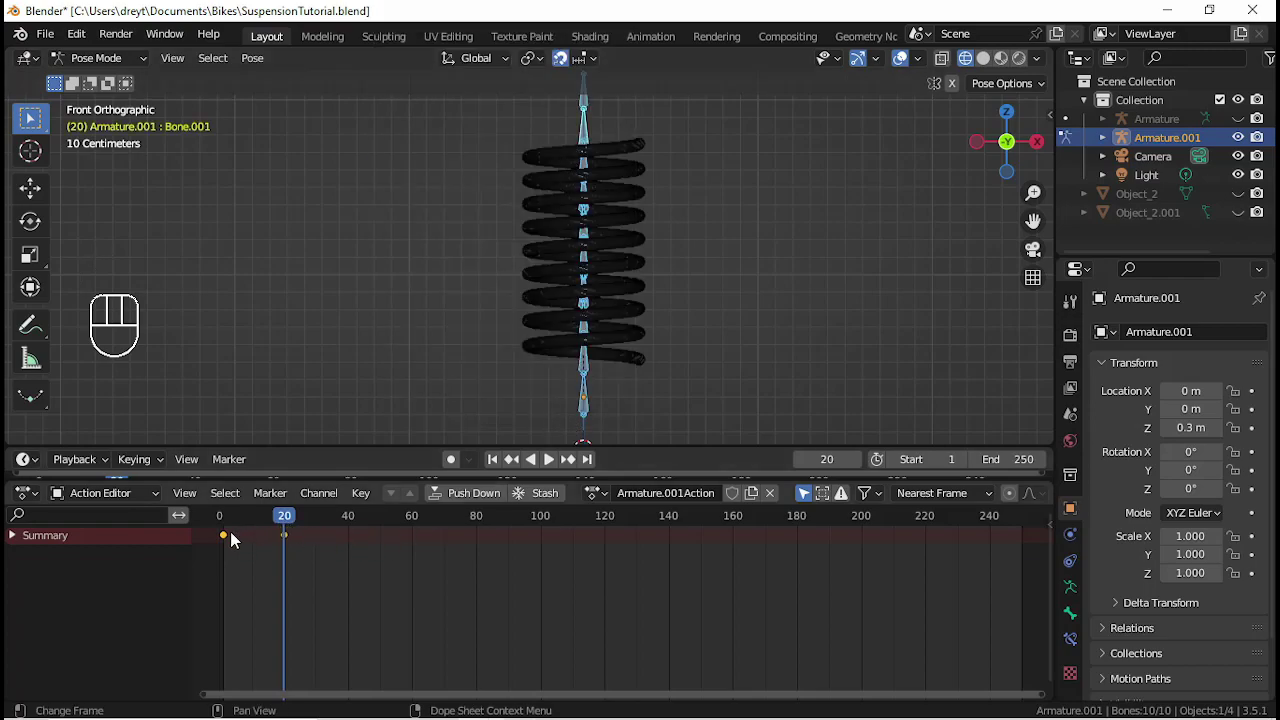
- Keyframe the squashed pose in the Action Editor and play the squash animation
click(237, 544)
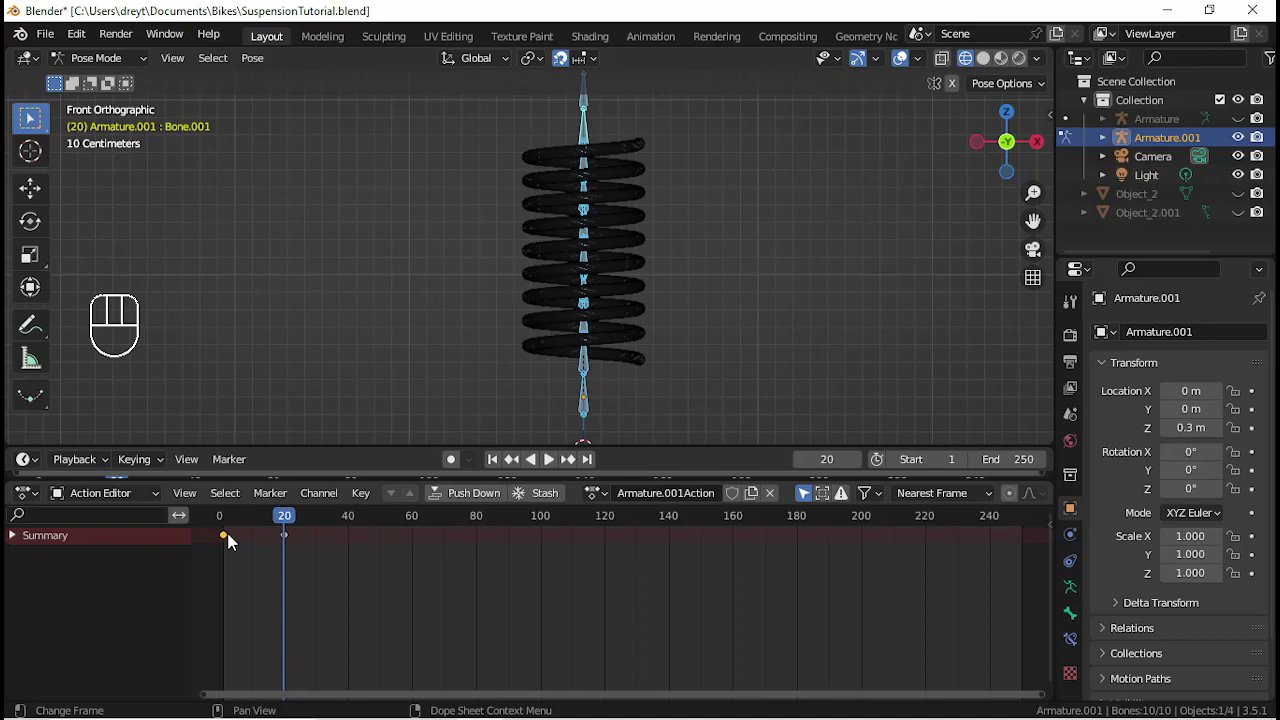
key(shift+d)
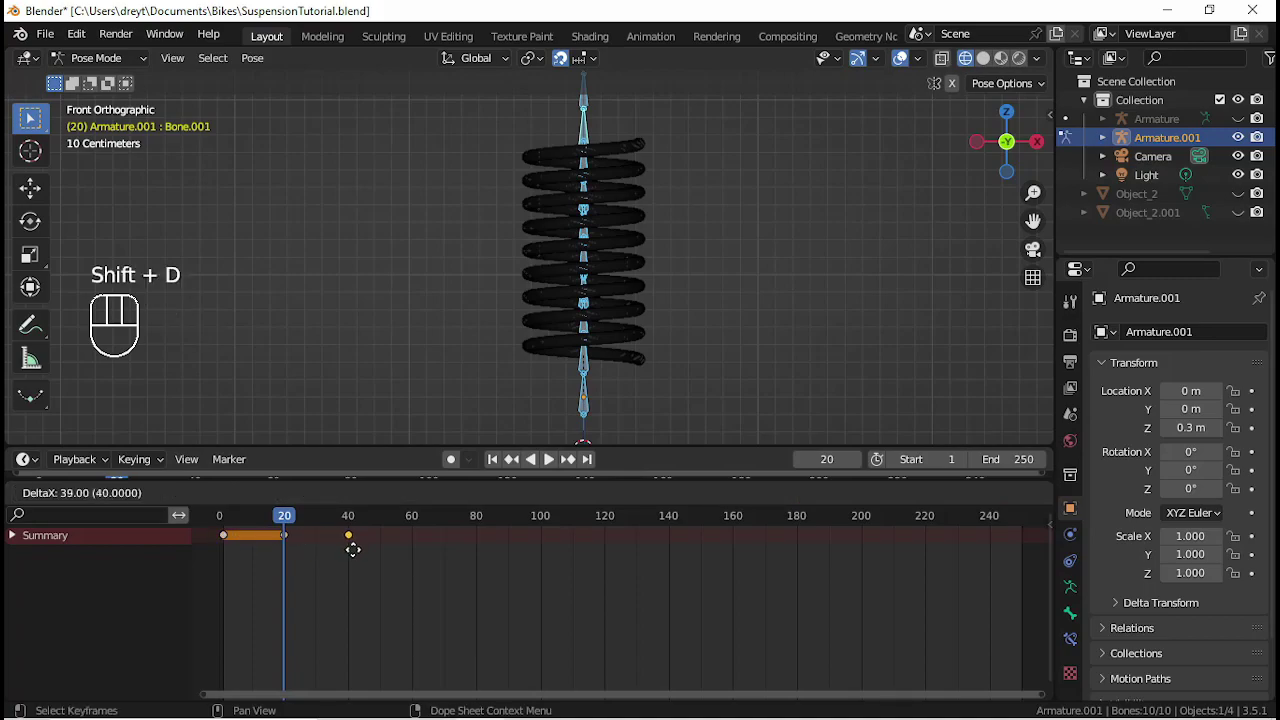
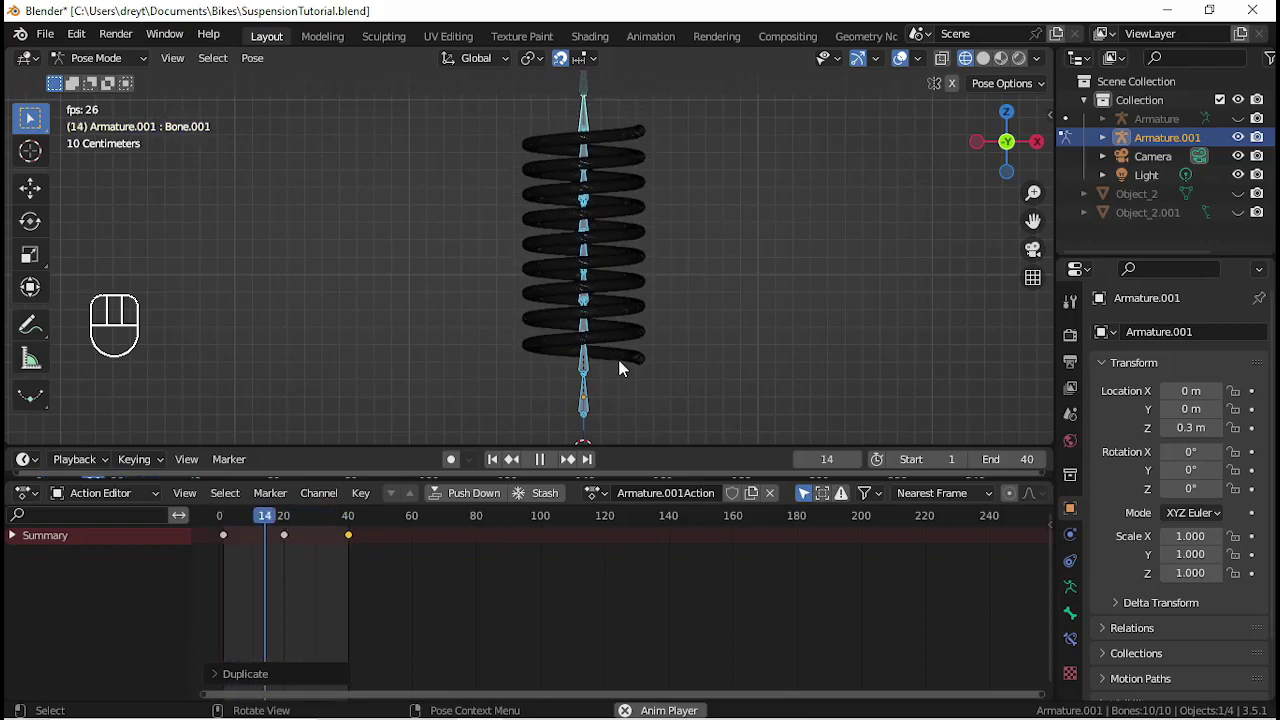
- Stop playback at frame 20, select the bone near the spring's bottom and start moving it
key(space)
click(295, 525)
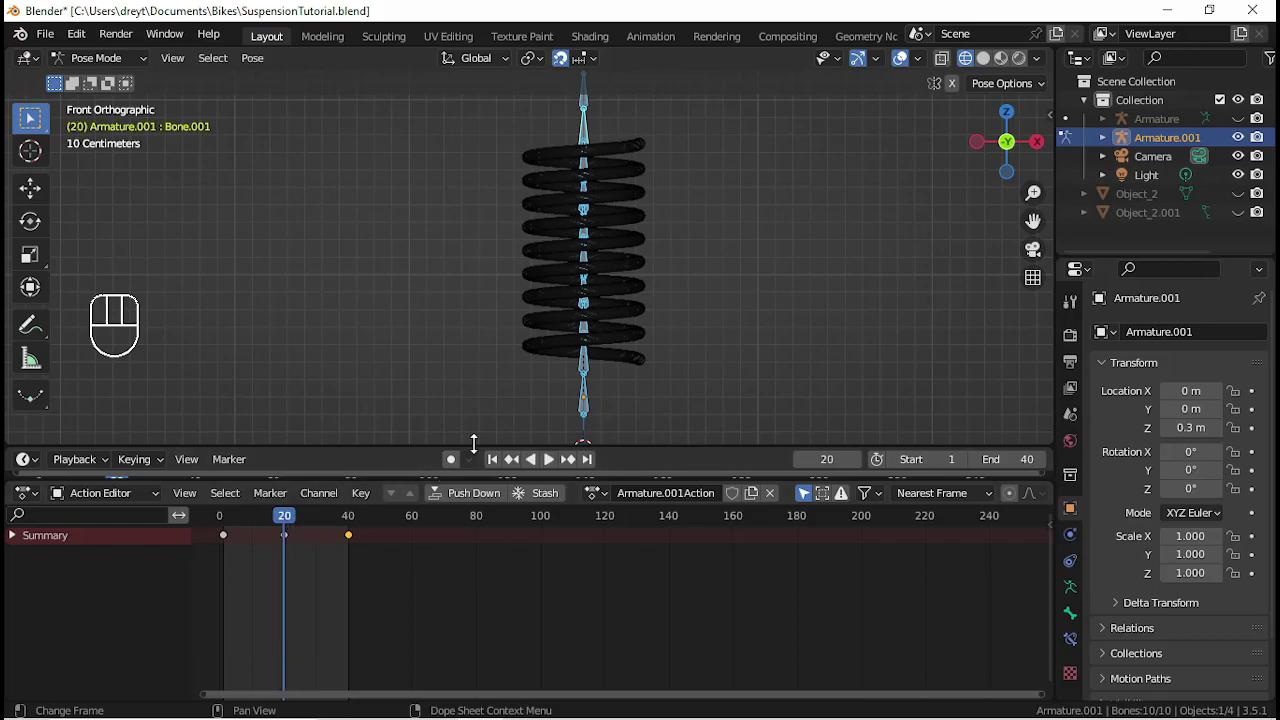
click(590, 397)
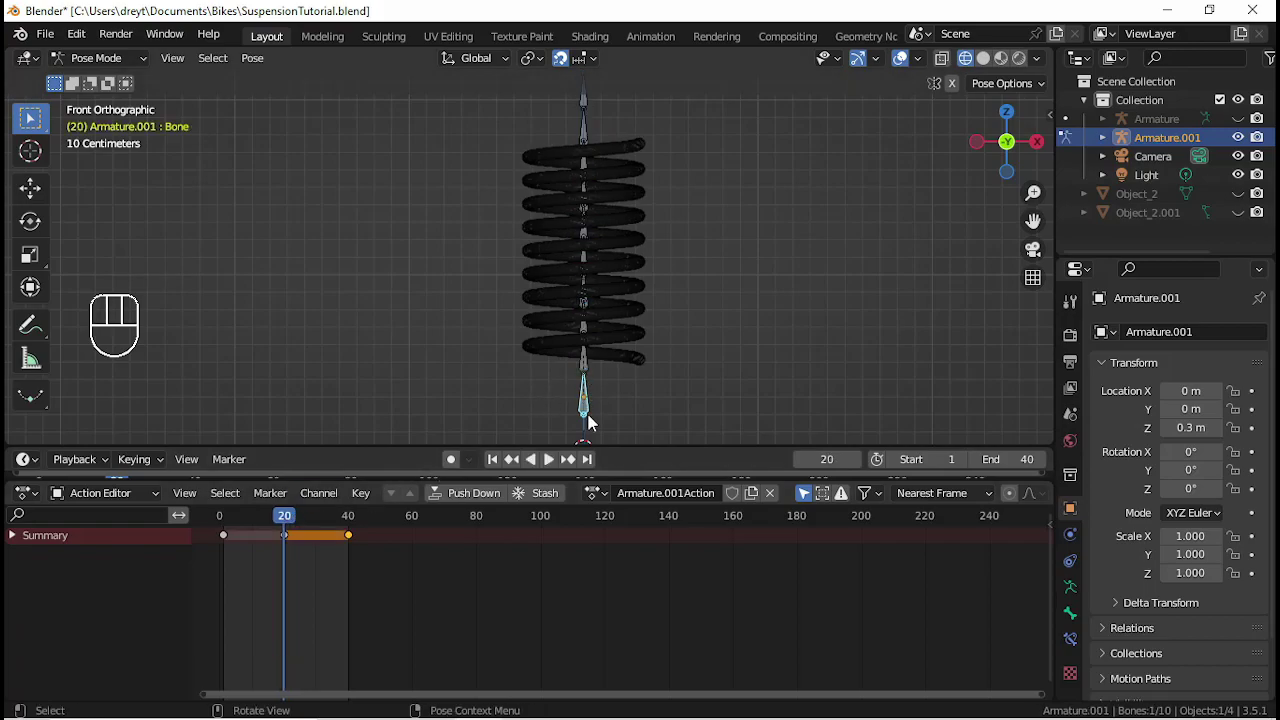
click(589, 375)
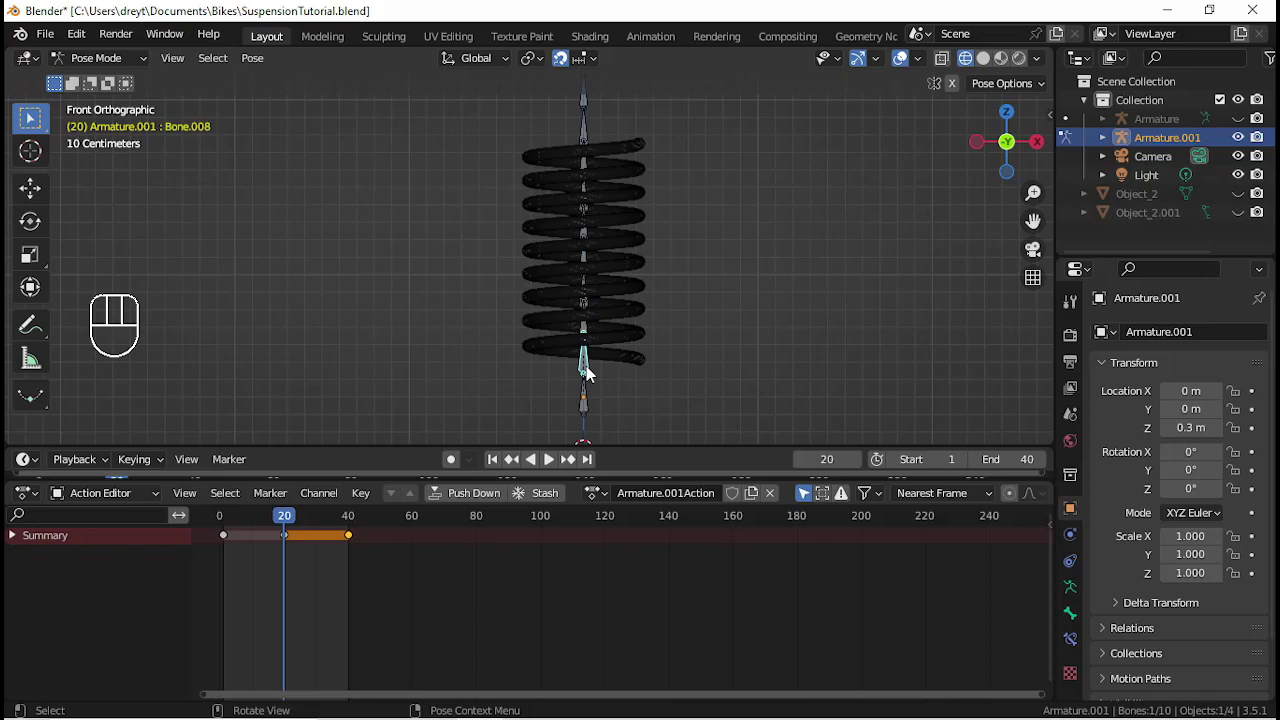
key(g)
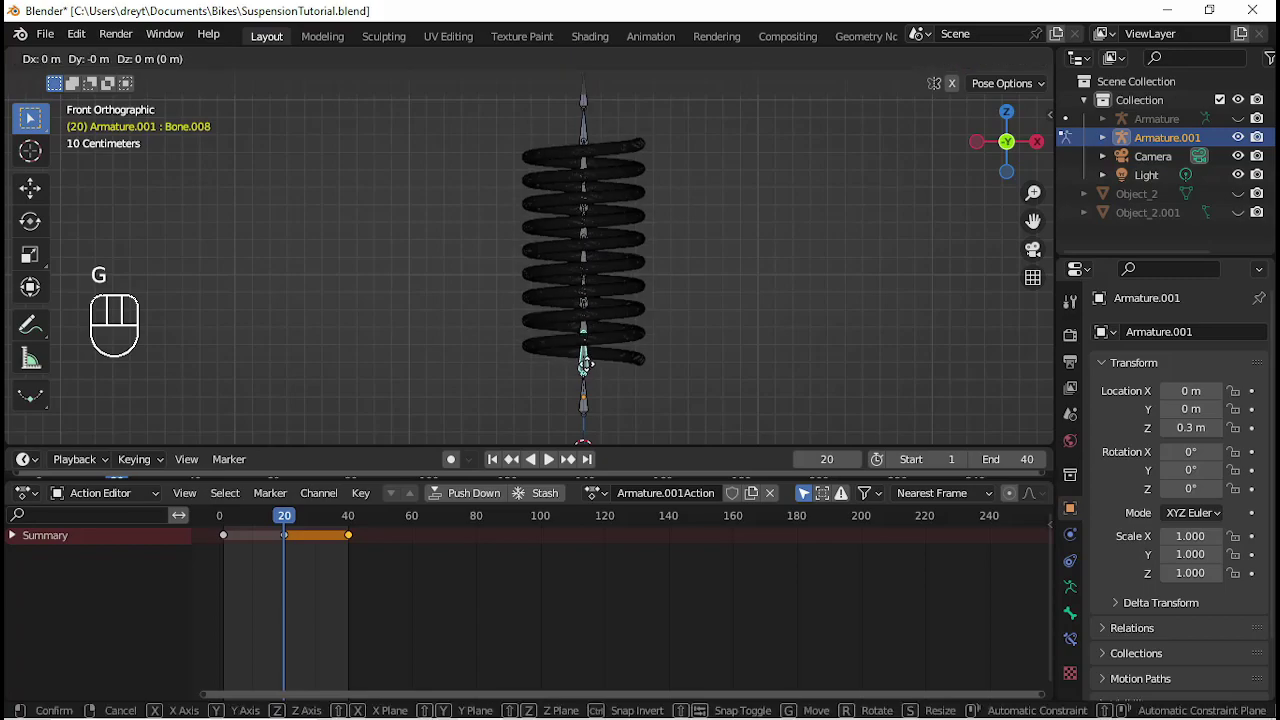
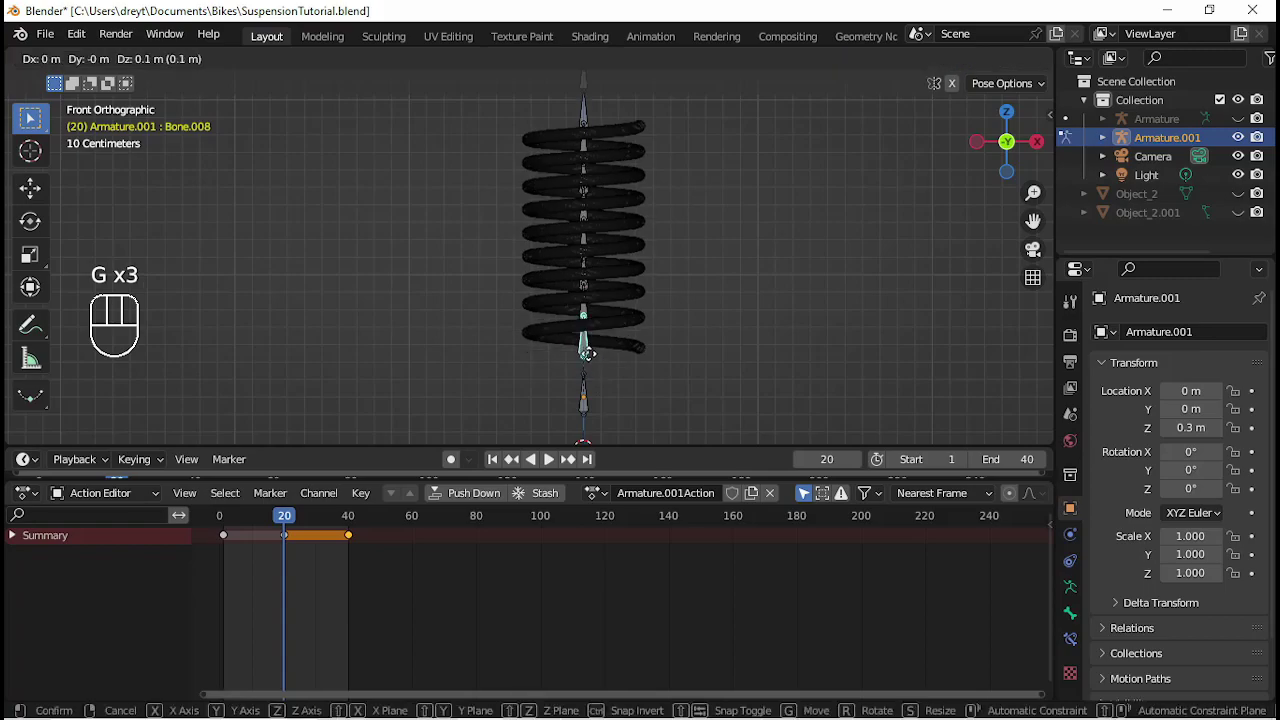
- Raise the bone near the spring's bottom by .03 along Z and keyframe it
drag(595, 366, 598, 389)
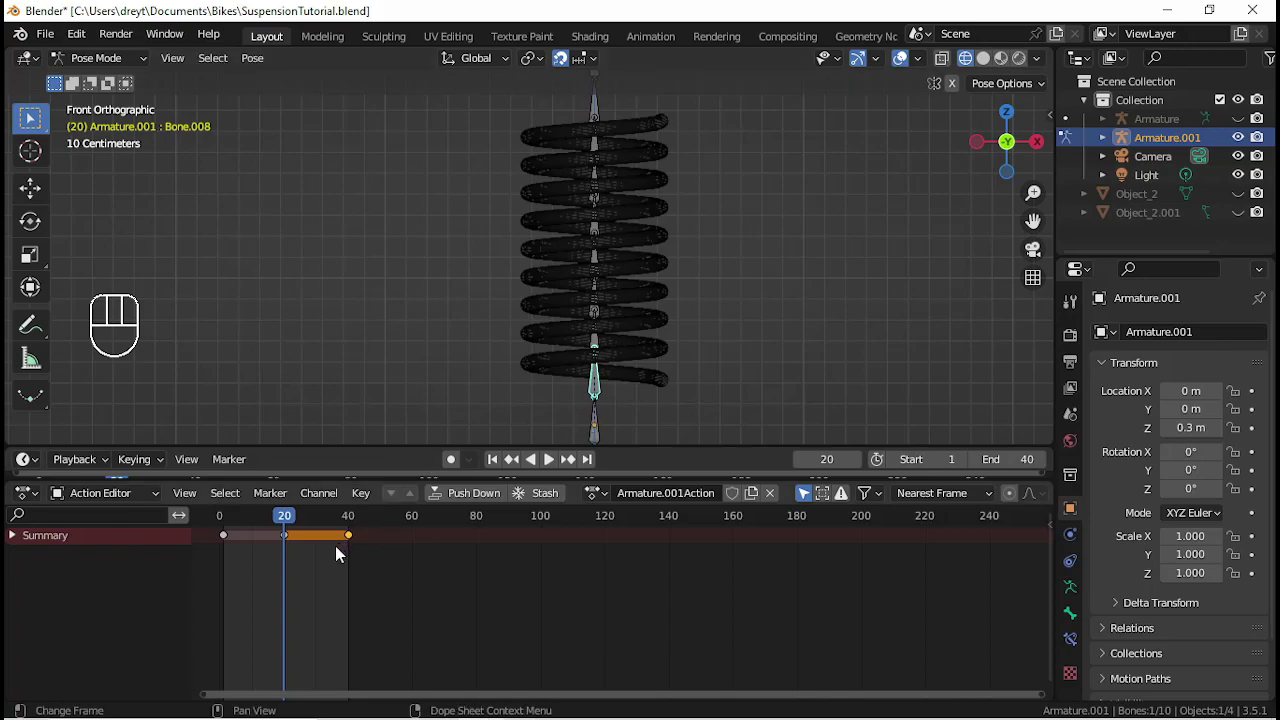
click(325, 576)
drag(653, 409, 629, 359)
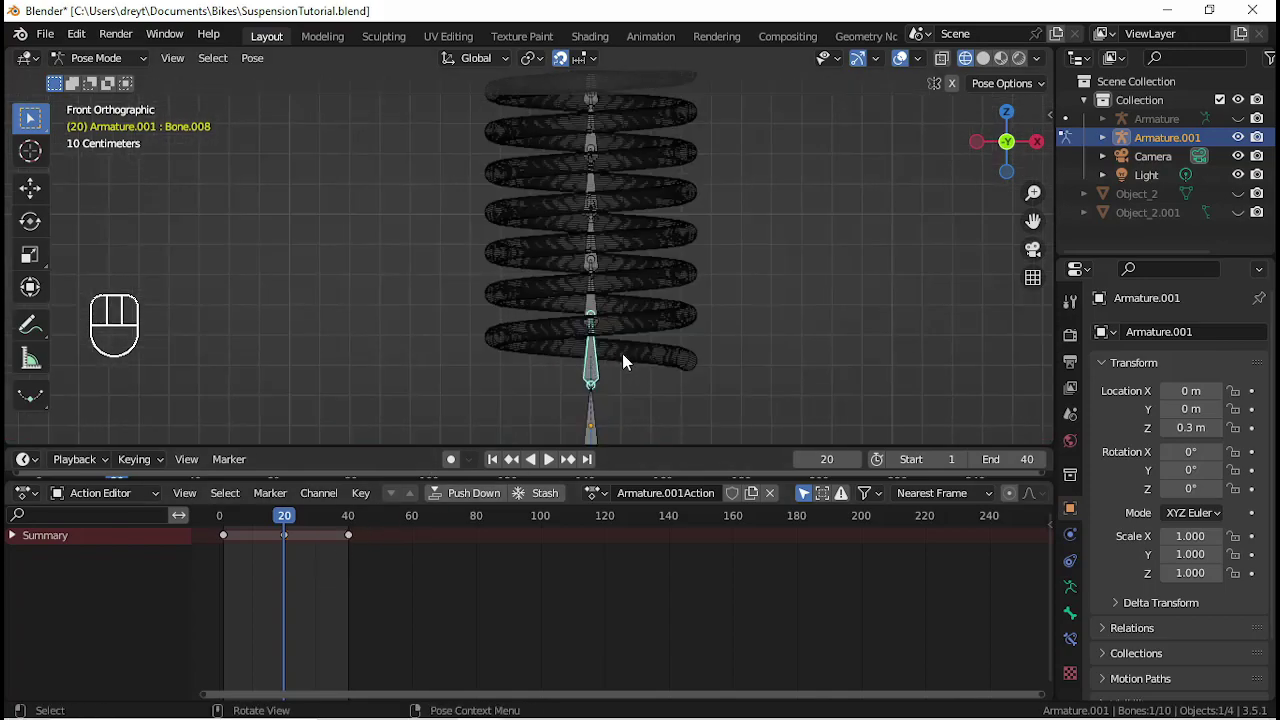
key(g)
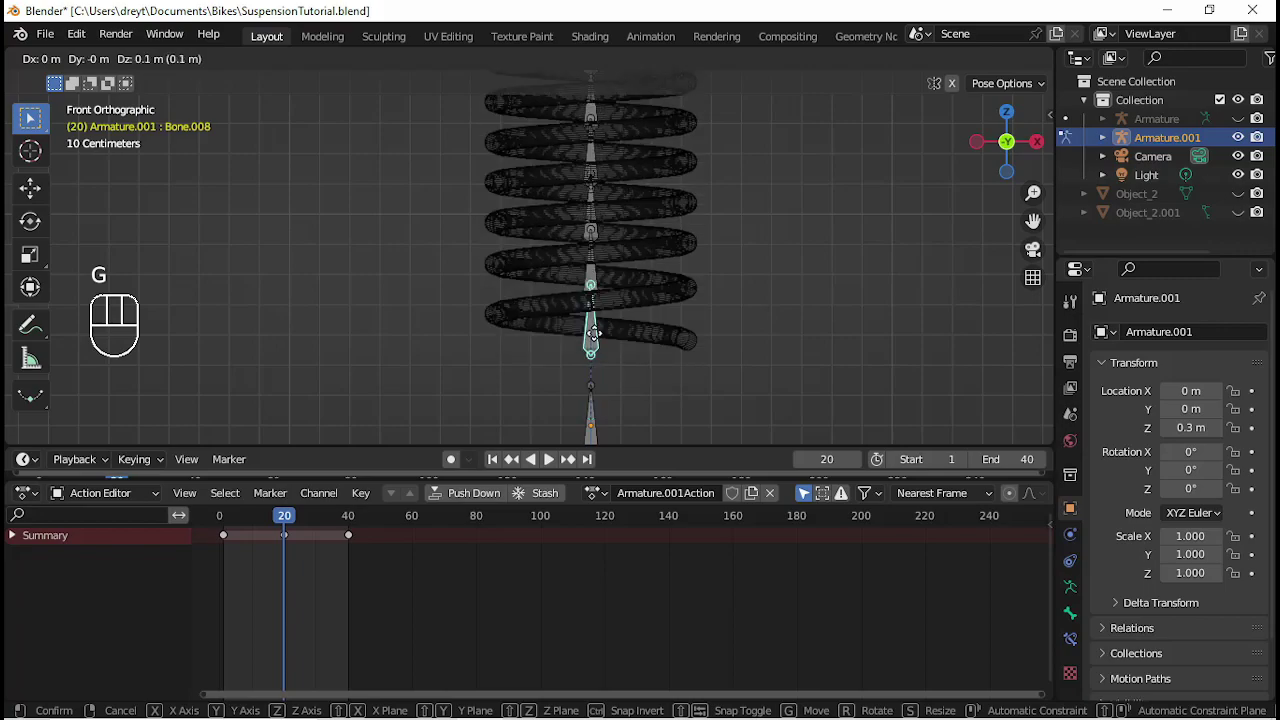
key(g)
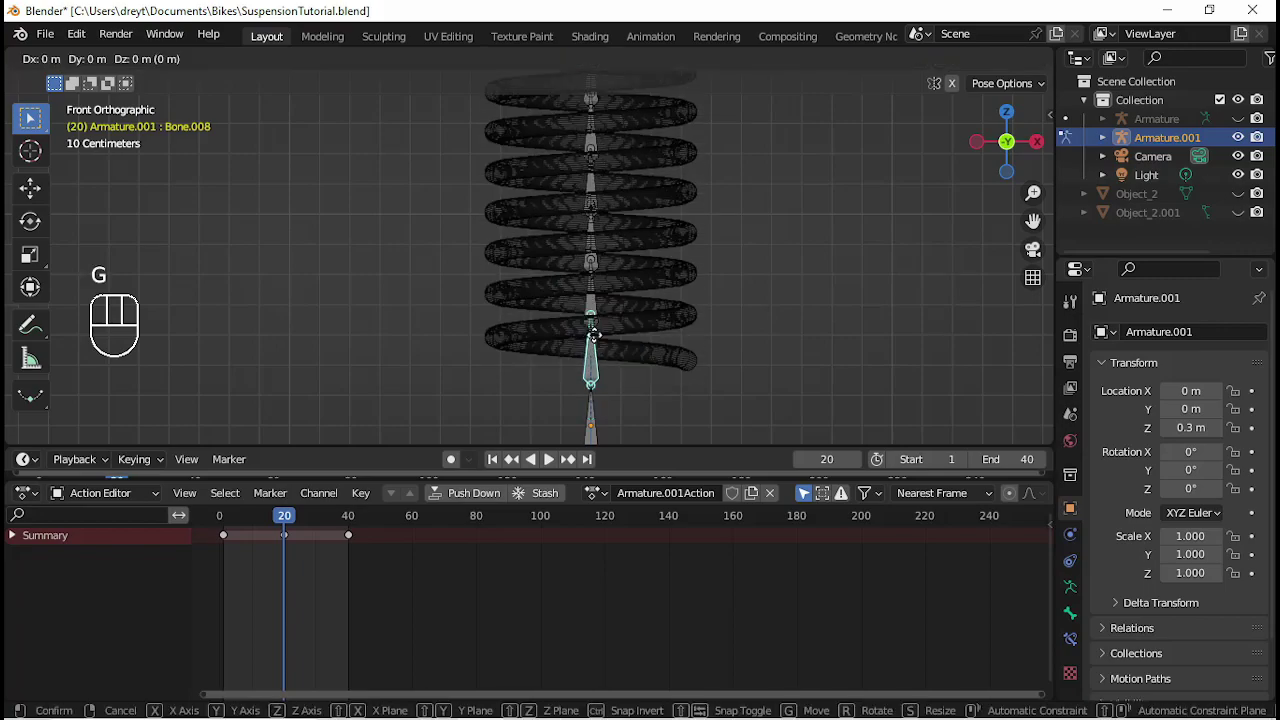
key(z)
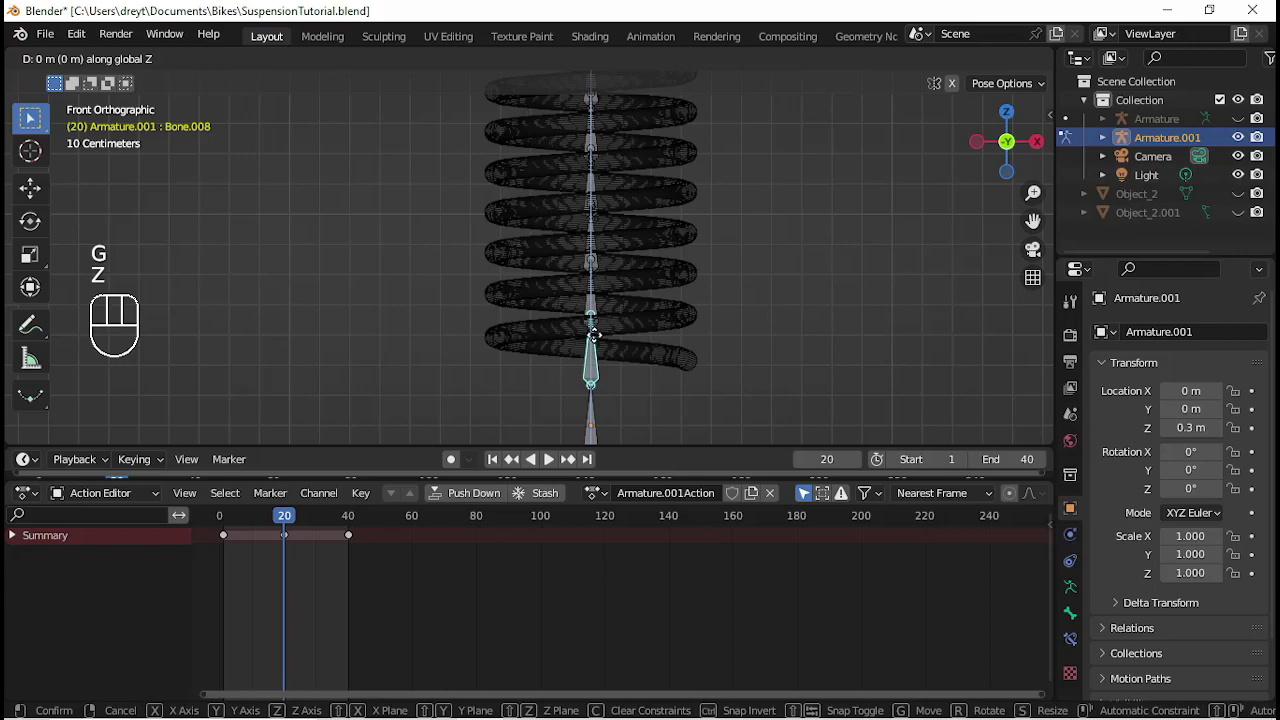
key(KP_Decimal)
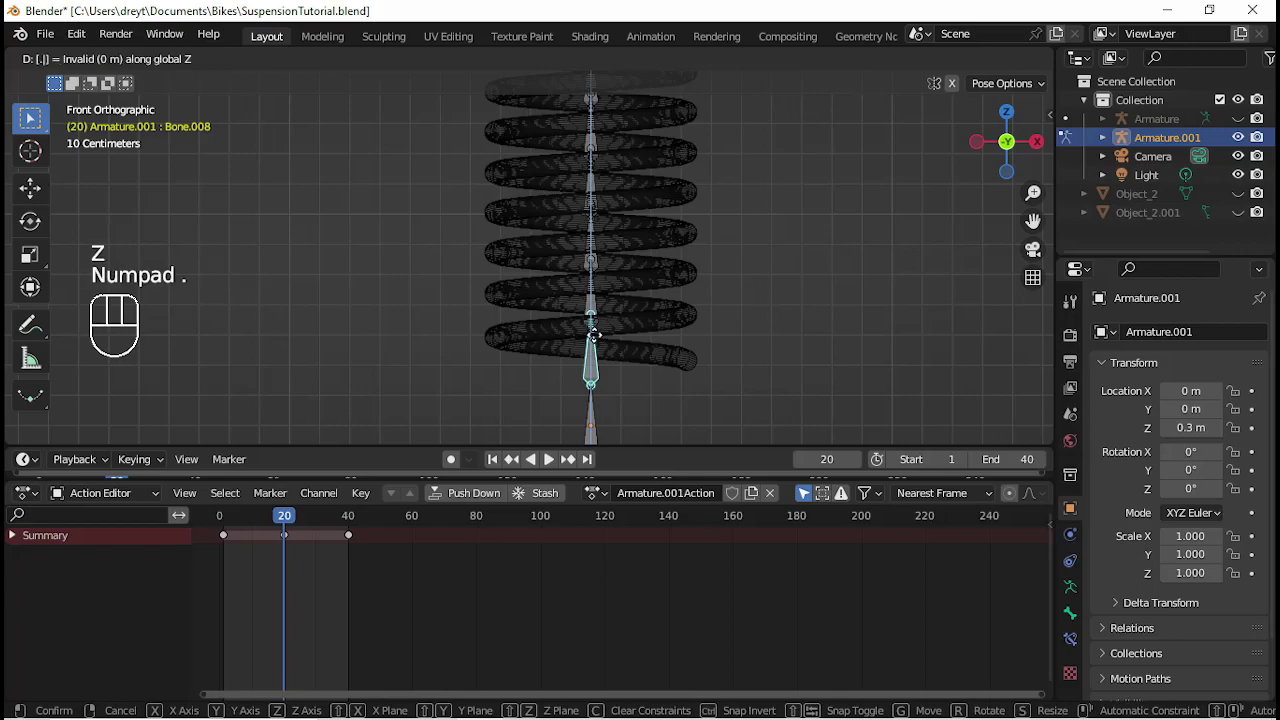
key(KP_0)
key(KP_3)
key(KP_Enter)
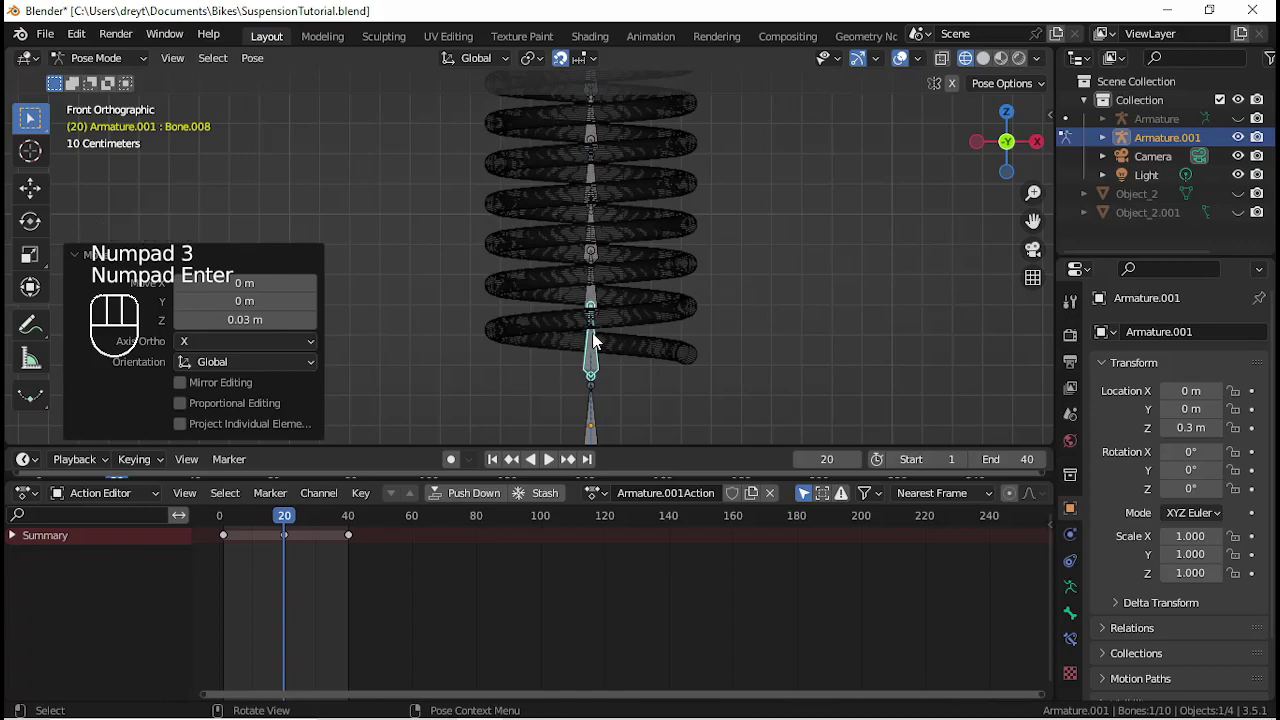
key(i)
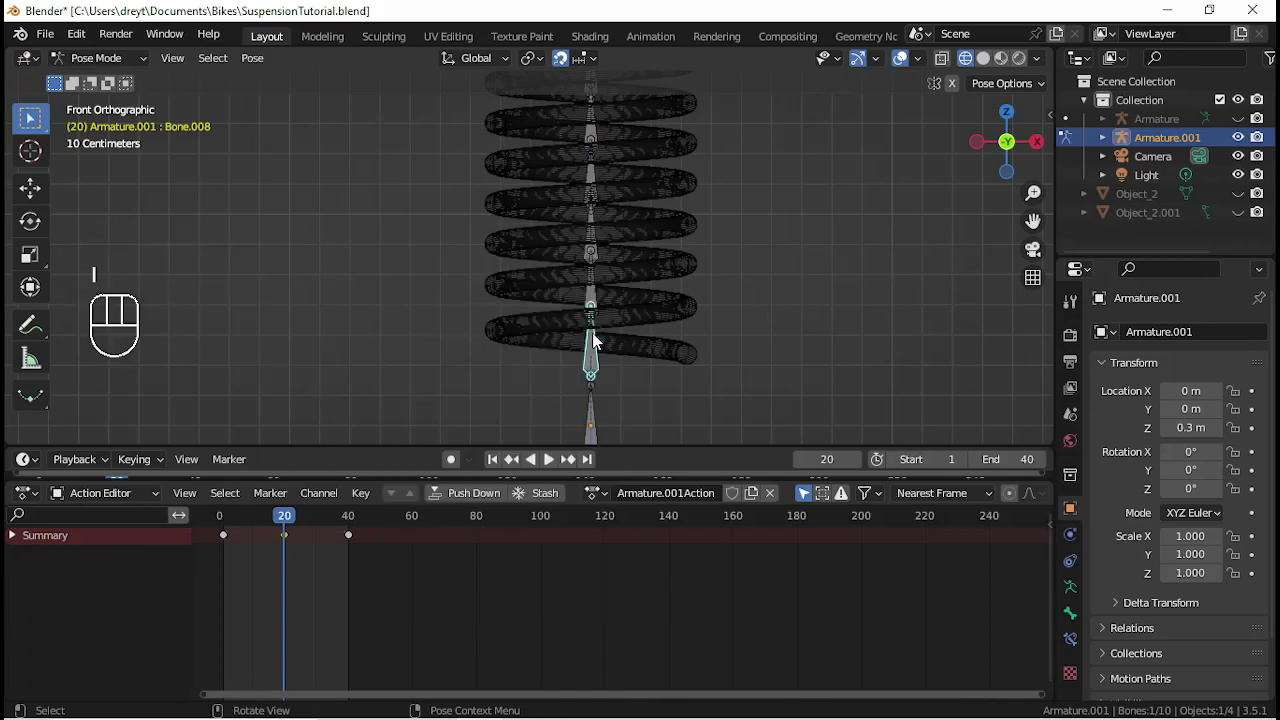
- Play the 40-frame squash animation and view the spring from the front
key(space)
key(space)
key(space)
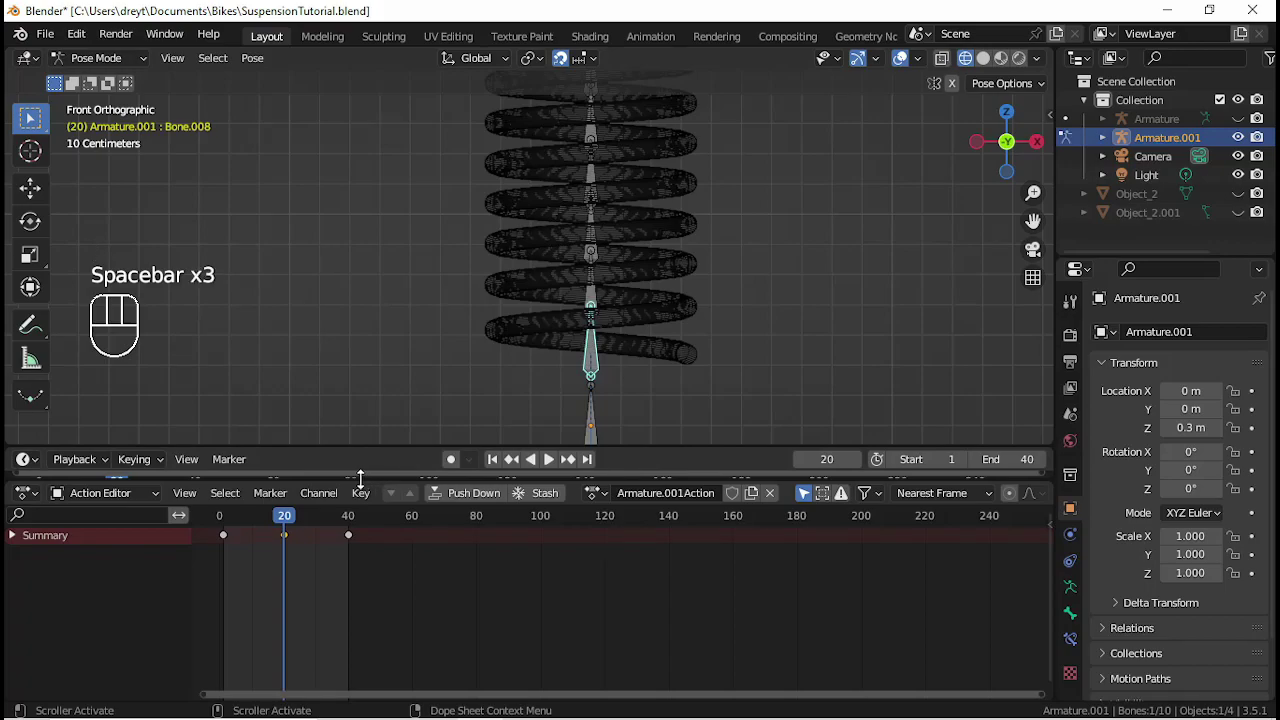
drag(472, 398, 436, 398)
key(space)
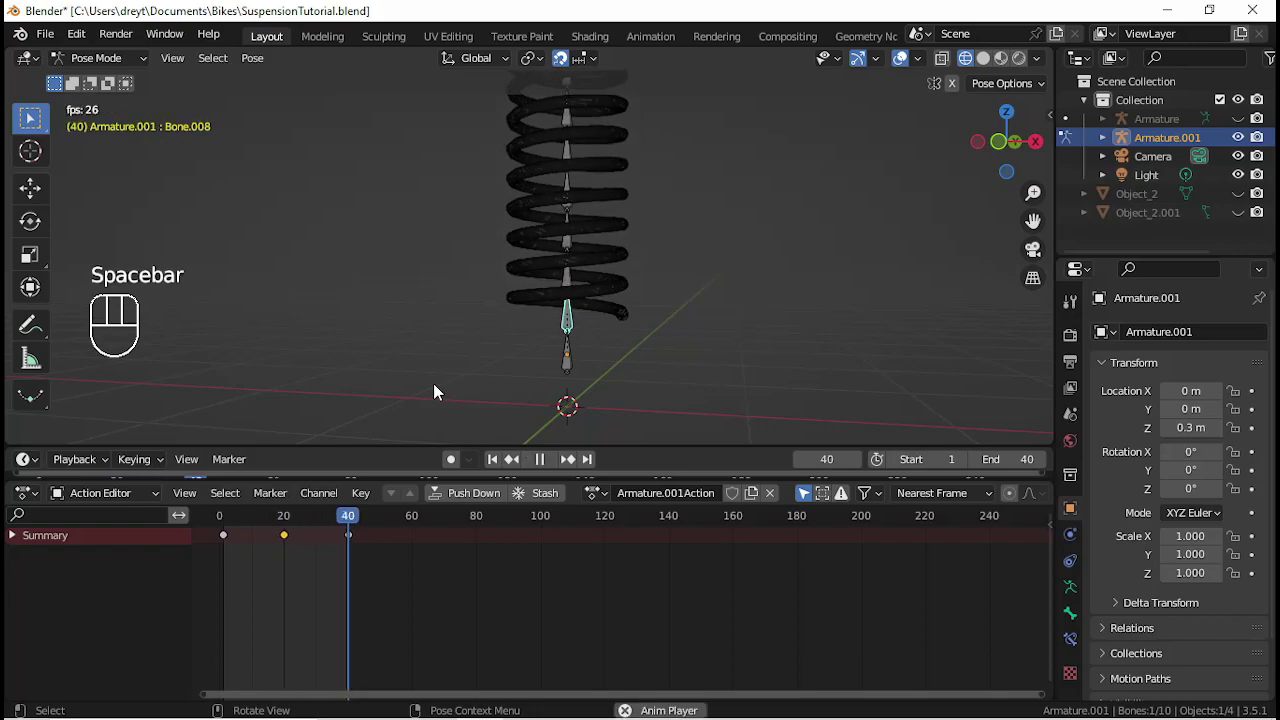
drag(468, 392, 560, 385)
key(KP_1)
key(KP_4)
key(KP_1)
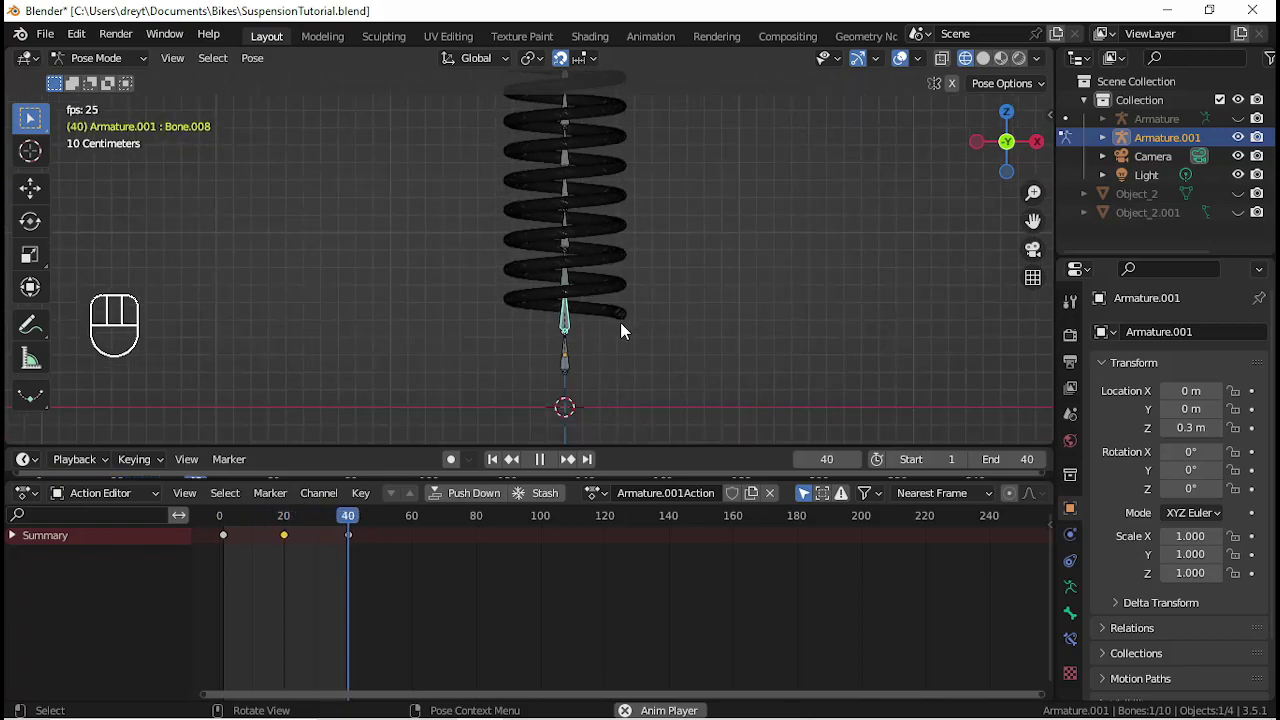
- Stop playback at frame 1 and make the Object_2 base pieces visible in the viewport
key(space)
click(497, 465)
click(1243, 203)
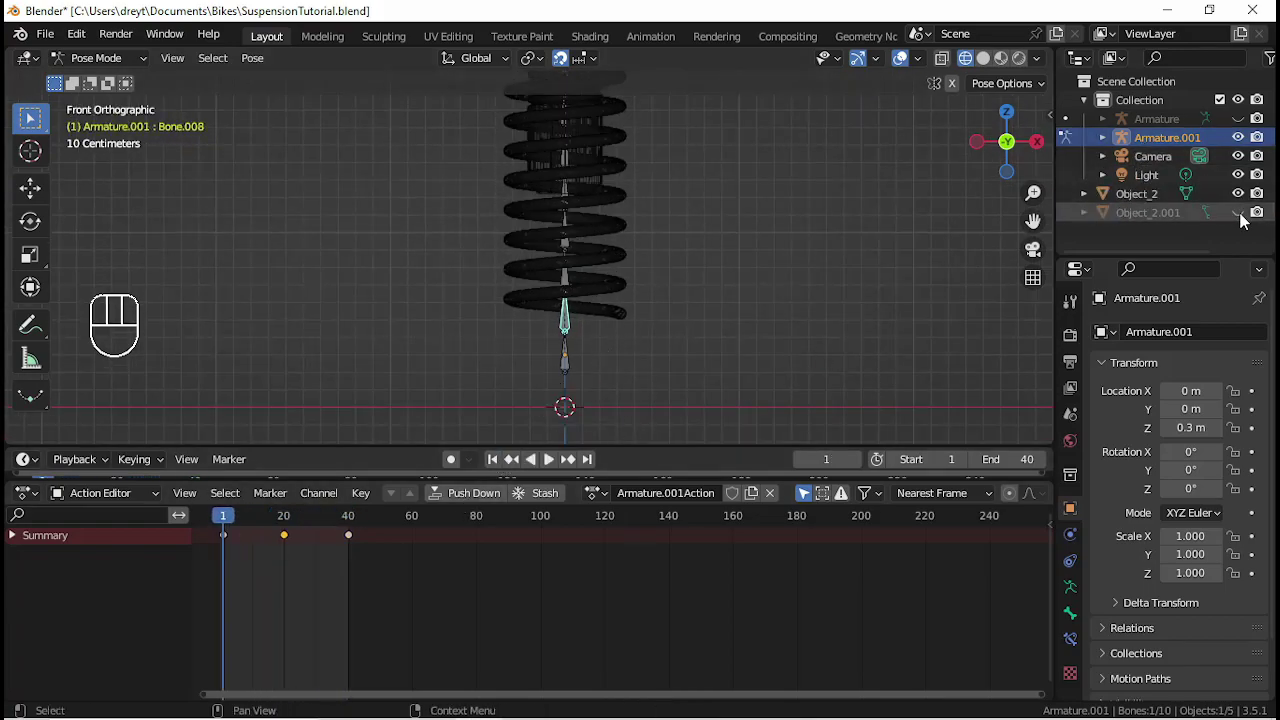
click(1245, 218)
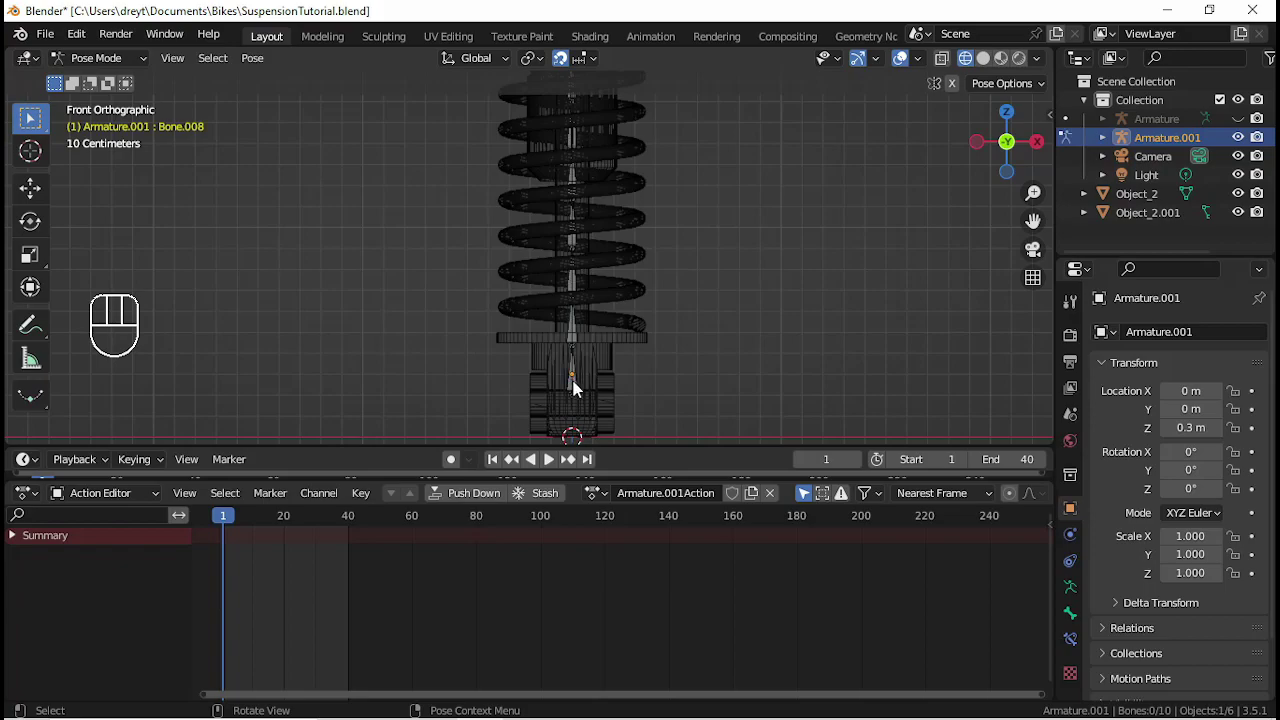
- Parent the lower base piece to the armature's bottom bone with Ctrl+P
click(582, 391)
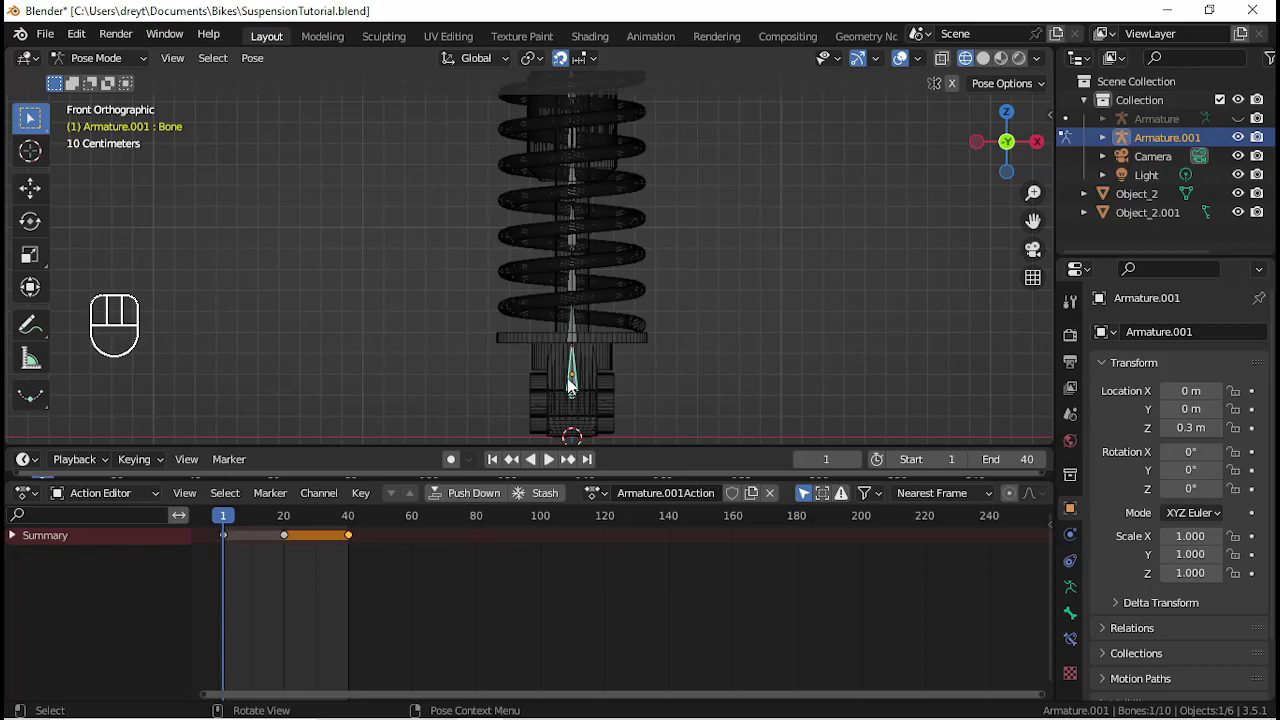
key(ctrl+Tab)
key(ctrl+Tab)
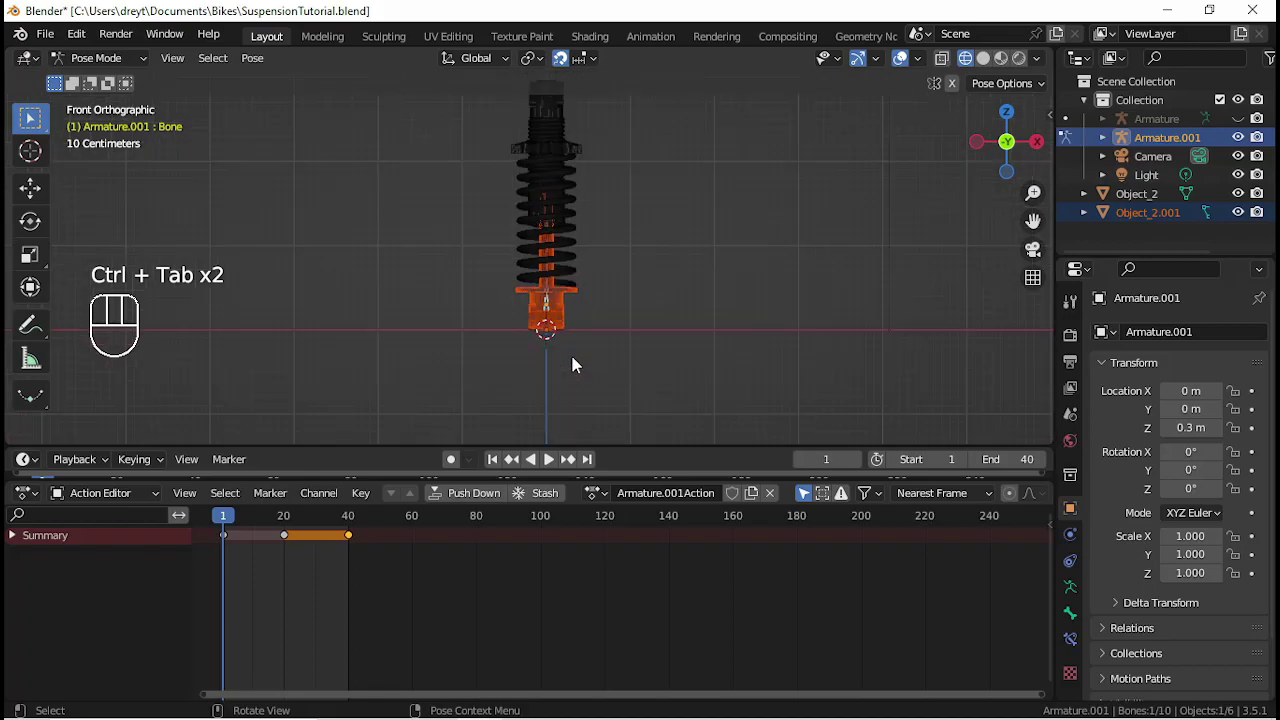
key(ctrl+p)
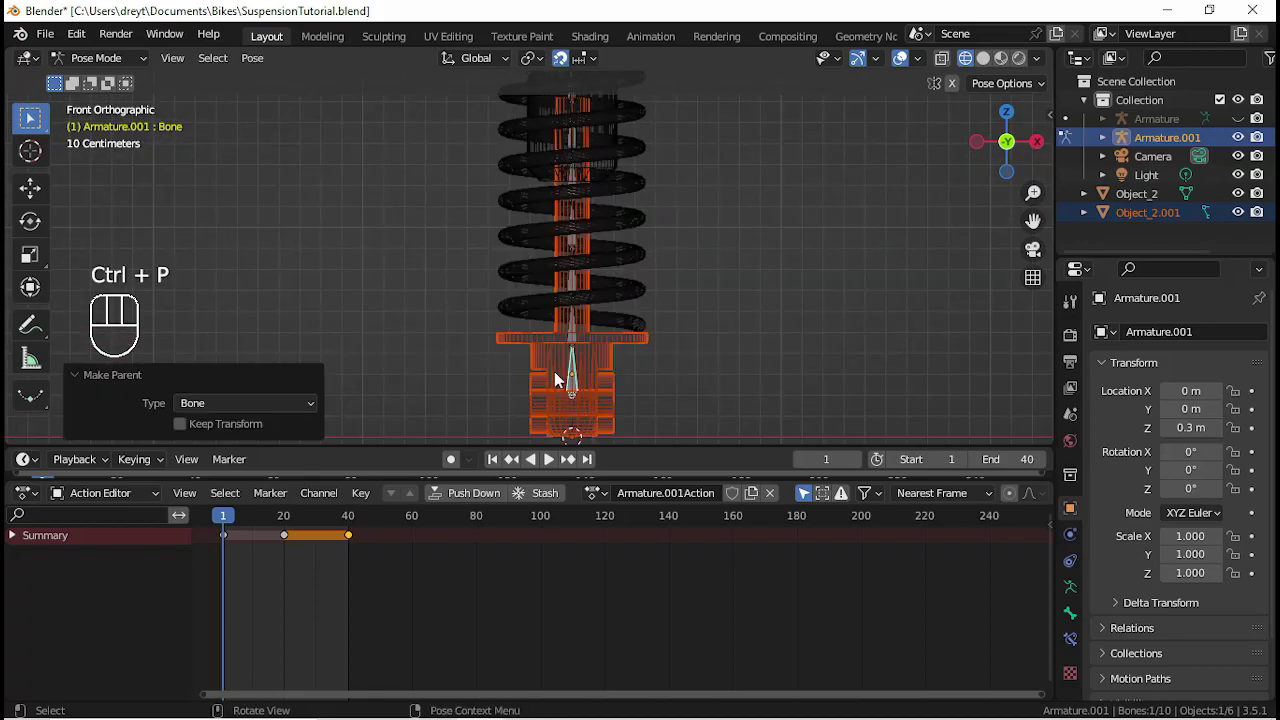
drag(595, 241, 608, 324)
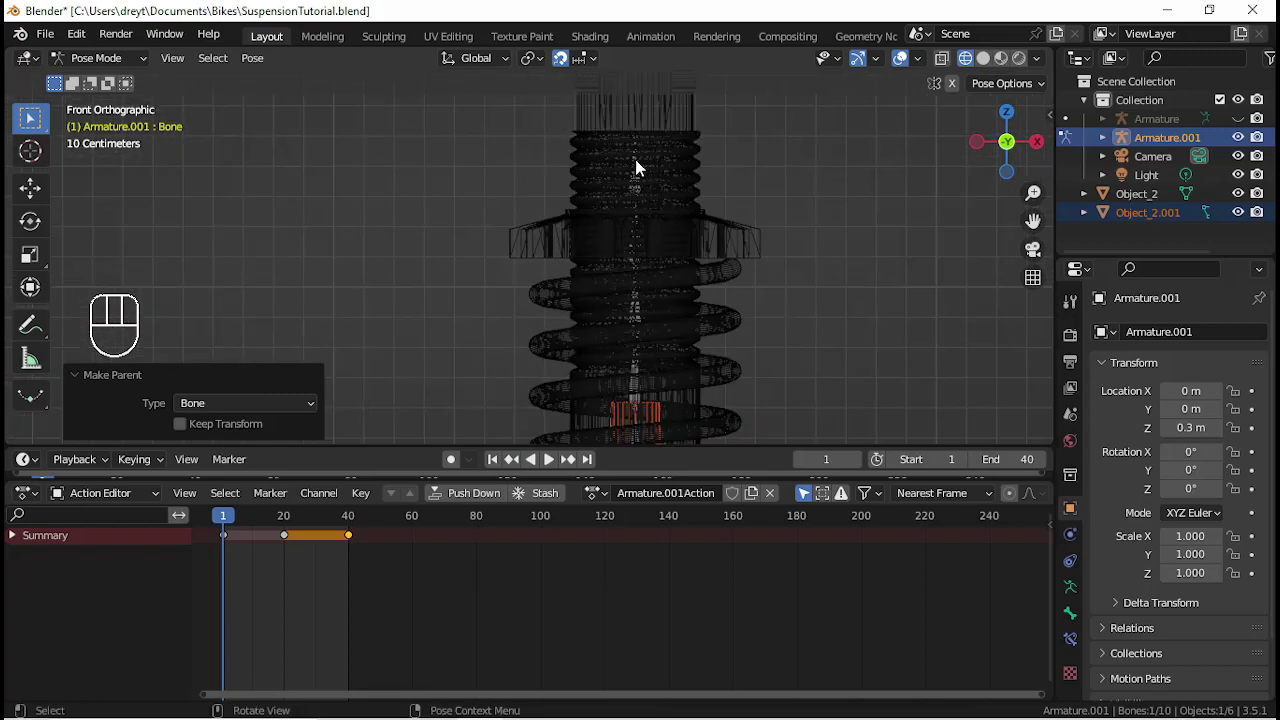
- Parent the shock's top piece to Bone.009 and play the animation to see it follow the coils
key(ctrl+Tab)
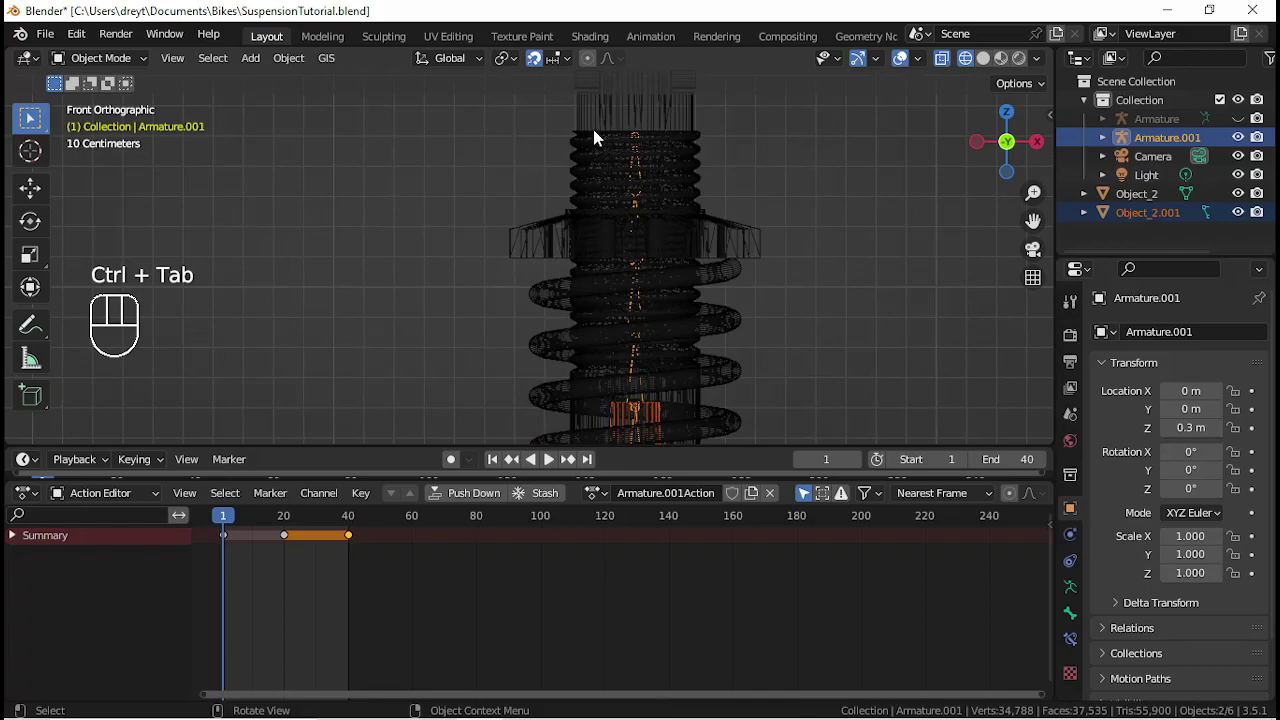
key(ctrl+Tab)
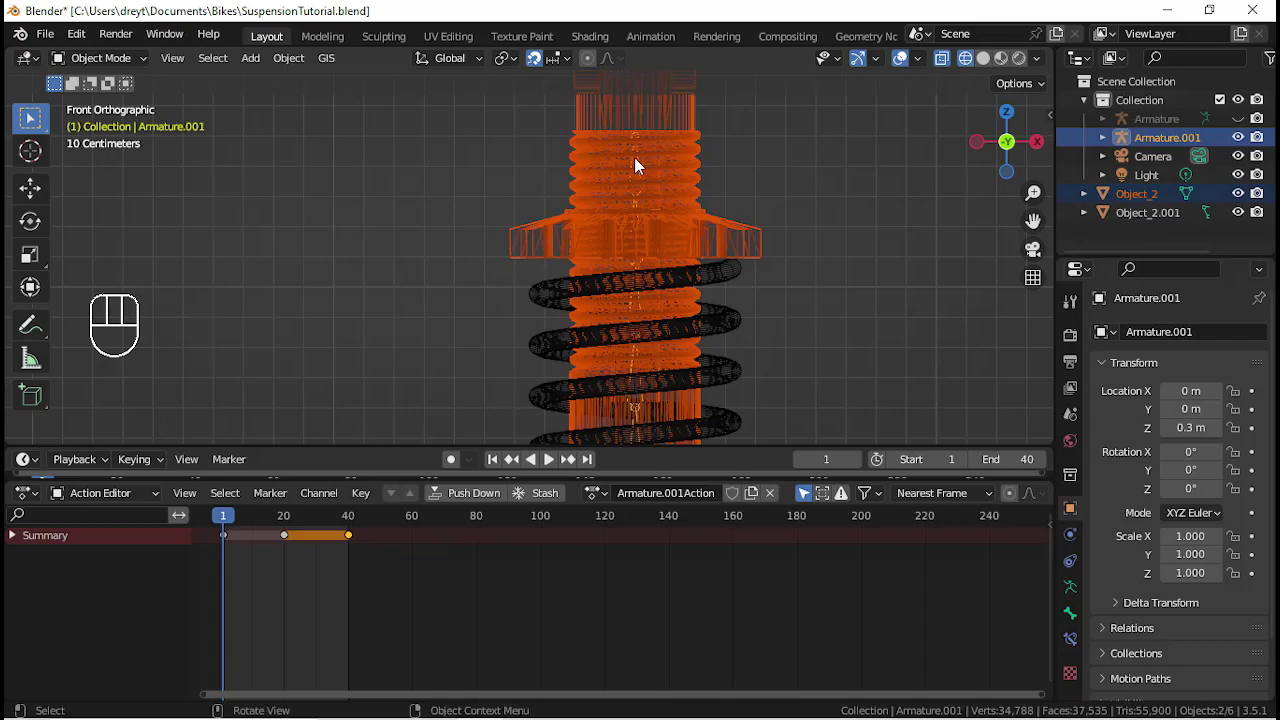
key(ctrl+Tab)
click(637, 167)
key(ctrl+p)
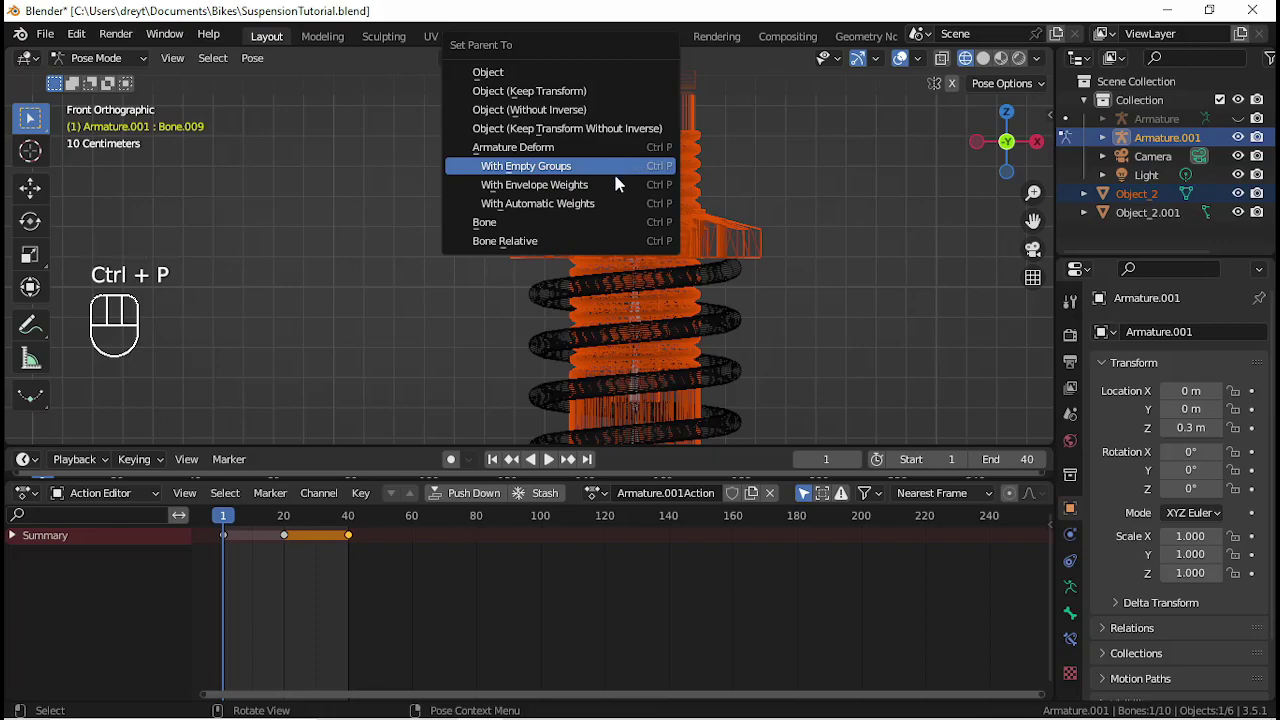
drag(649, 197, 644, 185)
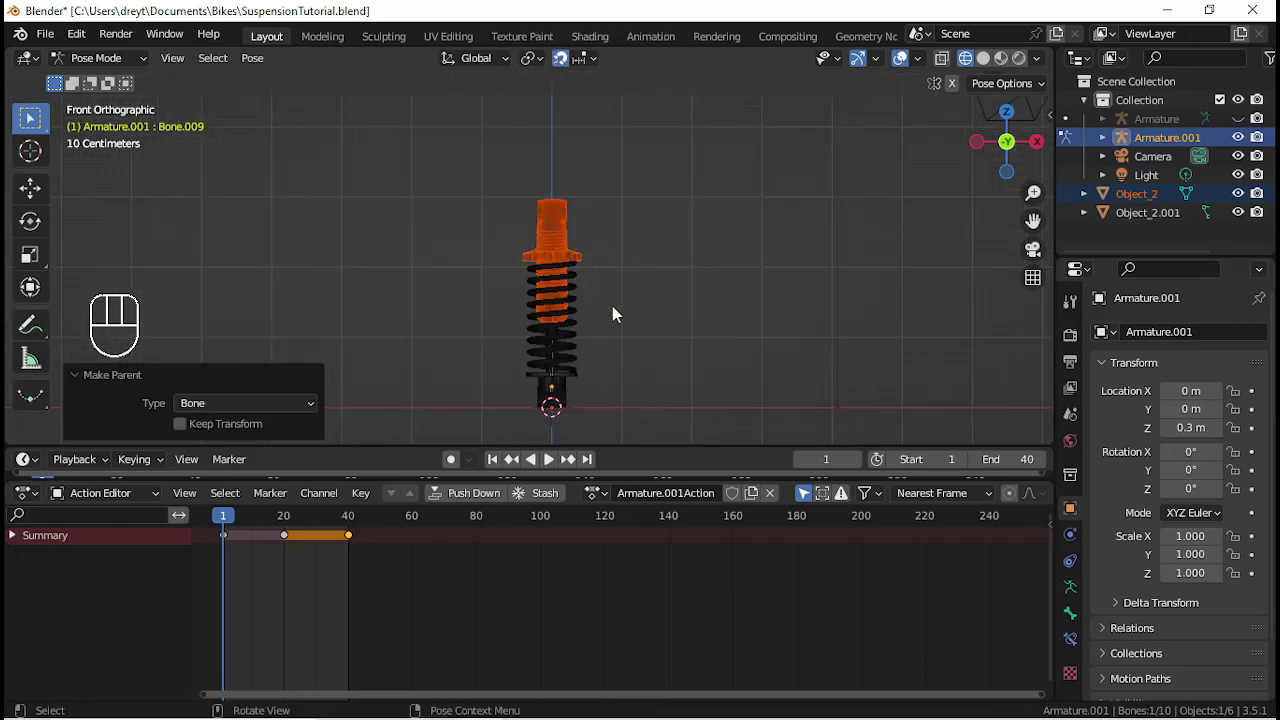
key(space)
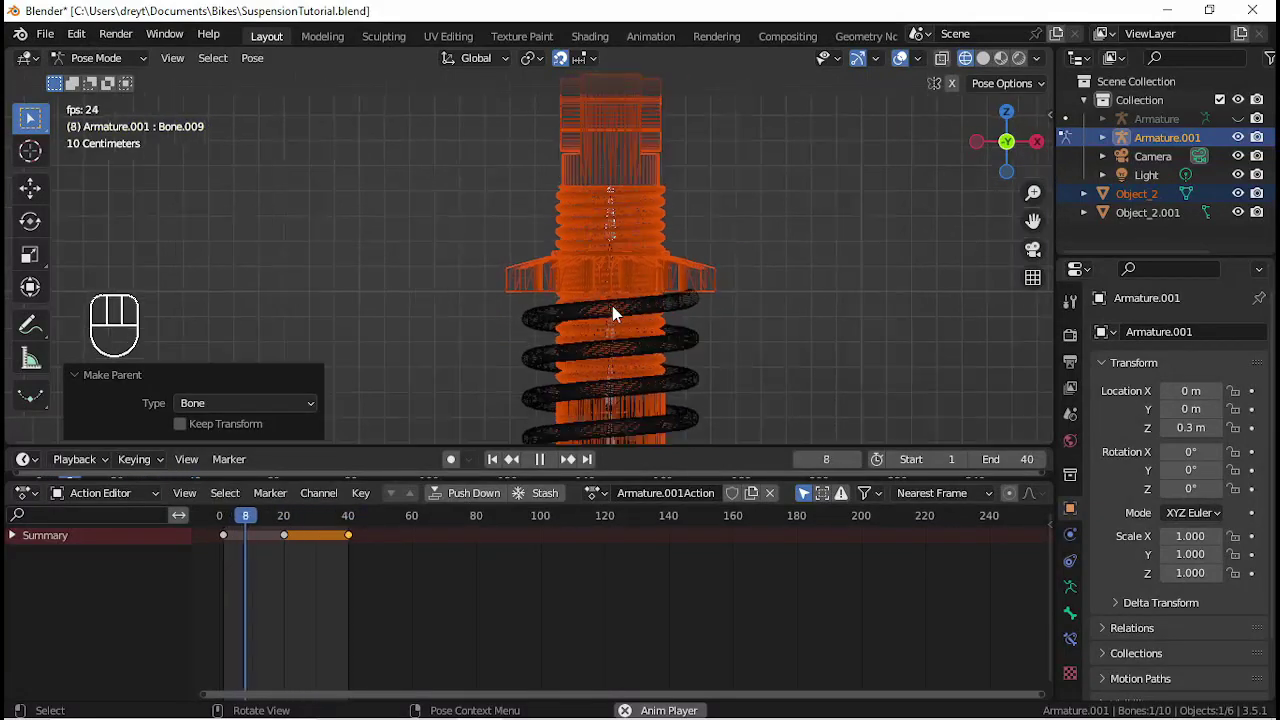
- Stop playback, step to frame 20 and select Bone.001 inside the top piece
key(space)
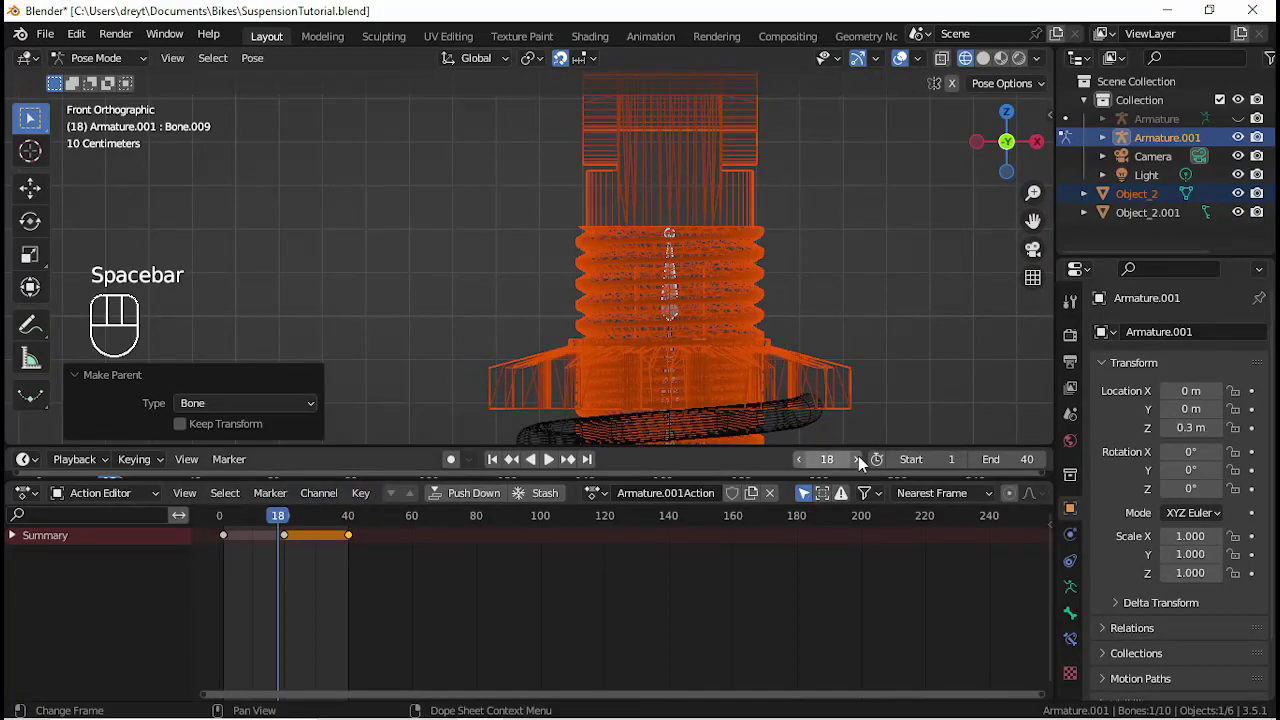
click(499, 466)
click(294, 521)
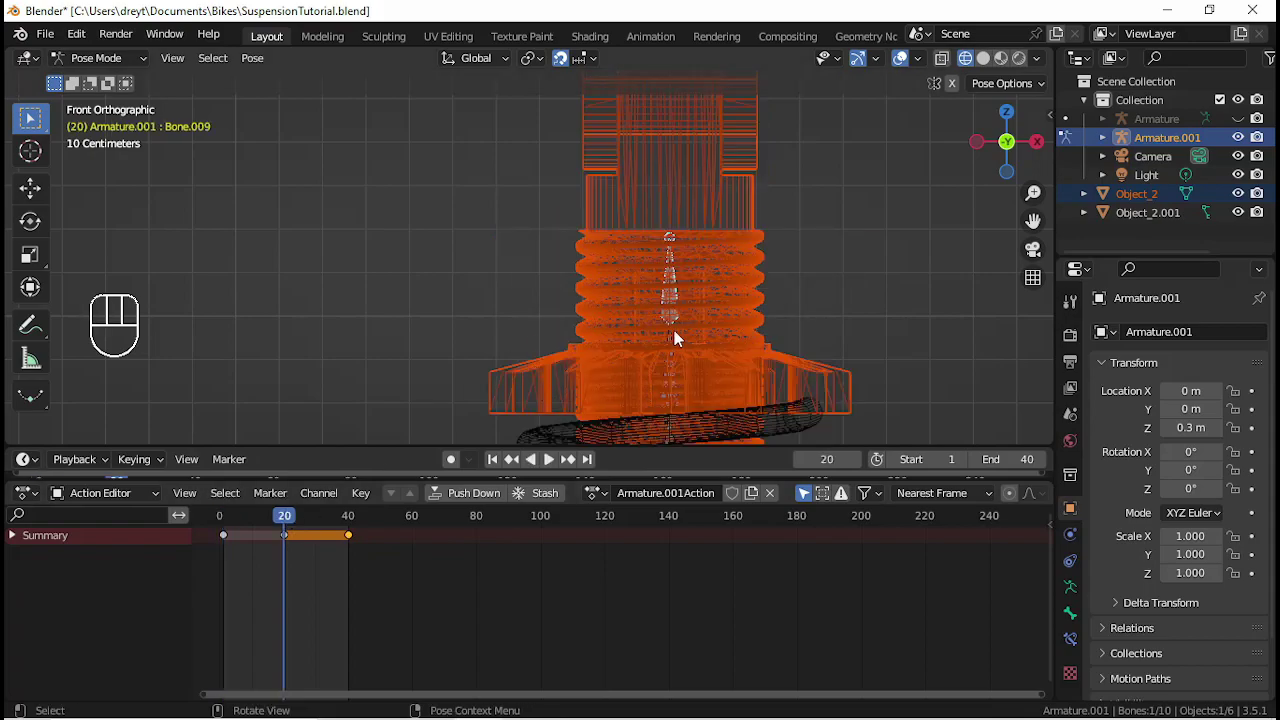
click(678, 379)
drag(678, 353, 664, 295)
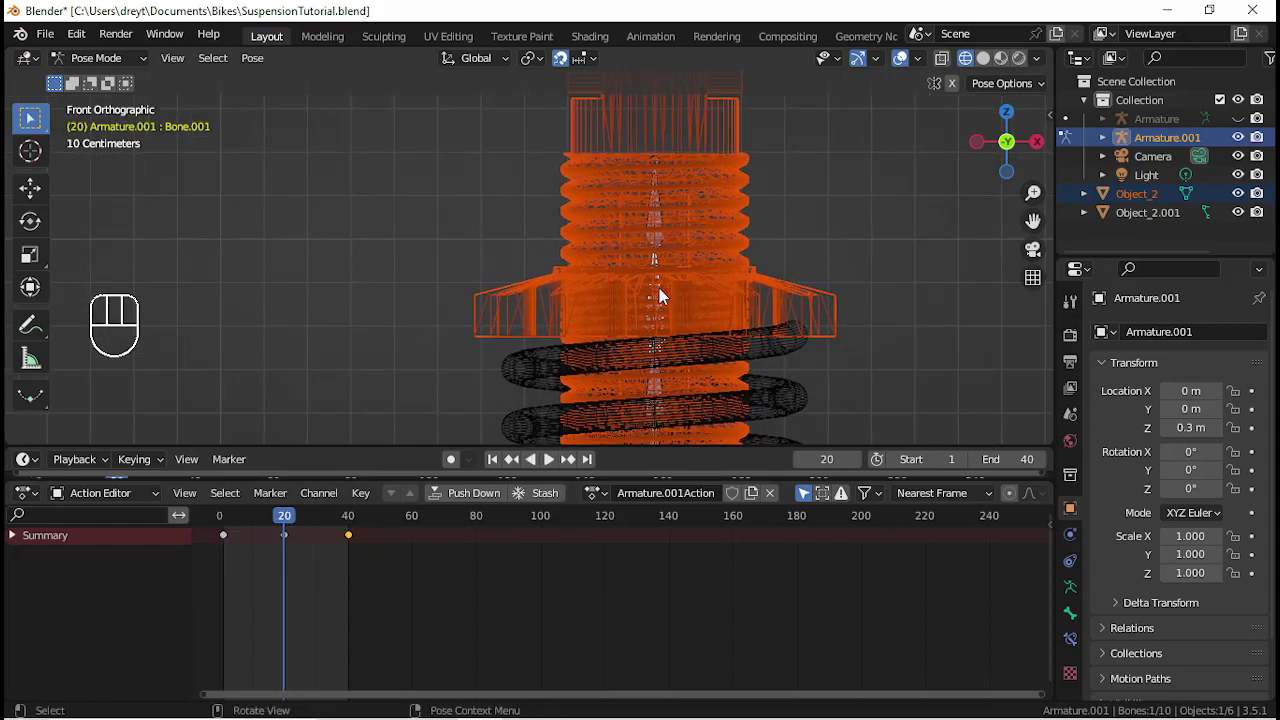
- Try raising Bone.001 along Z by .03 and .05, cancelling each attempt
key(g)
key(z)
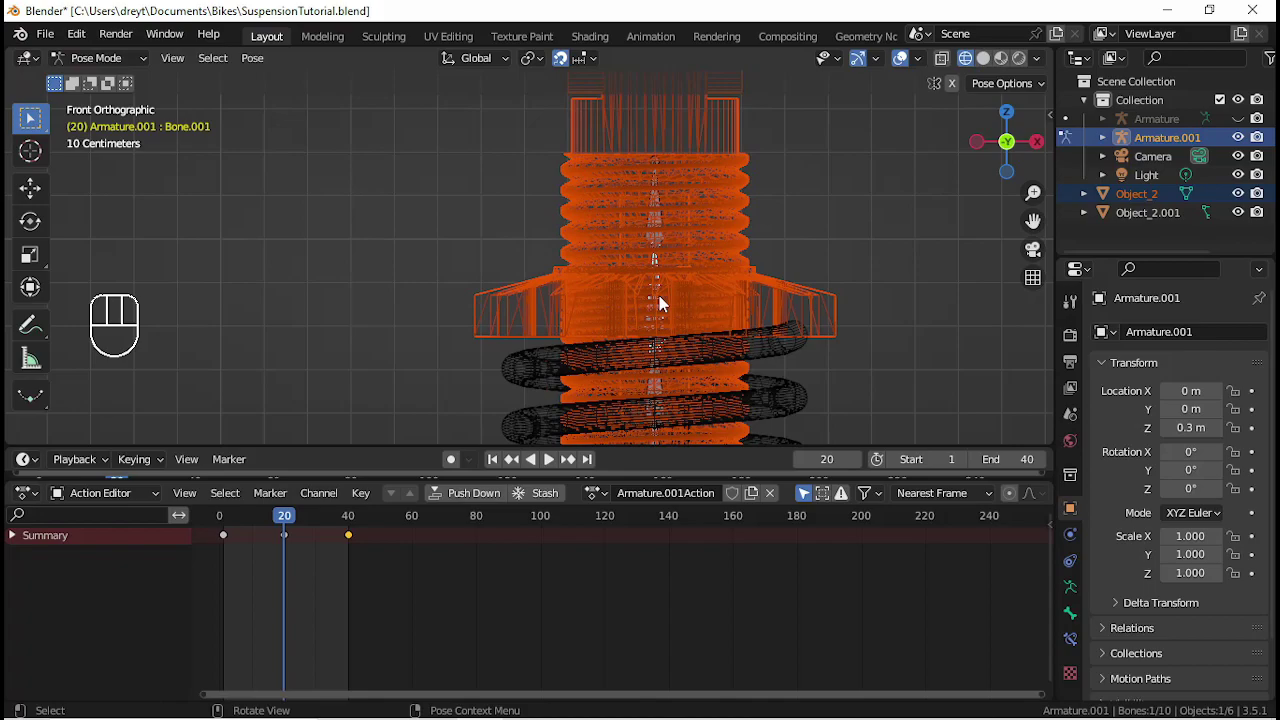
key(g)
key(z)
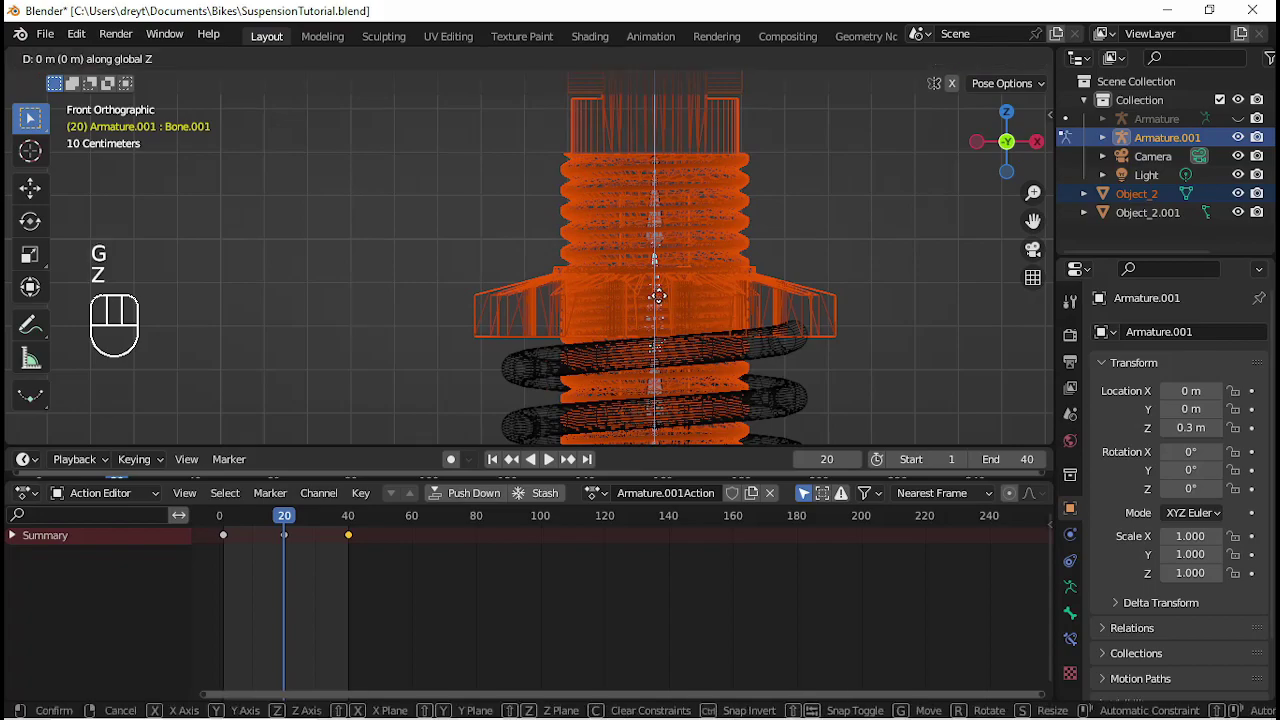
key(KP_Decimal)
key(KP_0)
key(KP_3)
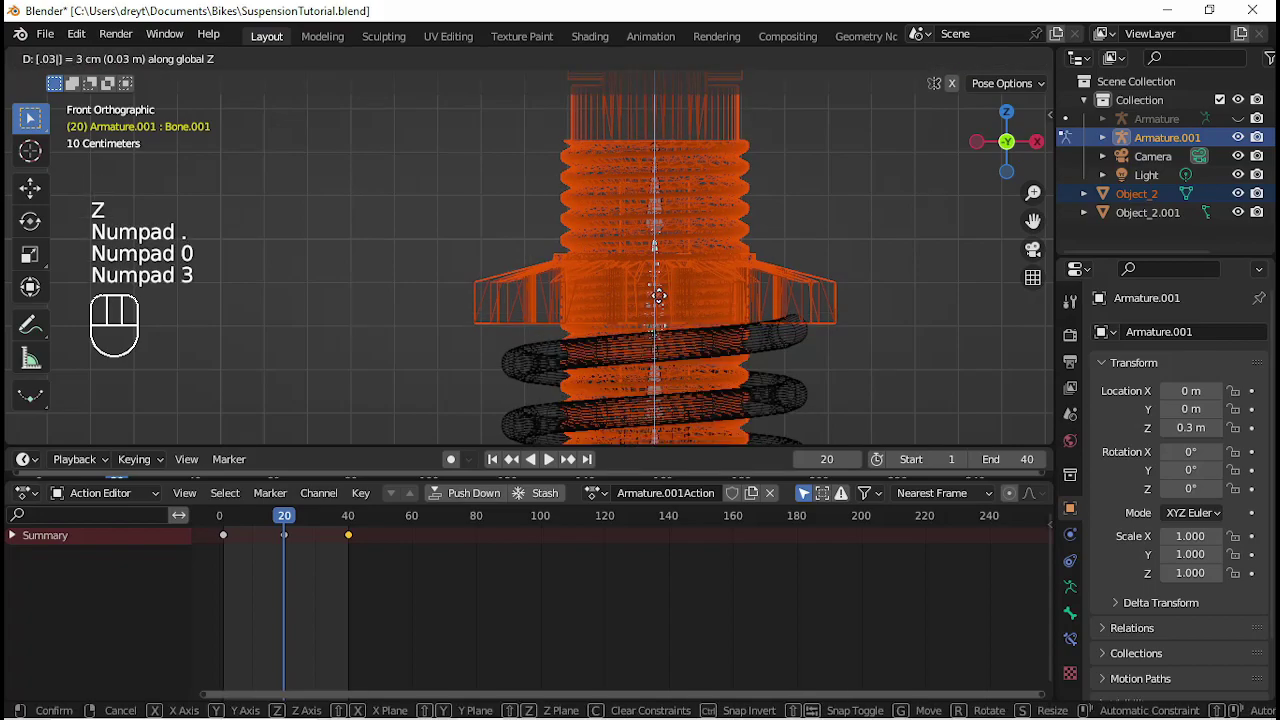
key(Escape)
key(g)
key(z)
key(KP_Decimal)
key(KP_0)
key(KP_5)
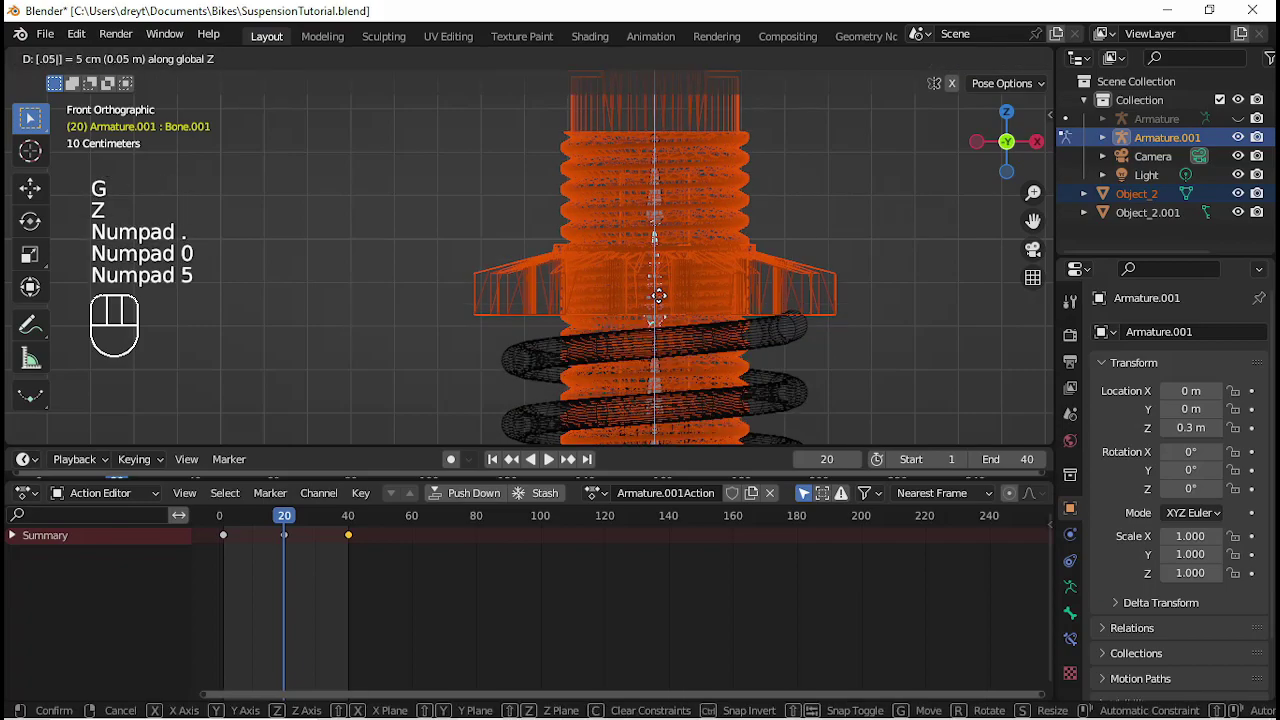
- Raise Bone.001 .065 along Z to compress the shock and keyframe the pose
key(Escape)
key(g)
key(z)
key(KP_Decimal)
key(KP_0)
key(KP_6)
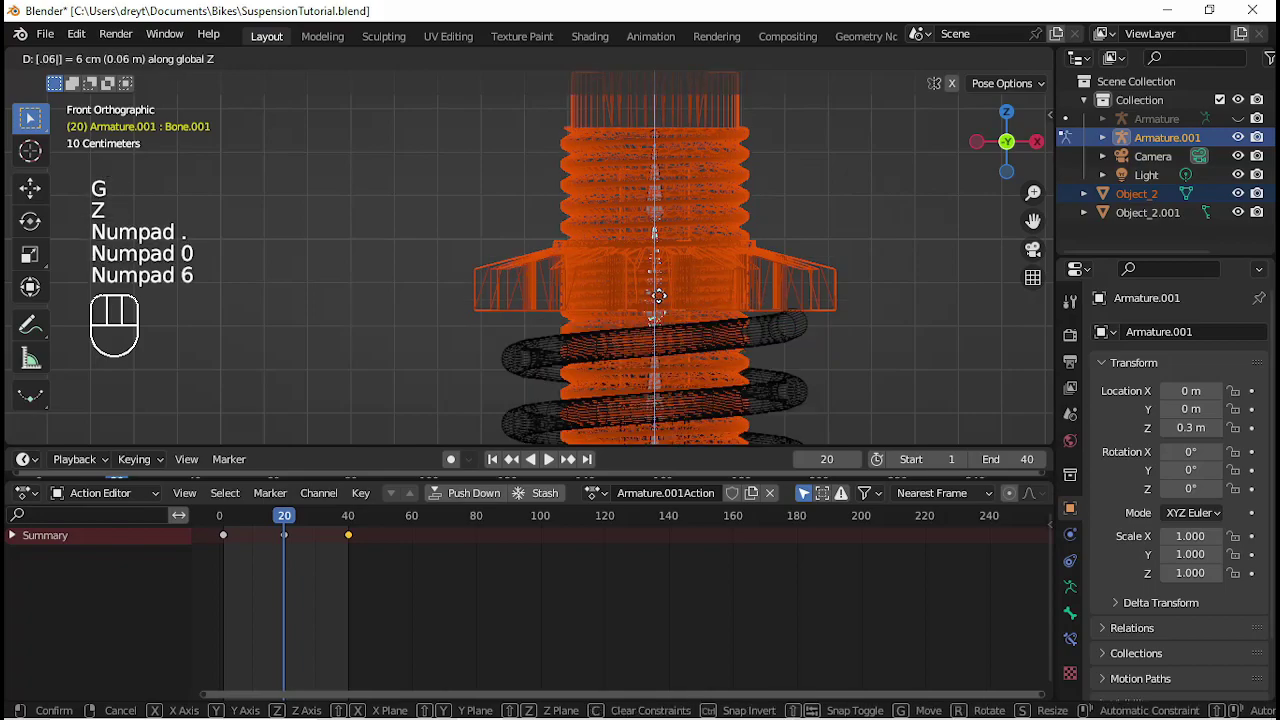
key(KP_5)
key(KP_Enter)
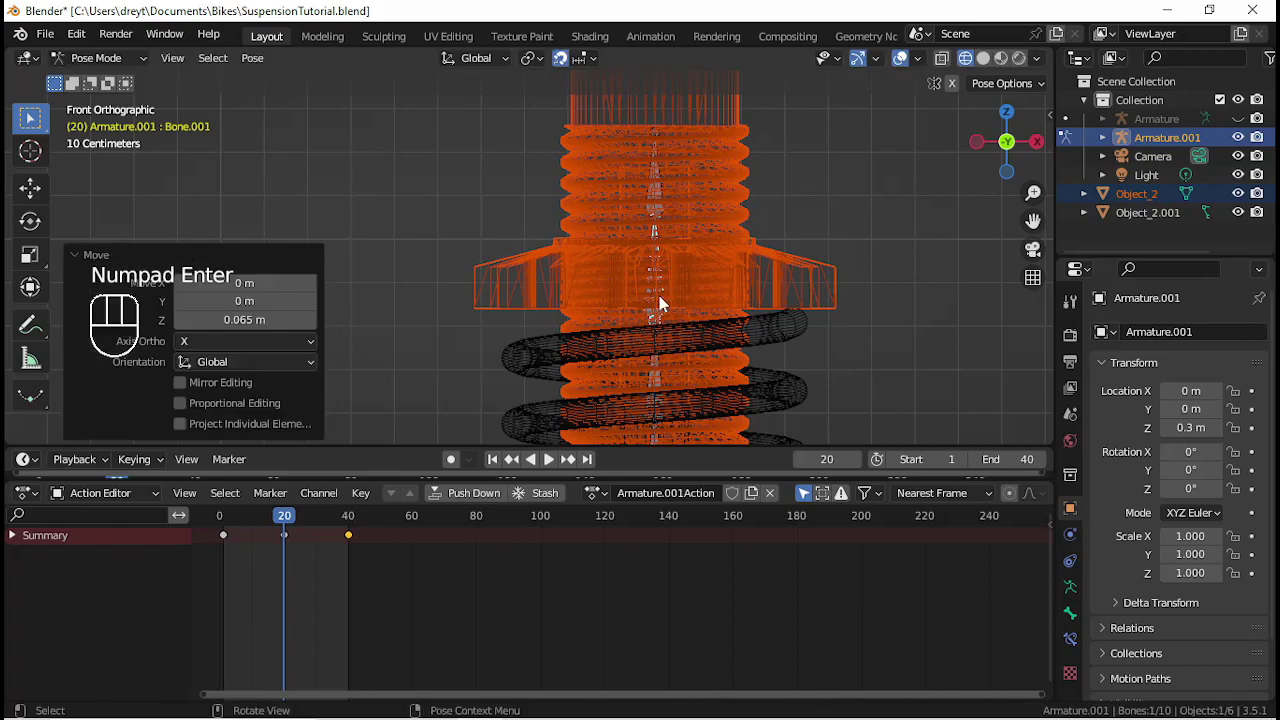
key(i)
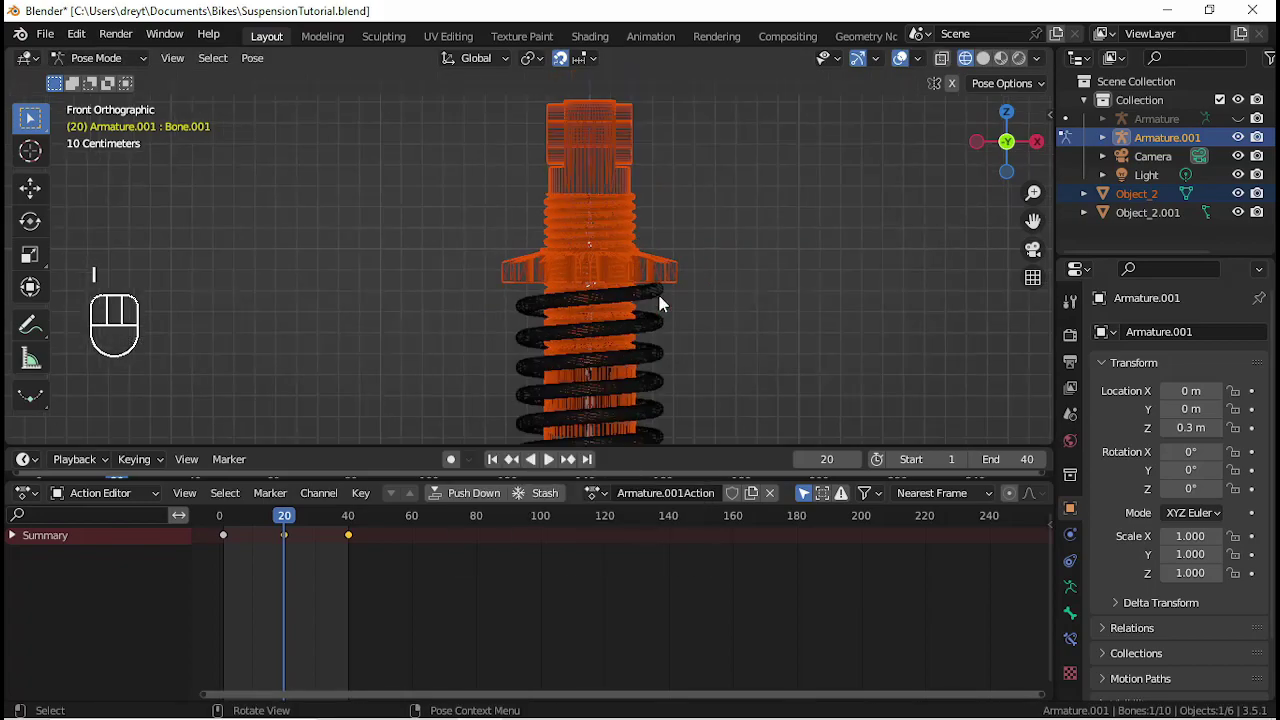
- Play the animation while orbiting around the whole shock absorber
drag(646, 353, 640, 243)
key(space)
drag(662, 184, 651, 348)
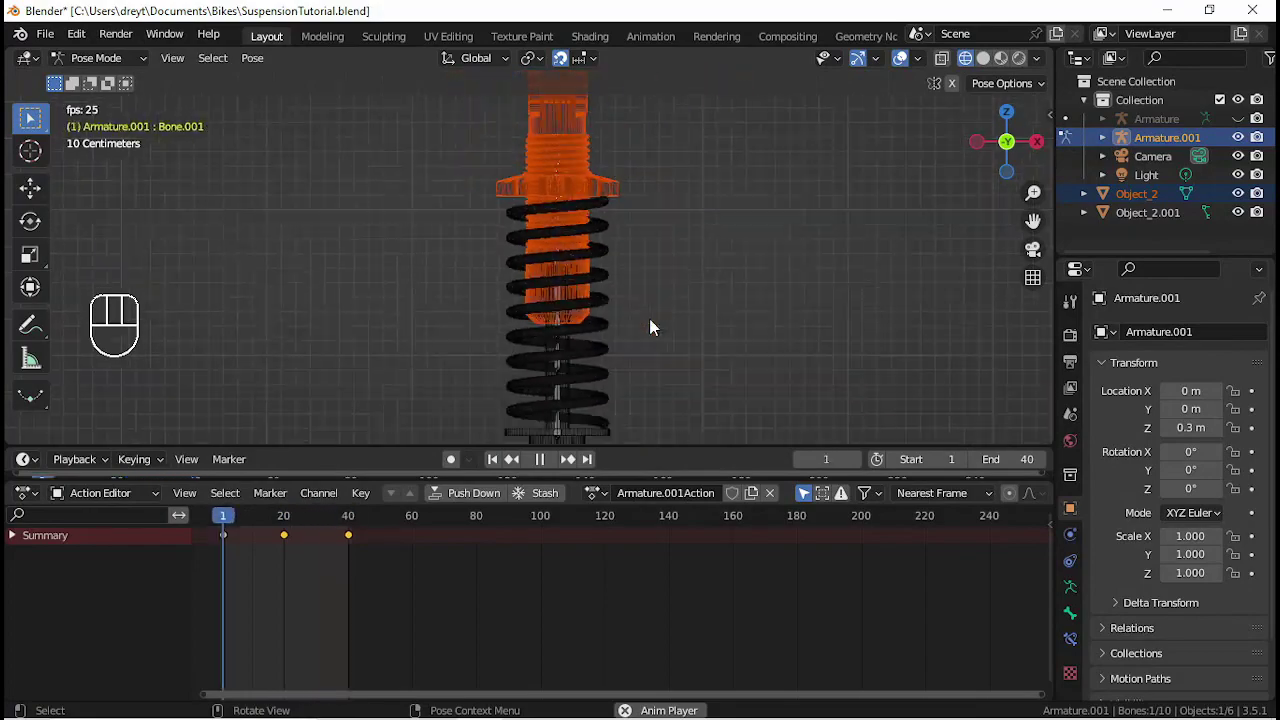
drag(719, 307, 730, 307)
drag(529, 334, 669, 354)
- Leave pose mode and show the scene in Solid viewport shading
key(space)
key(ctrl+Tab)
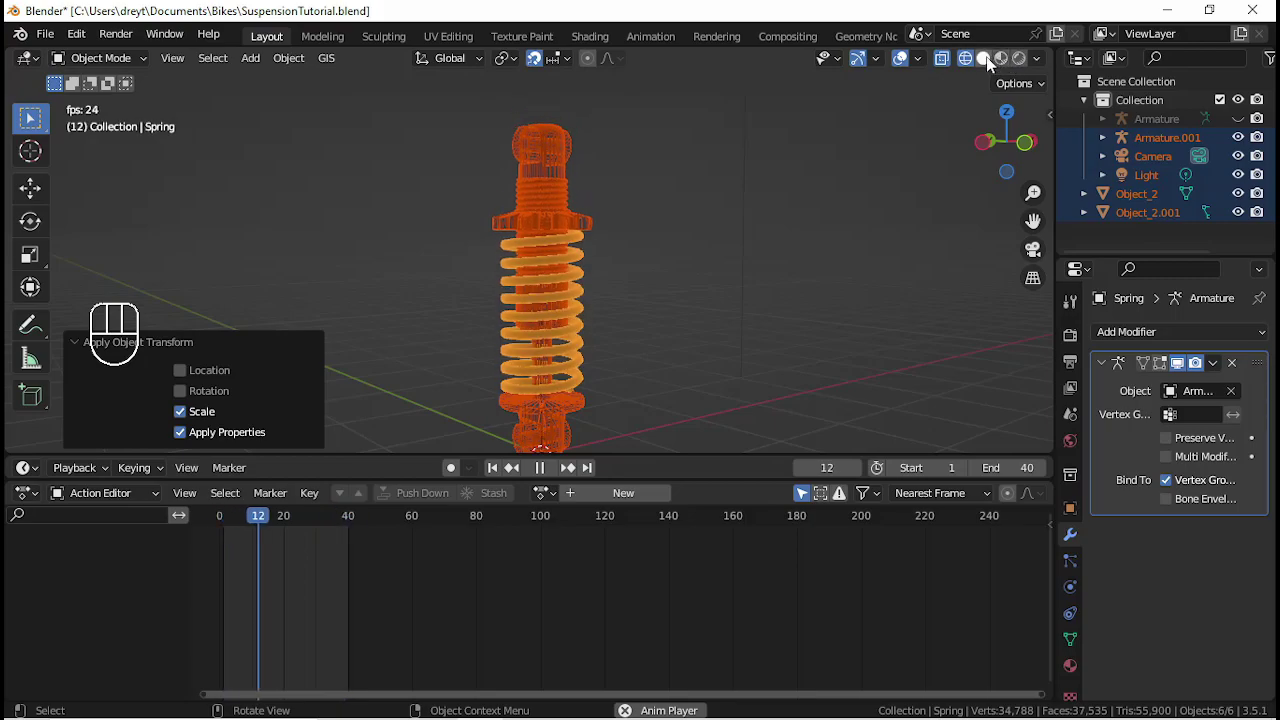
click(992, 65)
click(740, 269)
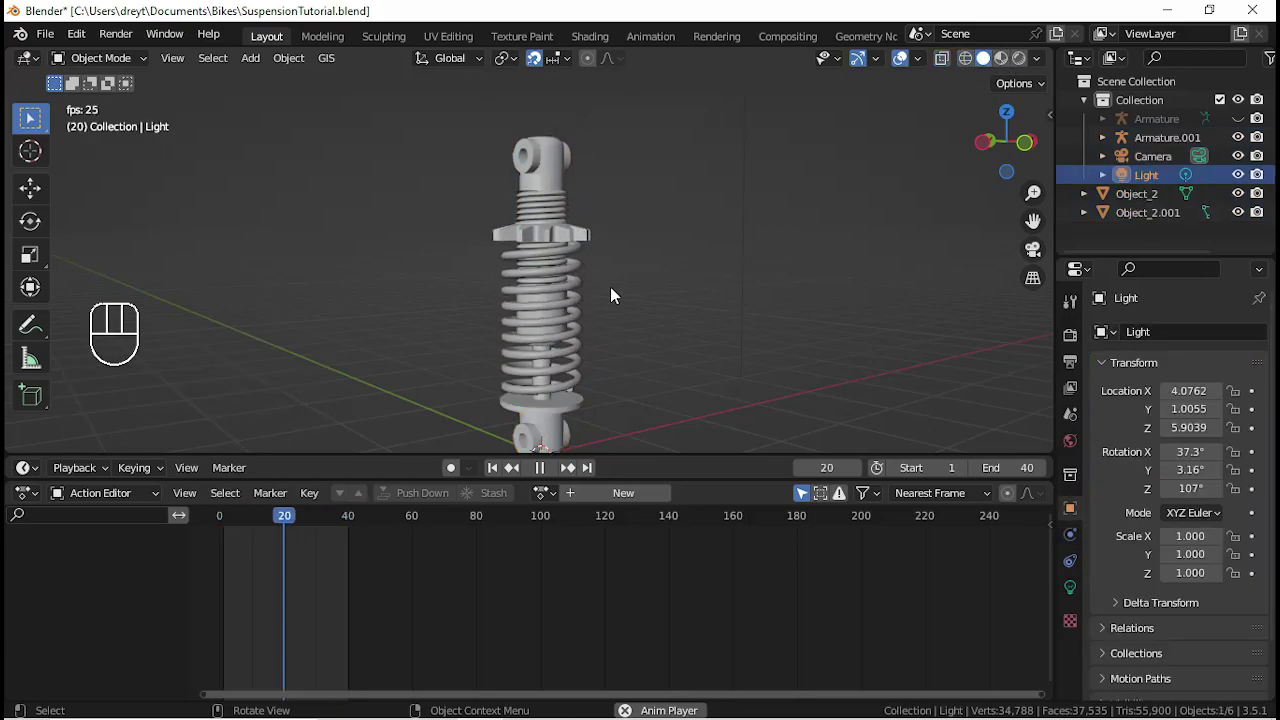
drag(650, 344, 564, 339)
drag(712, 348, 592, 347)
drag(609, 354, 593, 347)
drag(600, 372, 633, 219)
drag(718, 190, 623, 268)
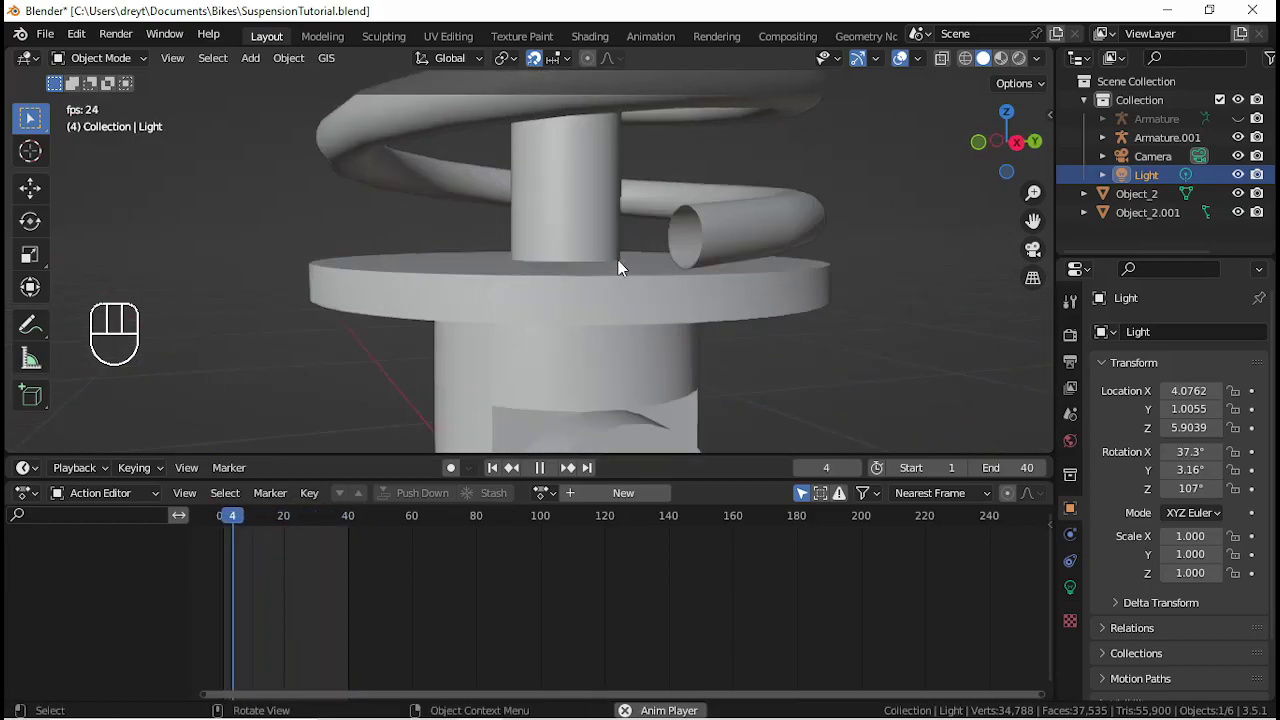
drag(679, 279, 611, 282)
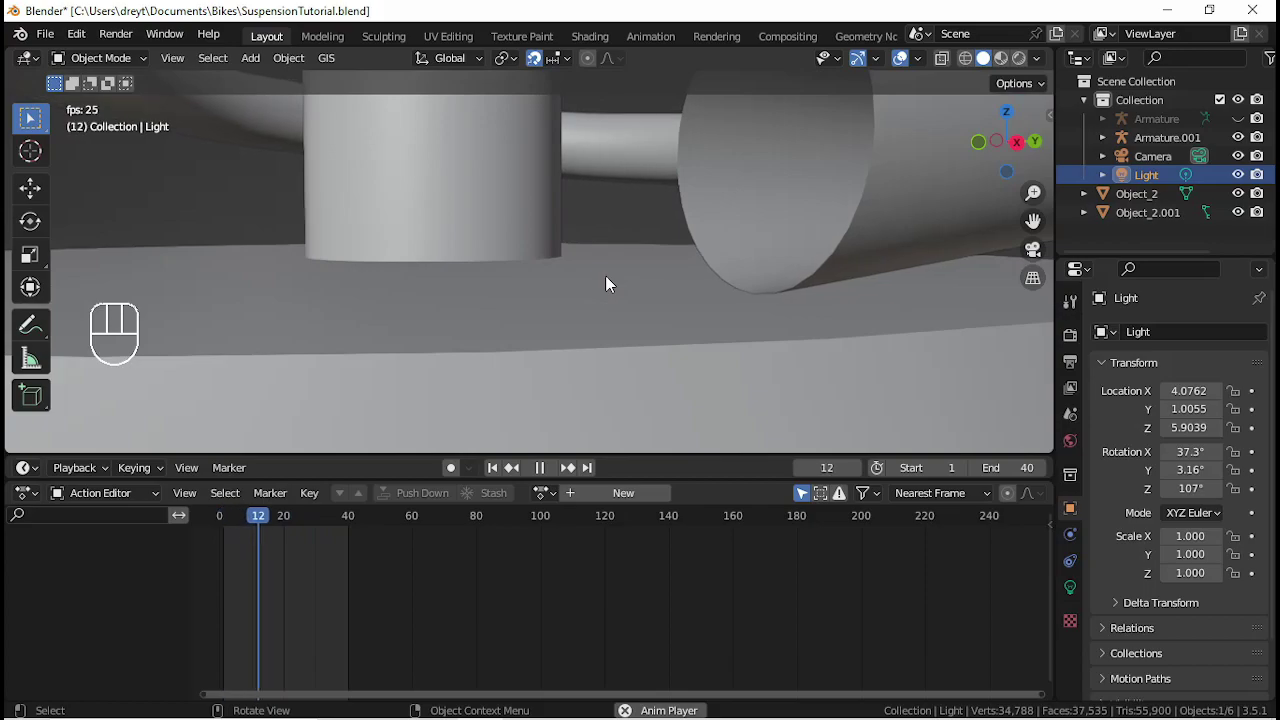
drag(553, 183, 549, 240)
drag(588, 229, 395, 230)
drag(410, 165, 485, 252)
drag(491, 256, 496, 210)
middle_click(495, 197)
drag(531, 271, 691, 266)
key(space)
drag(663, 272, 491, 269)
key(space)
drag(481, 286, 689, 281)
drag(671, 302, 460, 307)
key(space)
drag(456, 298, 532, 262)
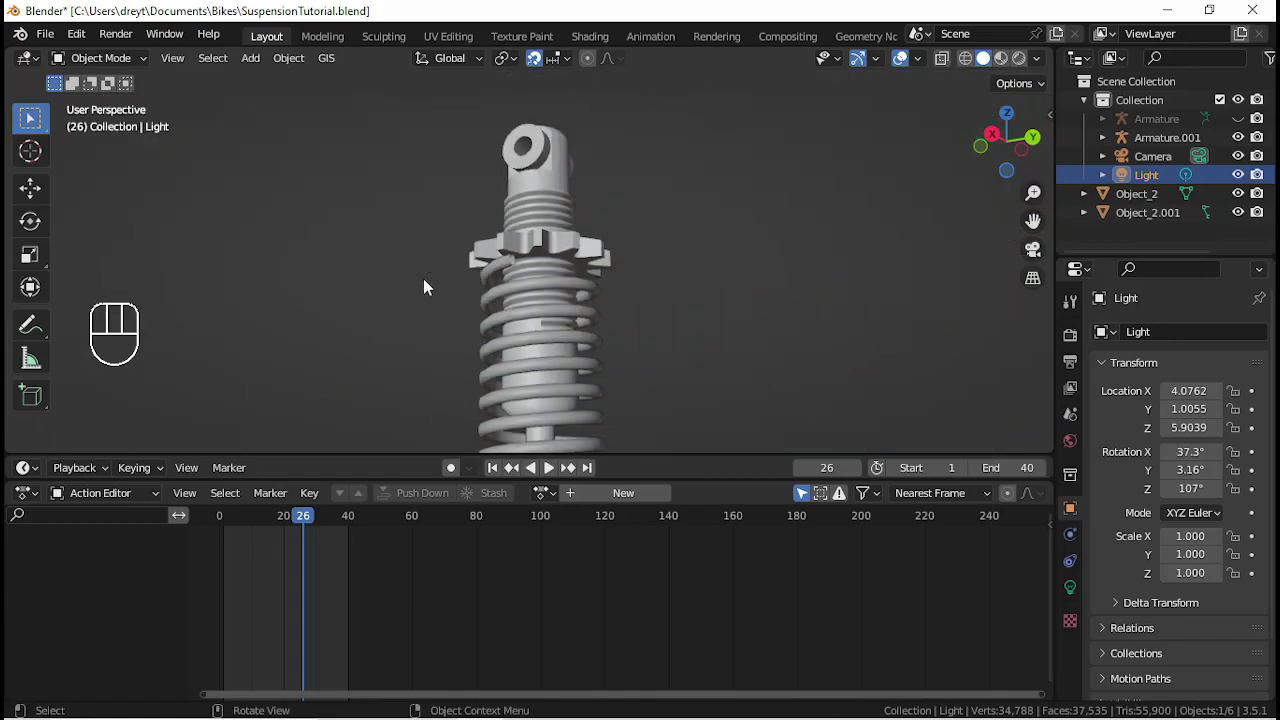
drag(458, 302, 764, 339)
drag(541, 351, 599, 361)
click(597, 343)
drag(591, 348, 702, 357)
key(KP_1)
drag(670, 348, 664, 302)
key(space)
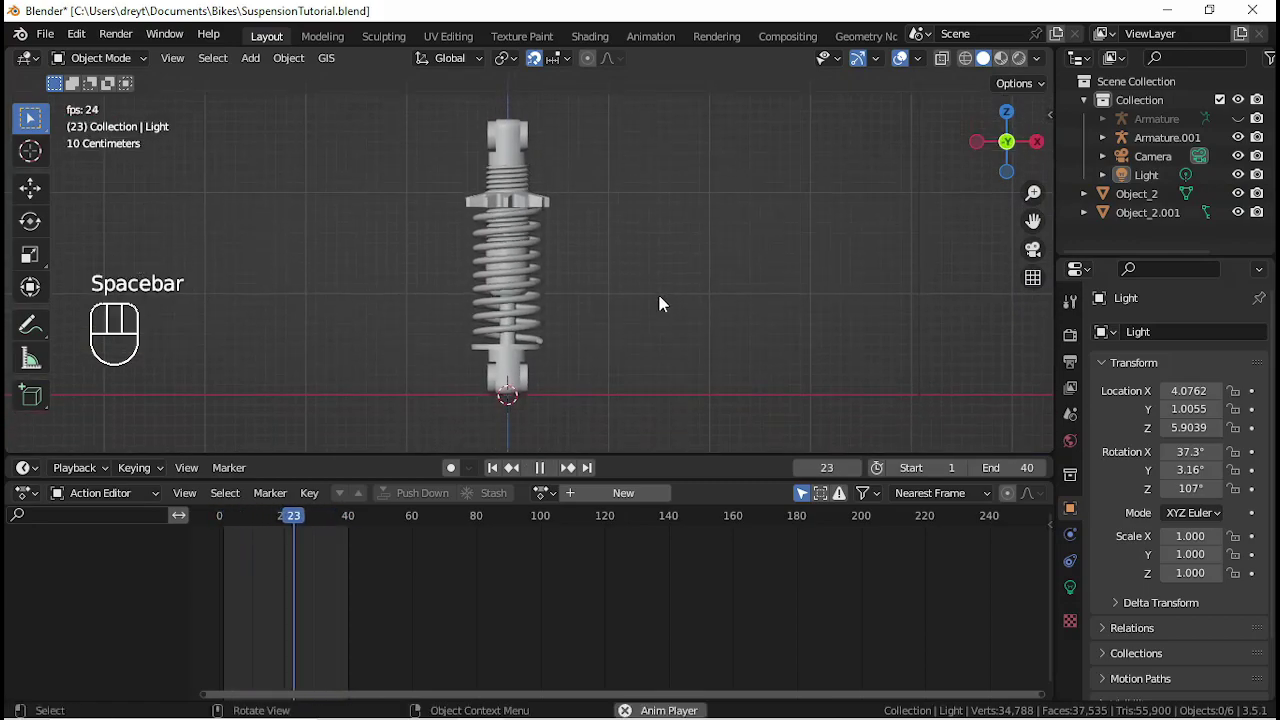